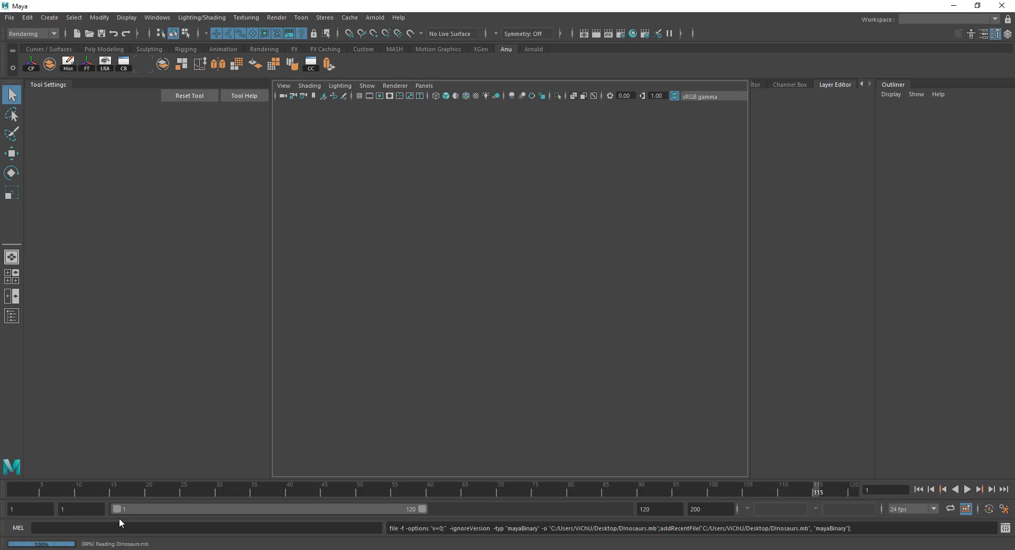
Restore the classic workspace and play then stop the dinosaur walk animation
key("alt+Num_Lock")
left_click(503, 277)
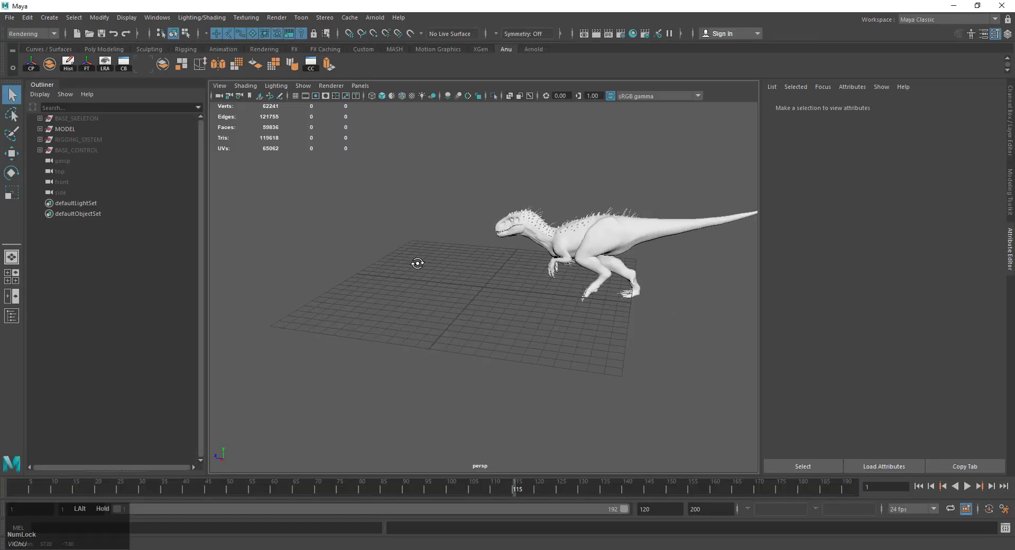
left_click(966, 488)
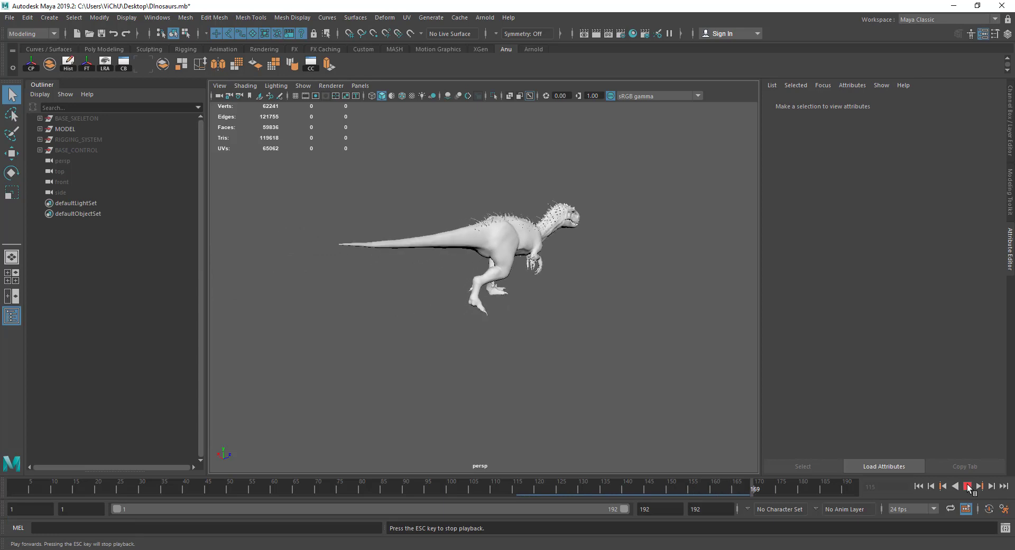
left_click(973, 489)
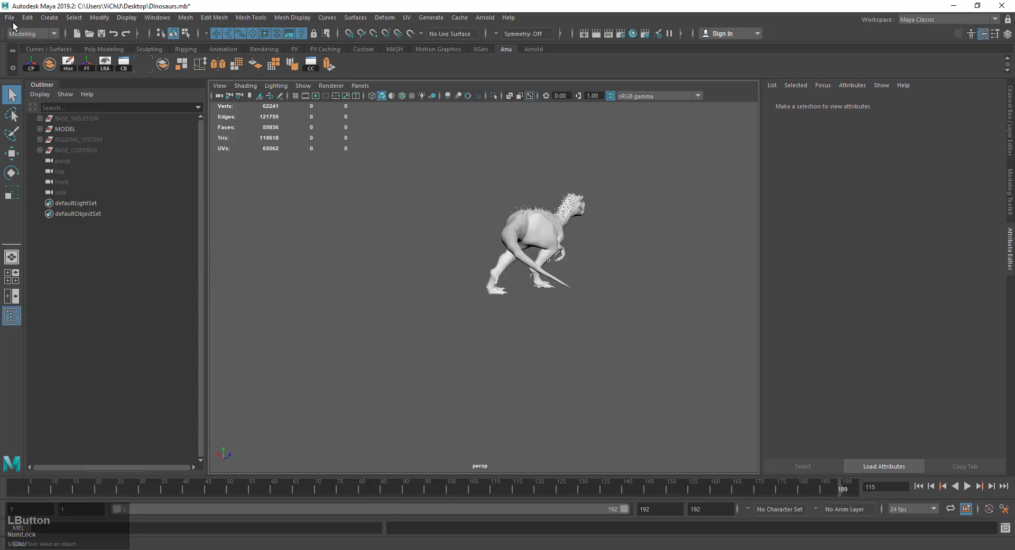
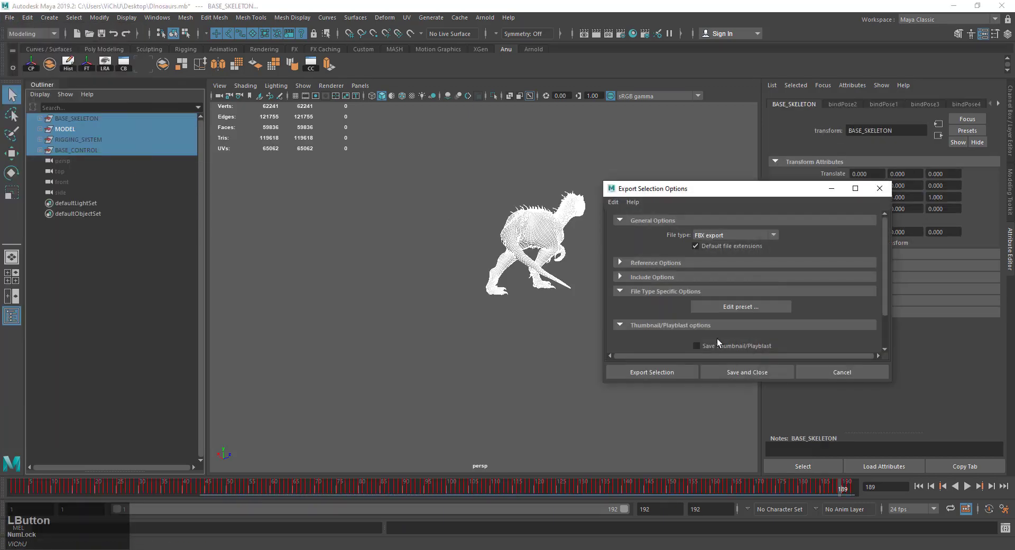
Export the selected groups as FBX_DINO.fbx (FBX export) into Desktop\FBX_MODEL
scroll("down", 3)
left_click(668, 375)
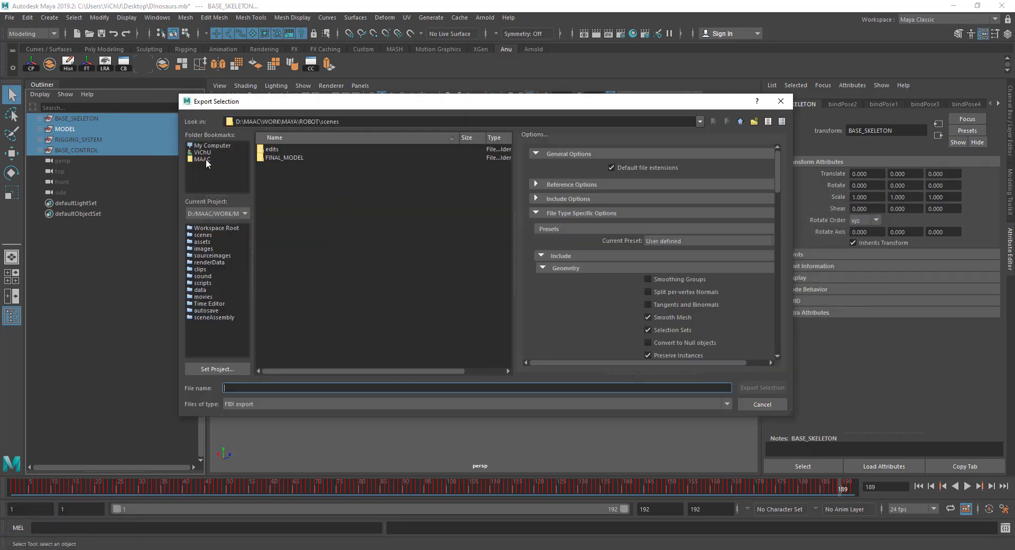
left_click(295, 157)
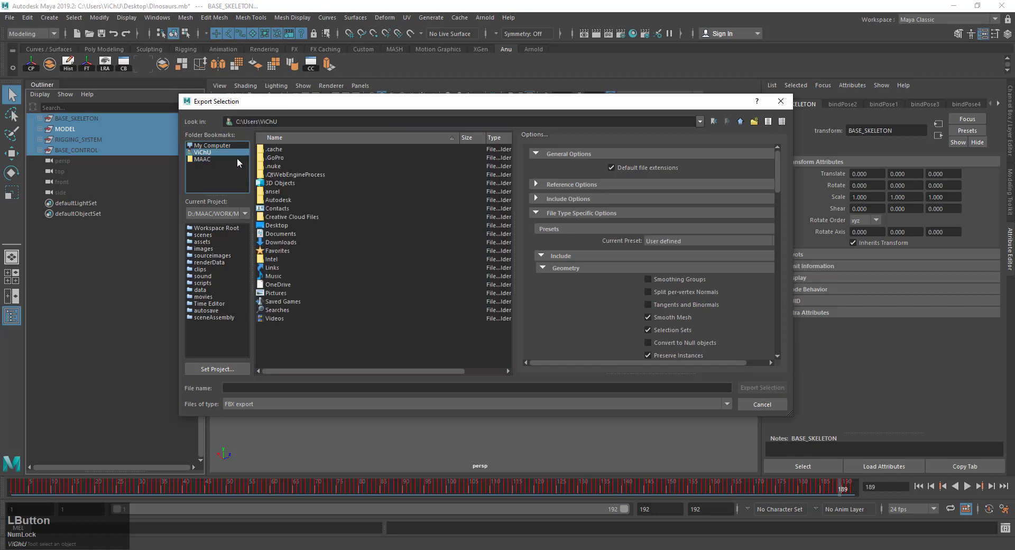
left_click(289, 166)
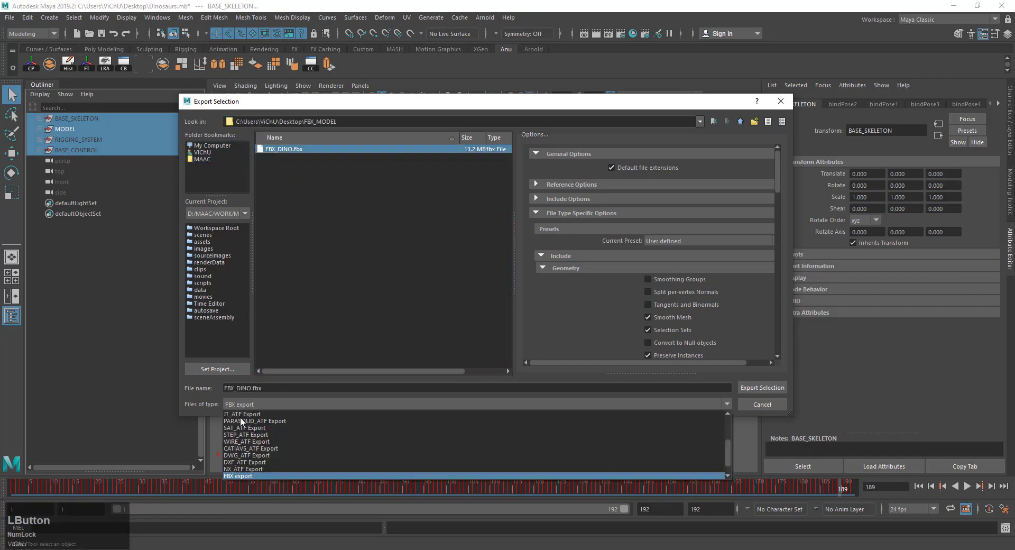
left_click(239, 476)
key("Escape")
left_click(963, 4)
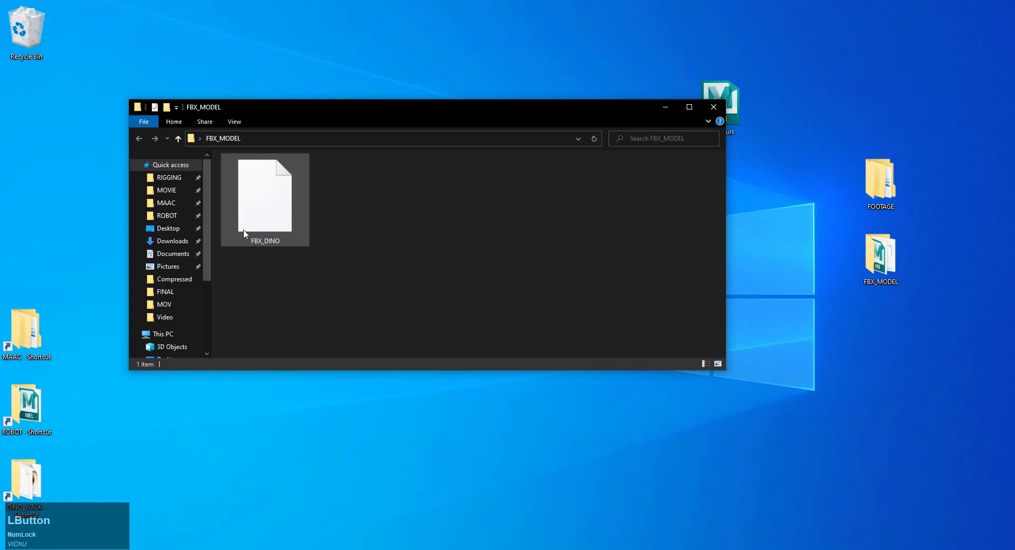
Close the FBX_MODEL Explorer window after confirming FBX_DINO is there
left_click(260, 247)
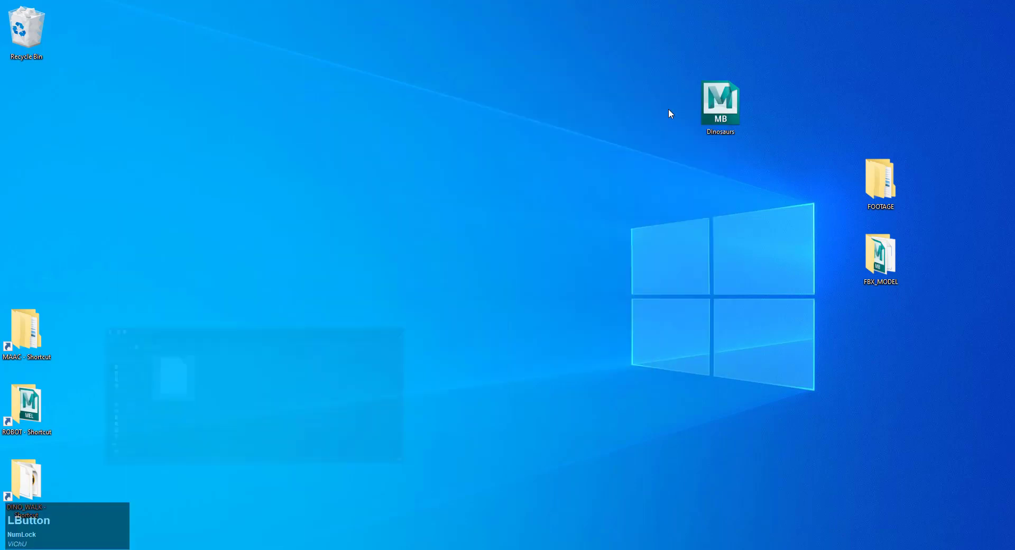
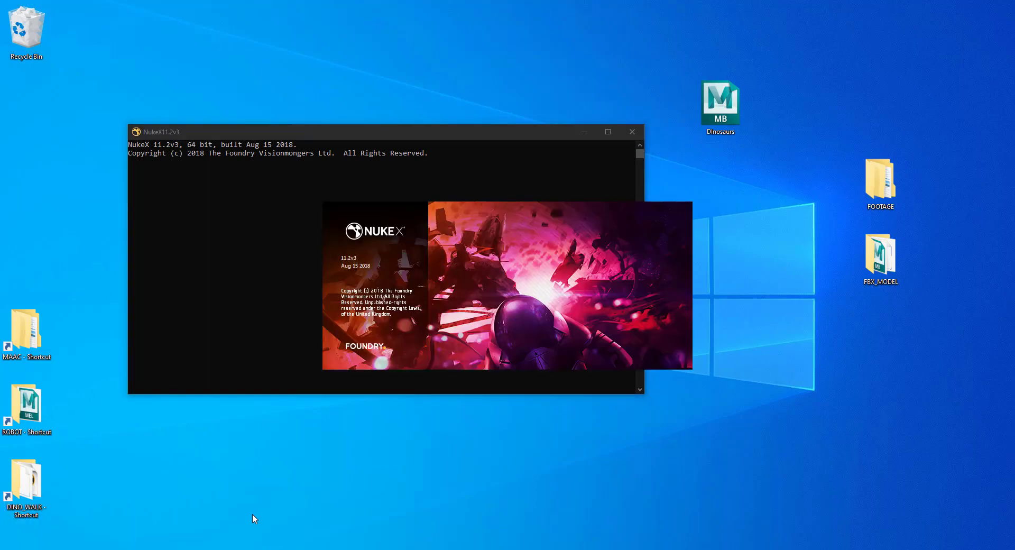
Read in the dino.####.jpg forest footage sequence as a Read node
left_click(529, 294)
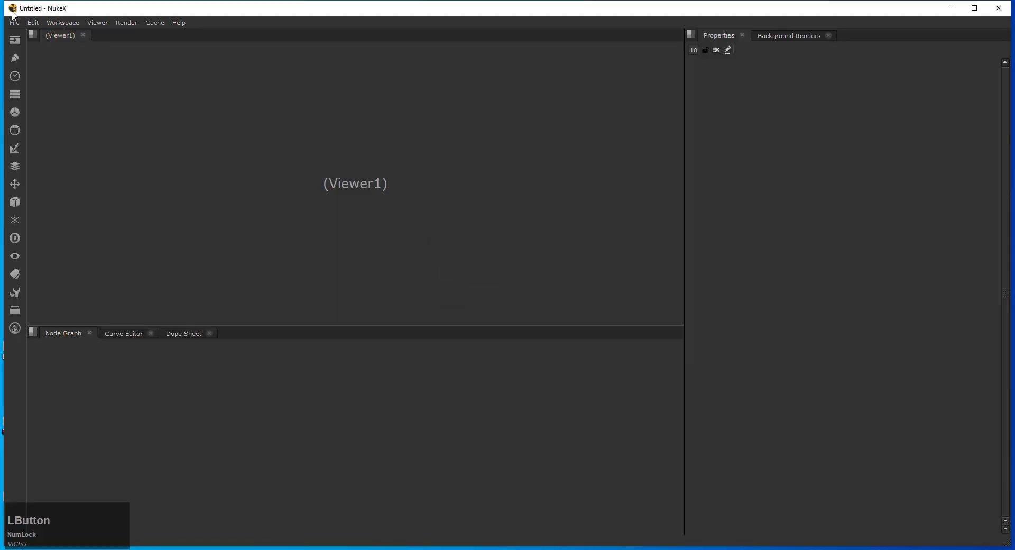
left_click(369, 467)
left_click(371, 390)
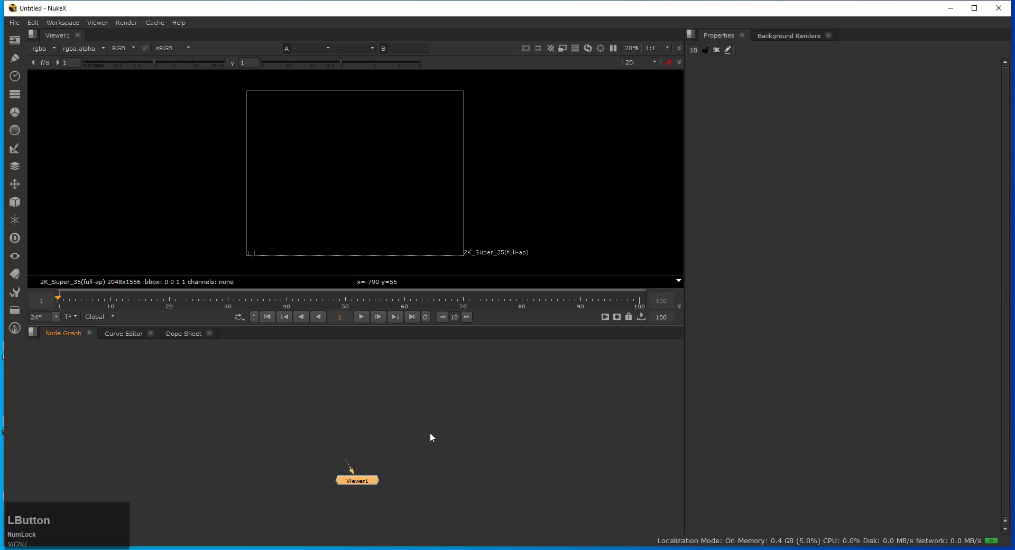
key("r")
left_click(316, 195)
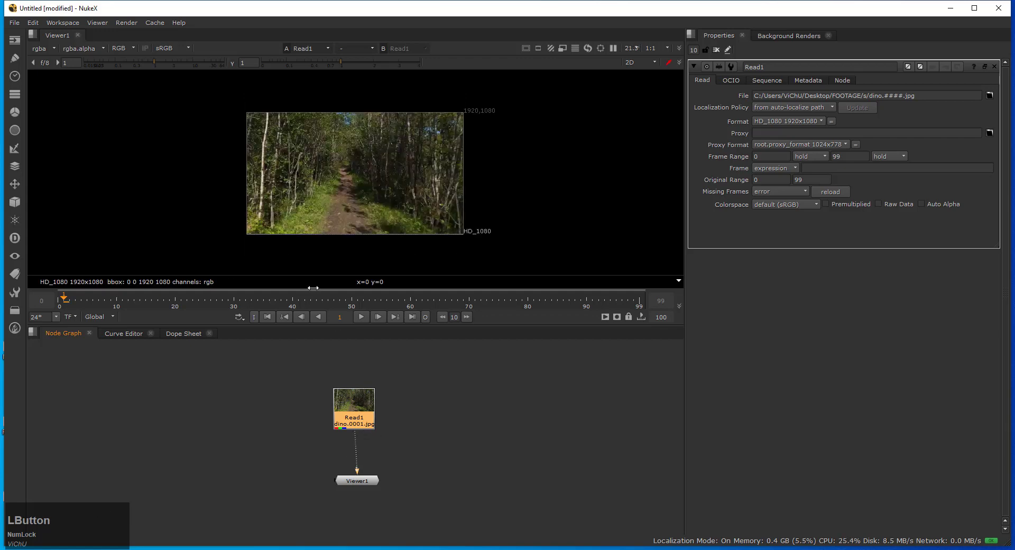
Enlarge the viewer, frame the nodes, and play the footage through before rewinding
left_click(61, 339)
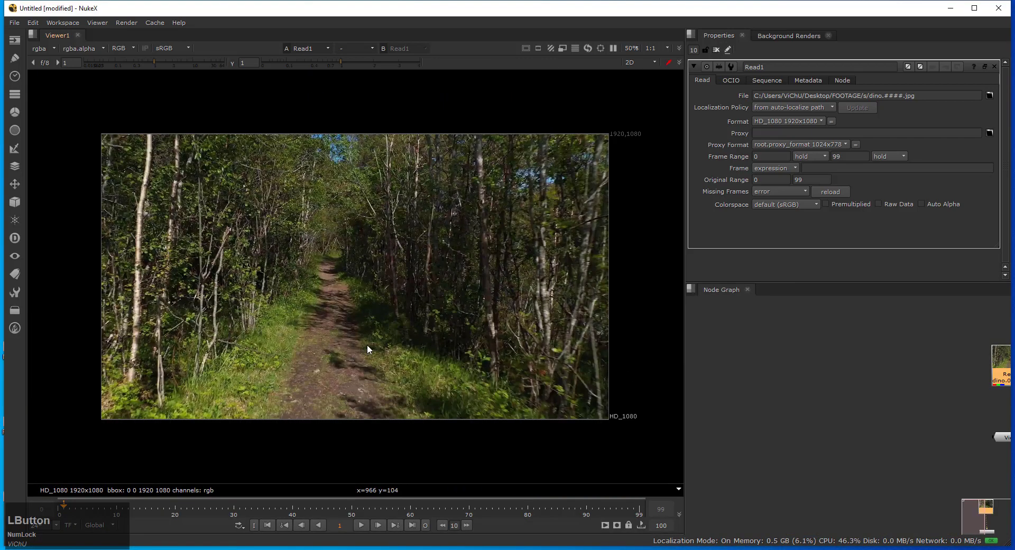
key("f")
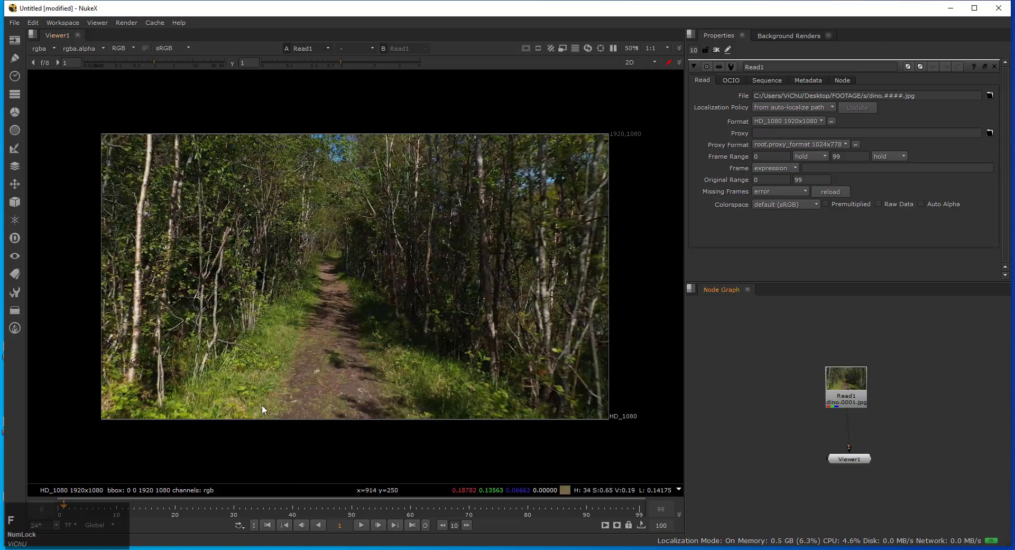
left_click(364, 531)
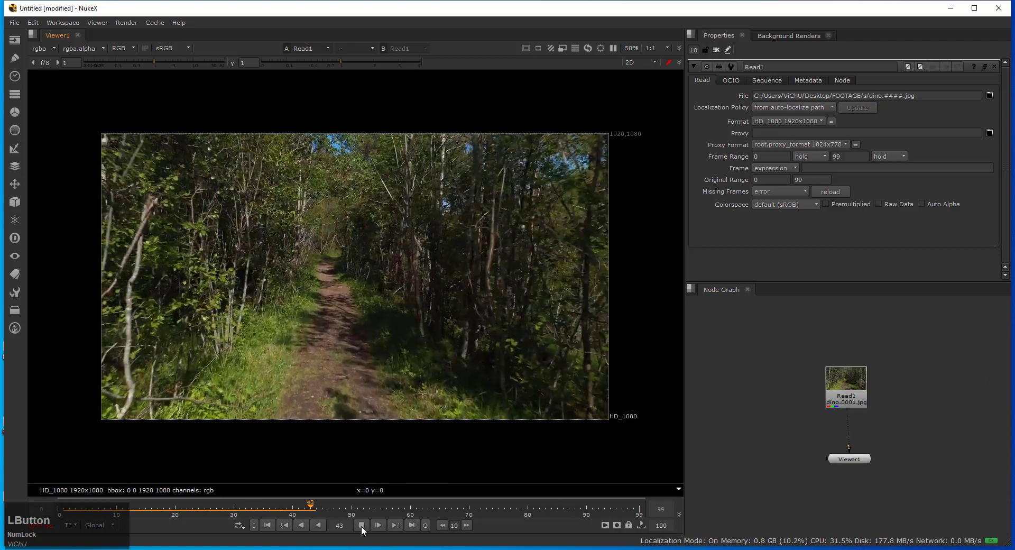
left_click(363, 528)
left_click(843, 392)
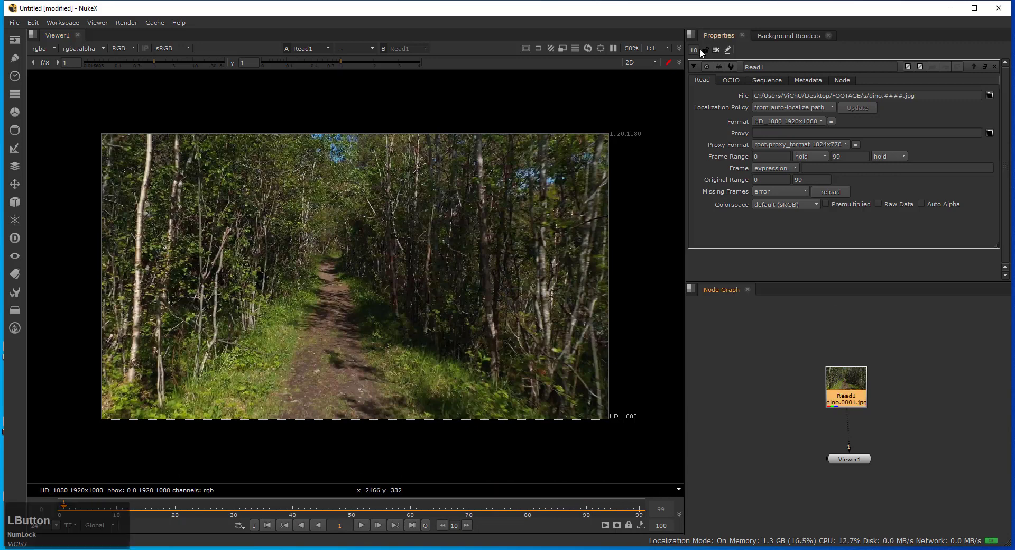
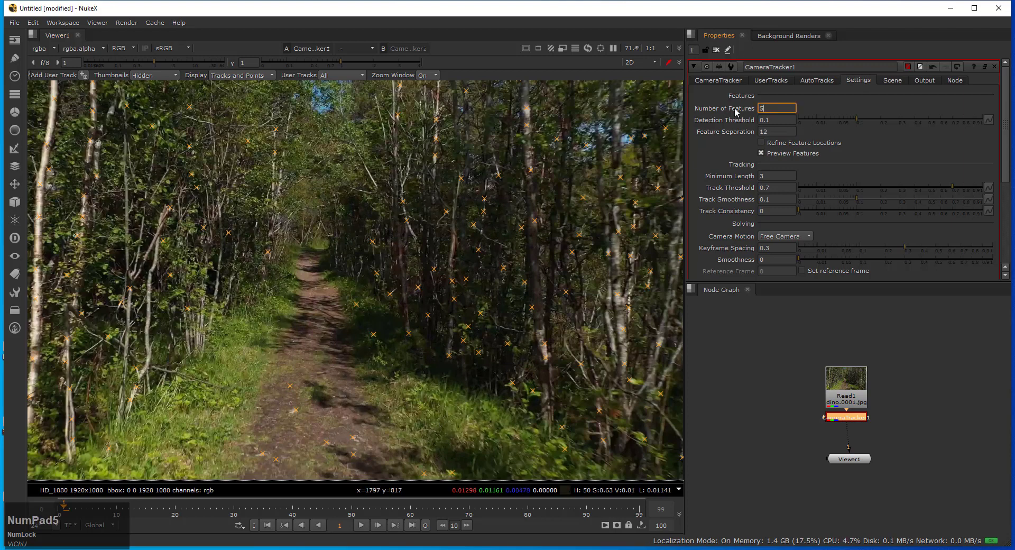
Raise the CameraTracker's Number of Features and start tracking the shot
key("KP_Enter")
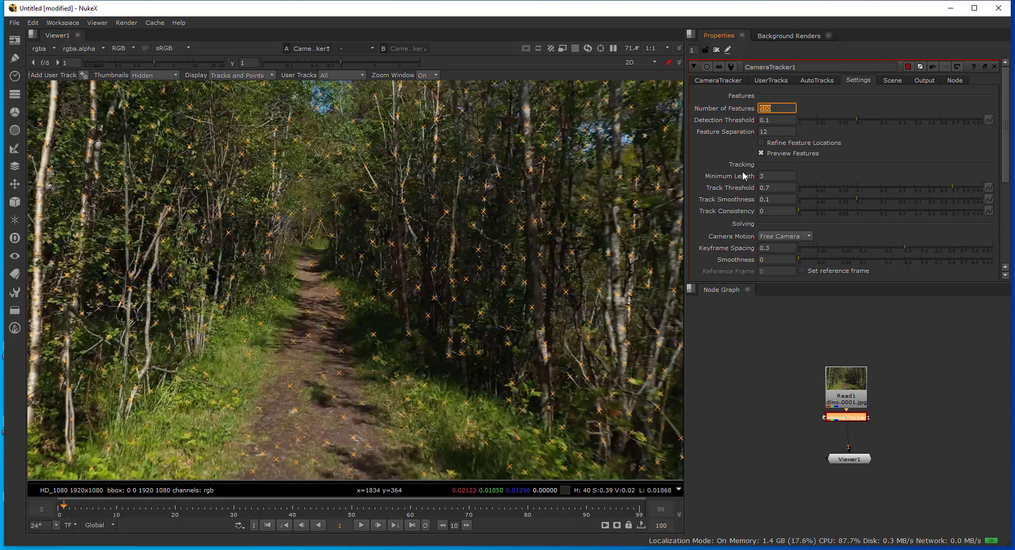
key("KP_Enter")
scroll("down", 3)
key("f")
left_click(778, 228)
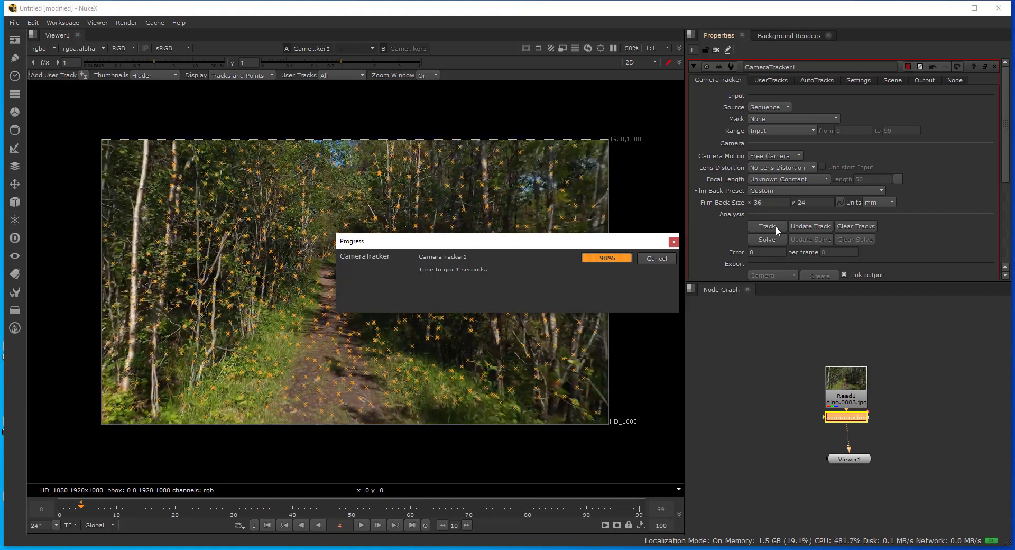
Run Solve on CameraTracker1 once feature tracking completes
scroll("up", 3)
scroll("down", 3)
left_click(763, 242)
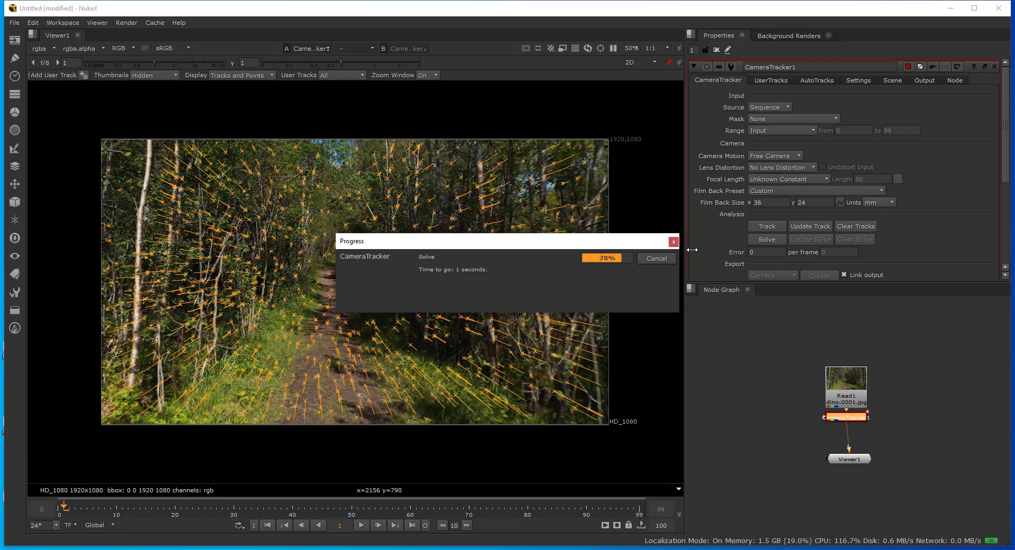
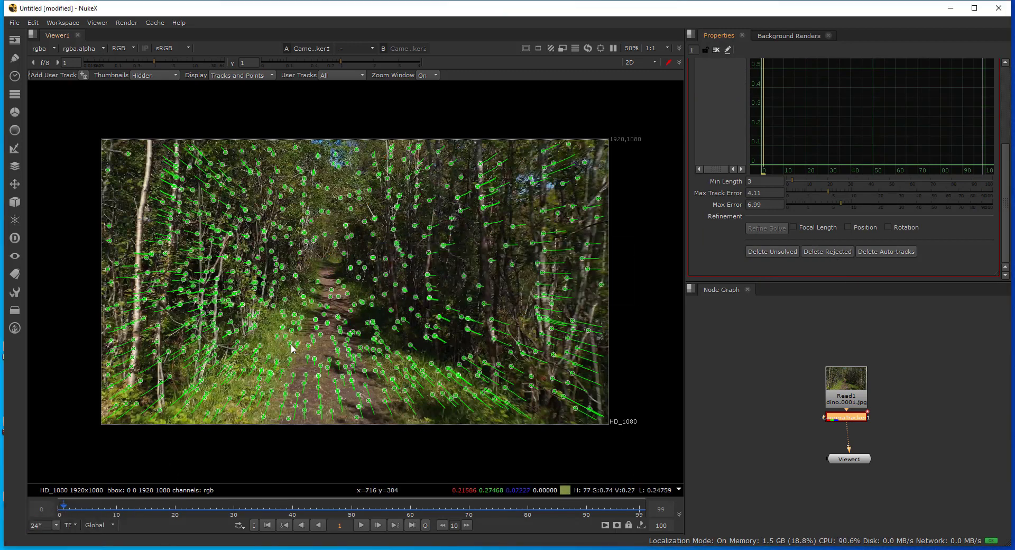
Select tracks along the dirt path and set them as the ground plane
left_click(286, 356)
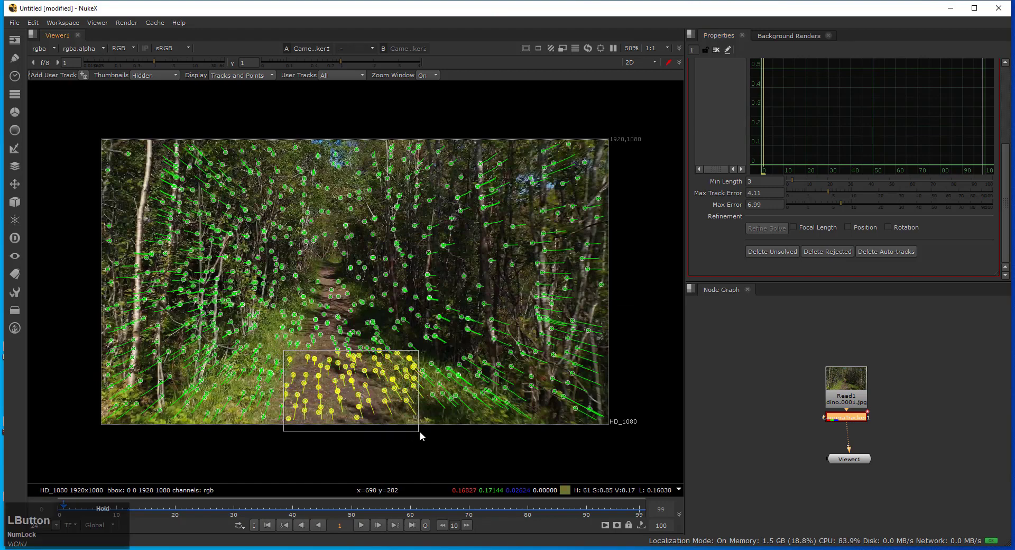
scroll("up", 3)
left_click(388, 363)
left_click(413, 358)
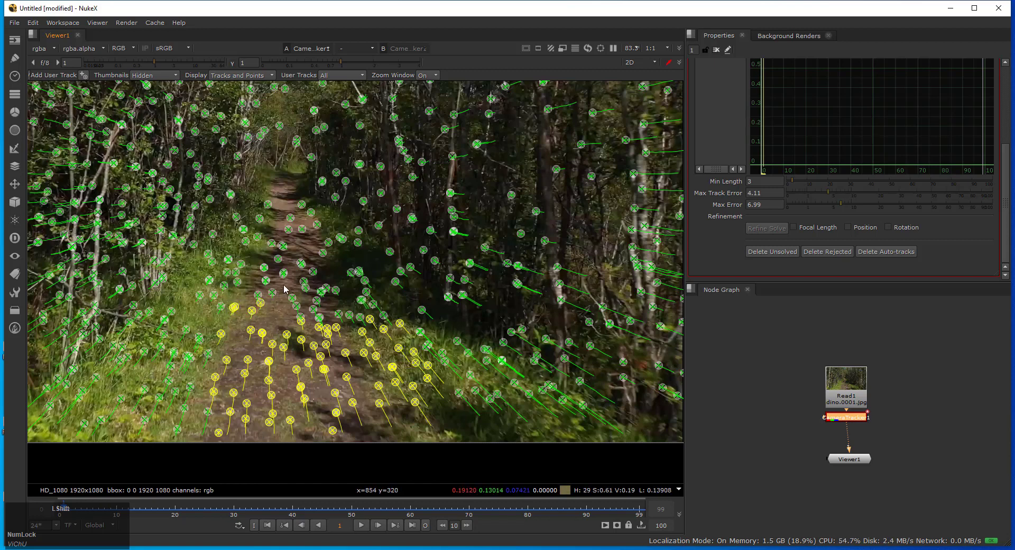
left_click(282, 289)
left_click(335, 309)
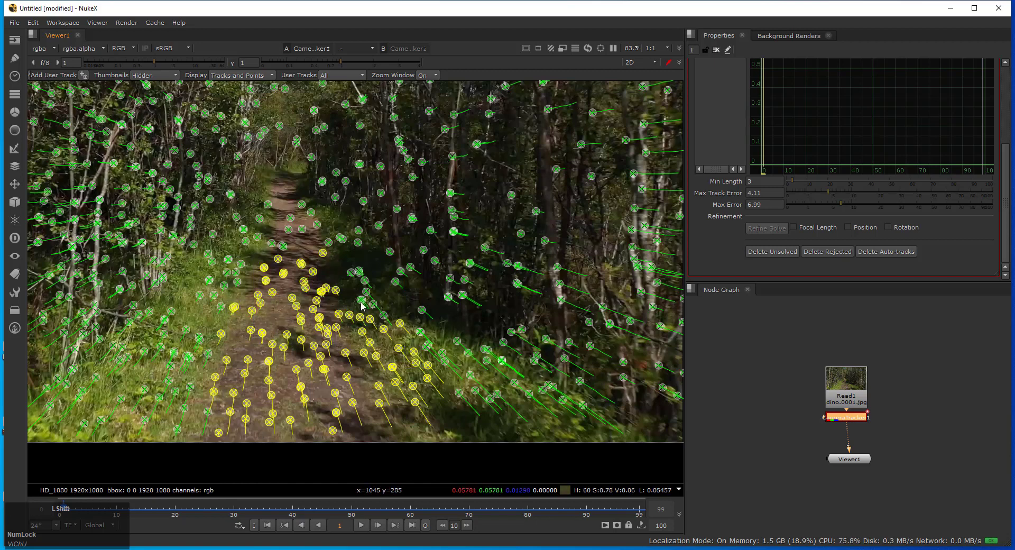
left_click(358, 295)
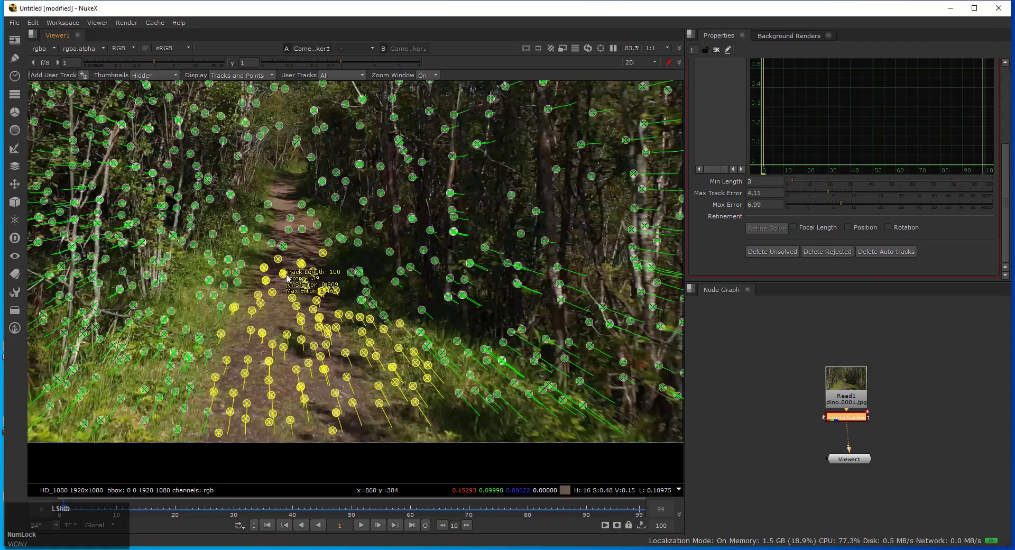
right_click(290, 280)
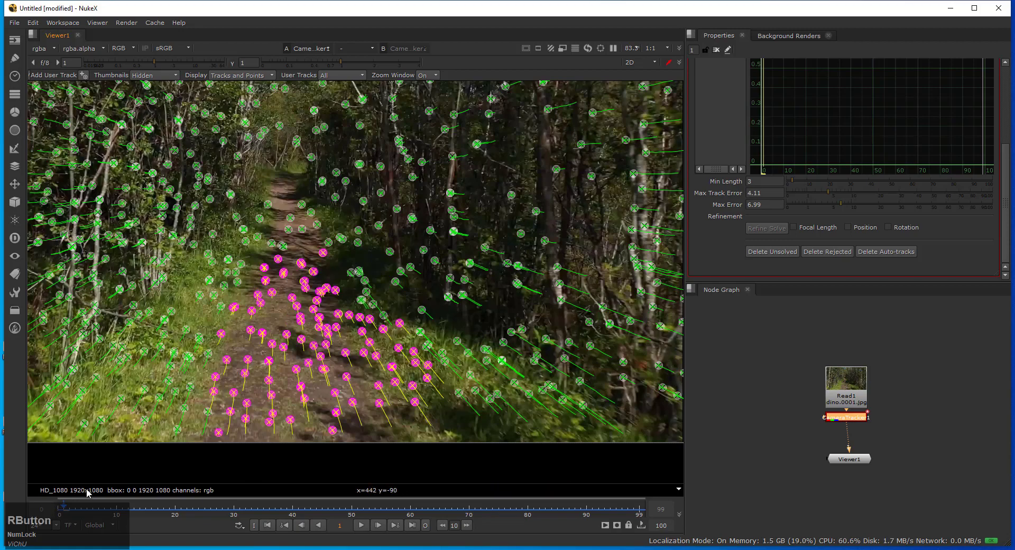
left_click(70, 505)
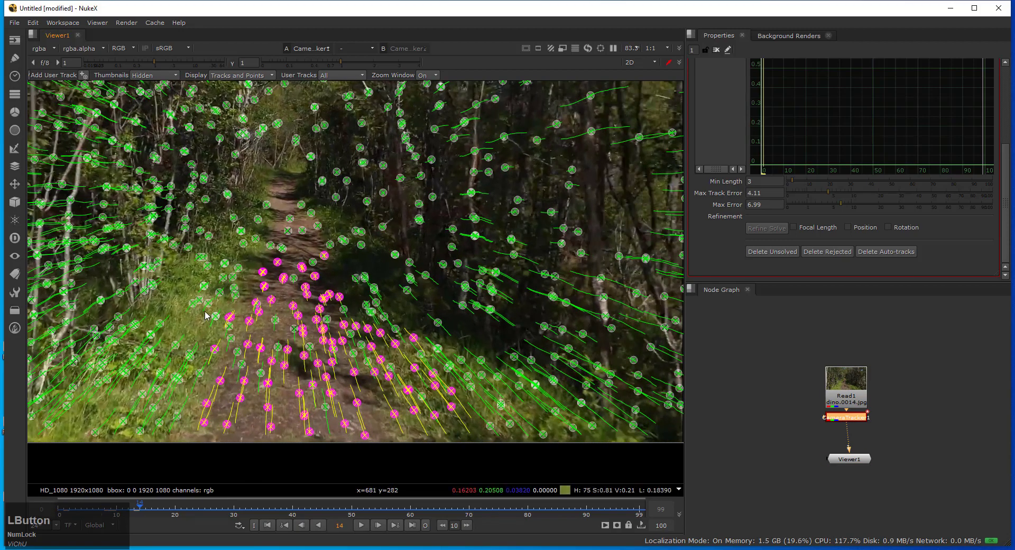
Step to later frames, selecting further path tracks and reviewing their track options
left_click(231, 347)
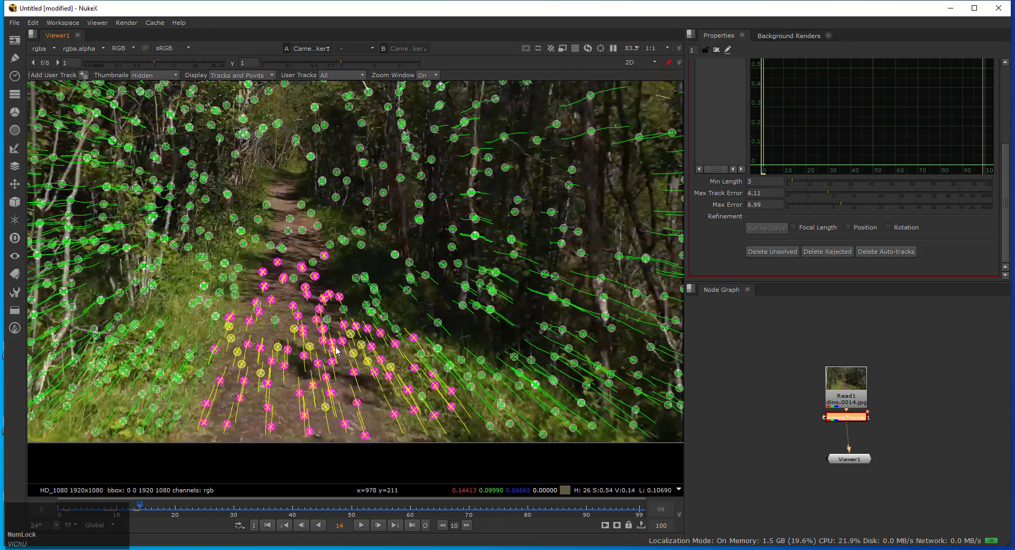
left_click(343, 299)
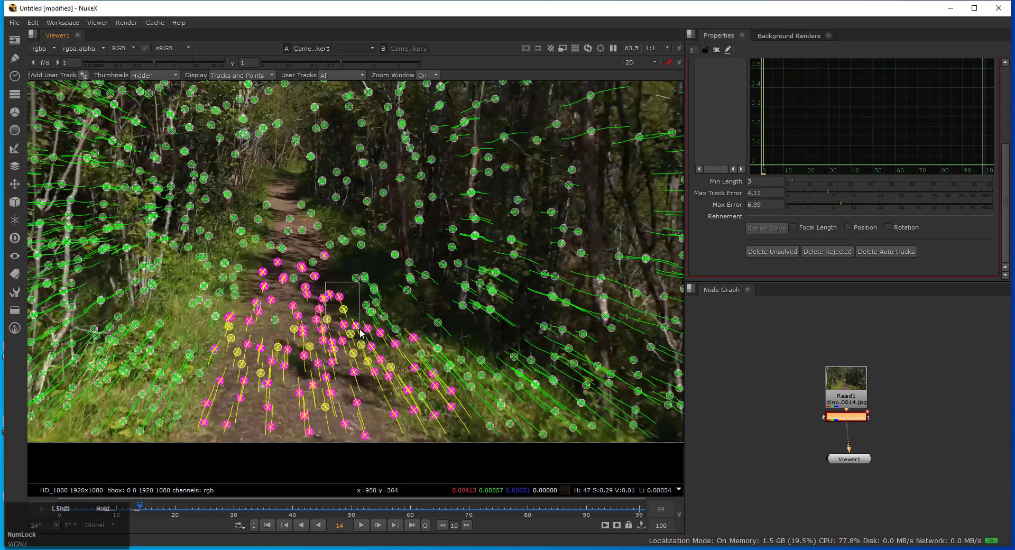
left_click(290, 221)
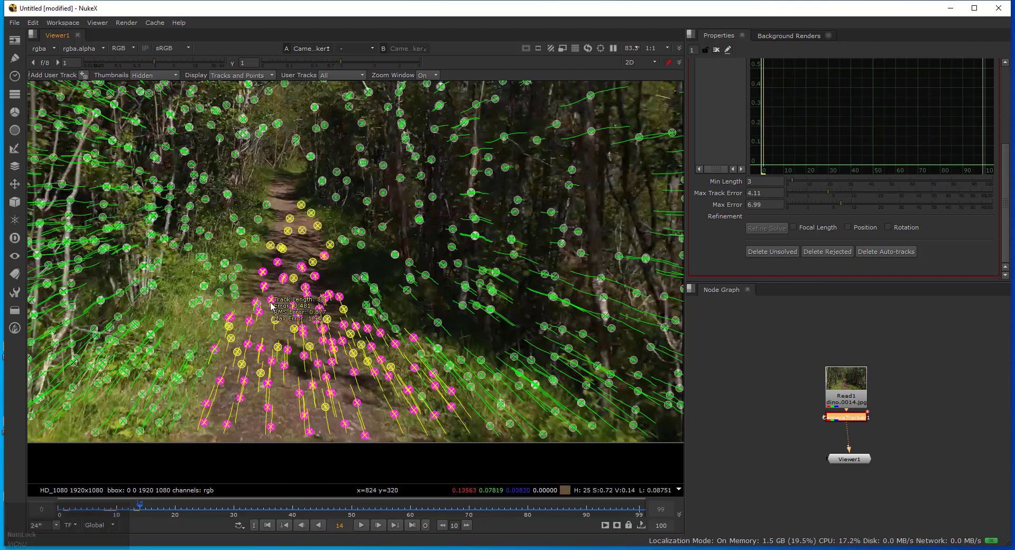
right_click(274, 321)
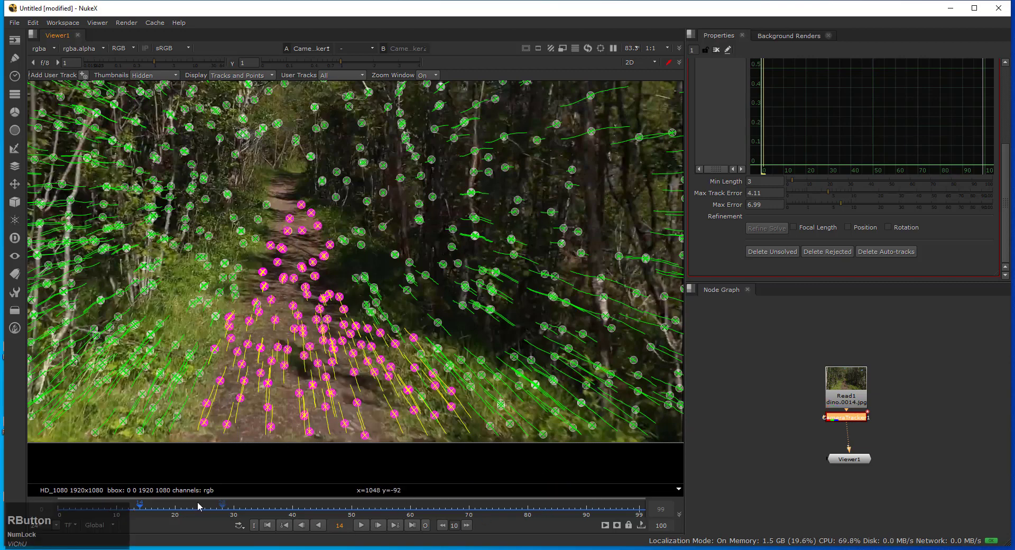
left_click(161, 509)
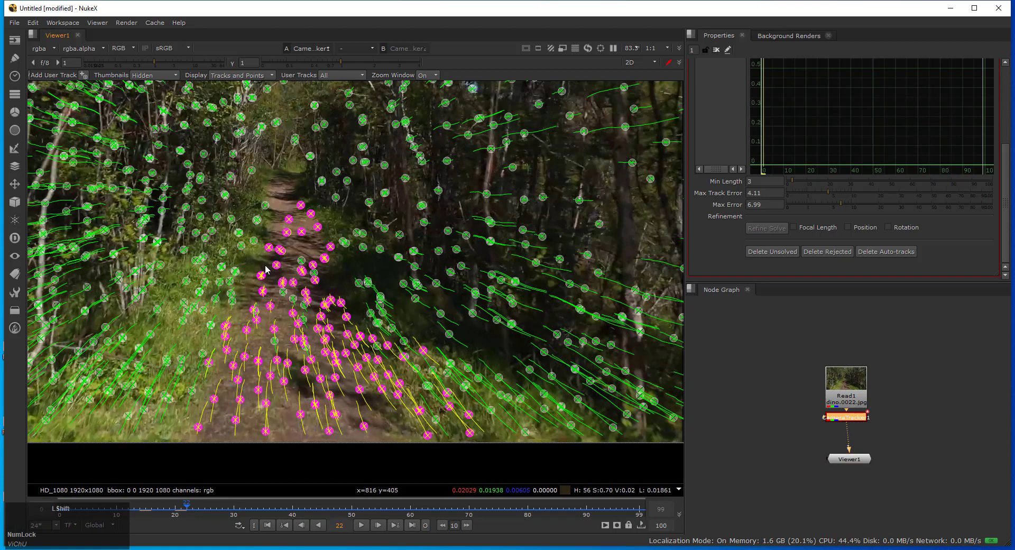
left_click(274, 286)
right_click(284, 292)
left_click(356, 338)
left_click(202, 508)
left_click(272, 313)
left_click(341, 308)
right_click(351, 338)
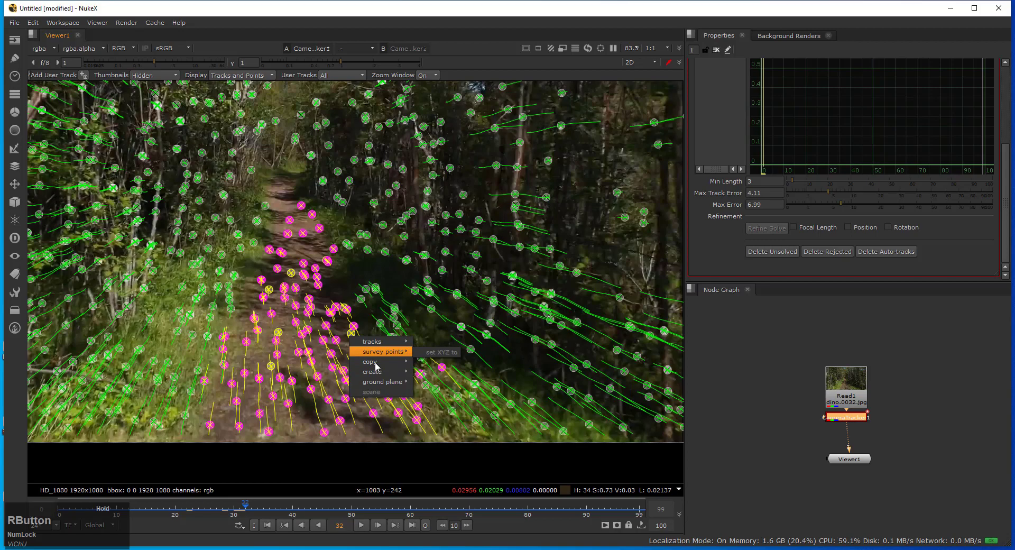
left_click(251, 511)
On later frames, add lower-path tracks to the ground plane via 'set to selected', through to the end
left_click(230, 349)
left_click(265, 328)
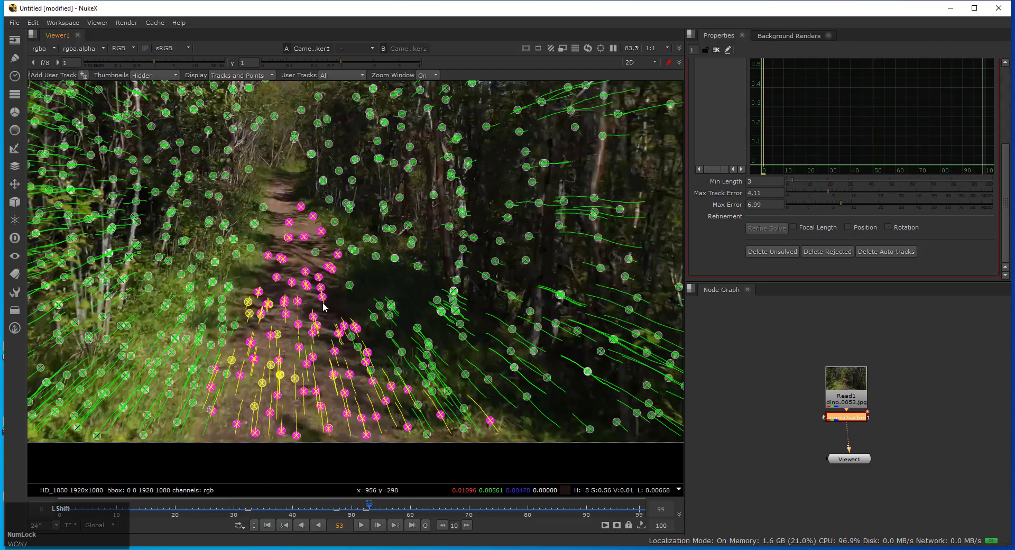
left_click(333, 335)
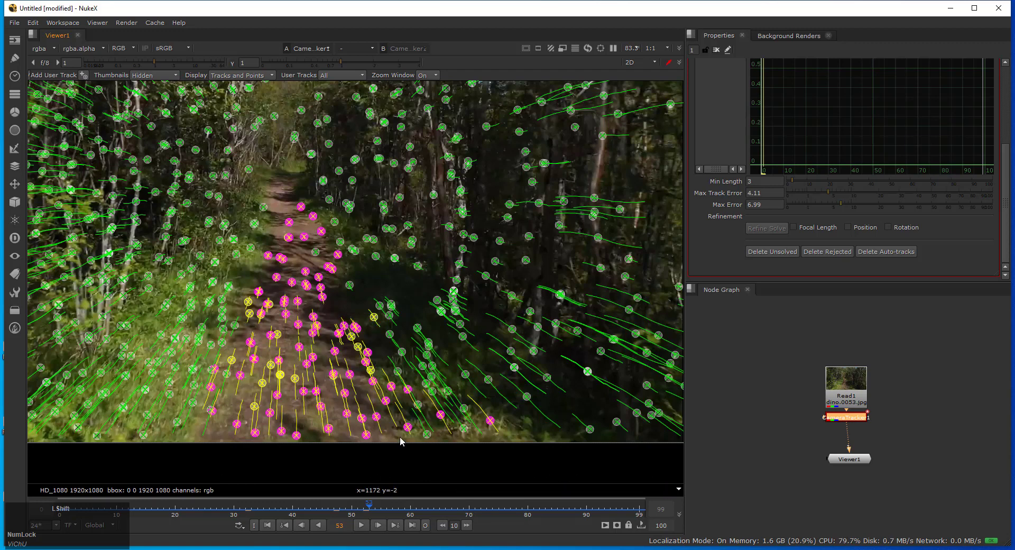
left_click(323, 268)
left_click(353, 302)
right_click(301, 356)
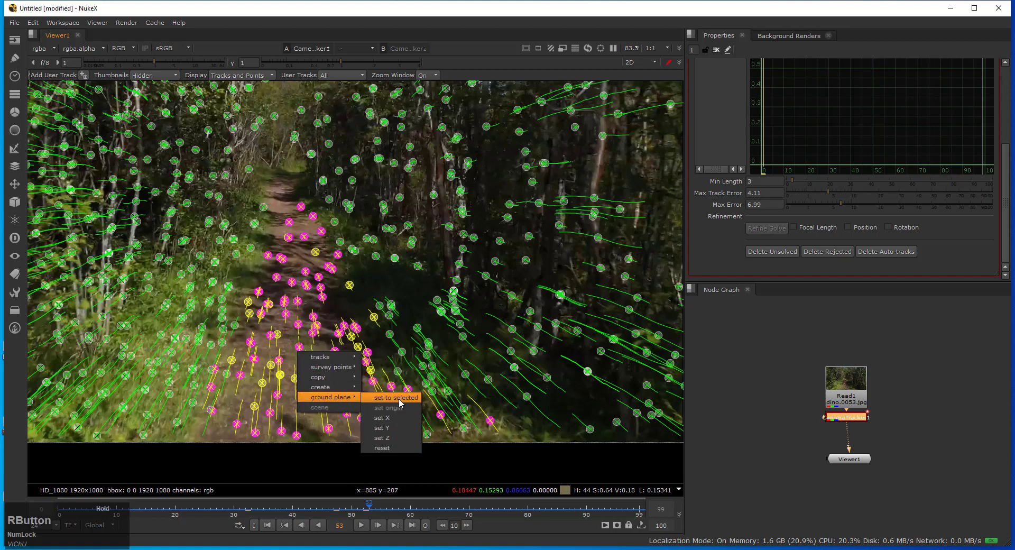
left_click(419, 514)
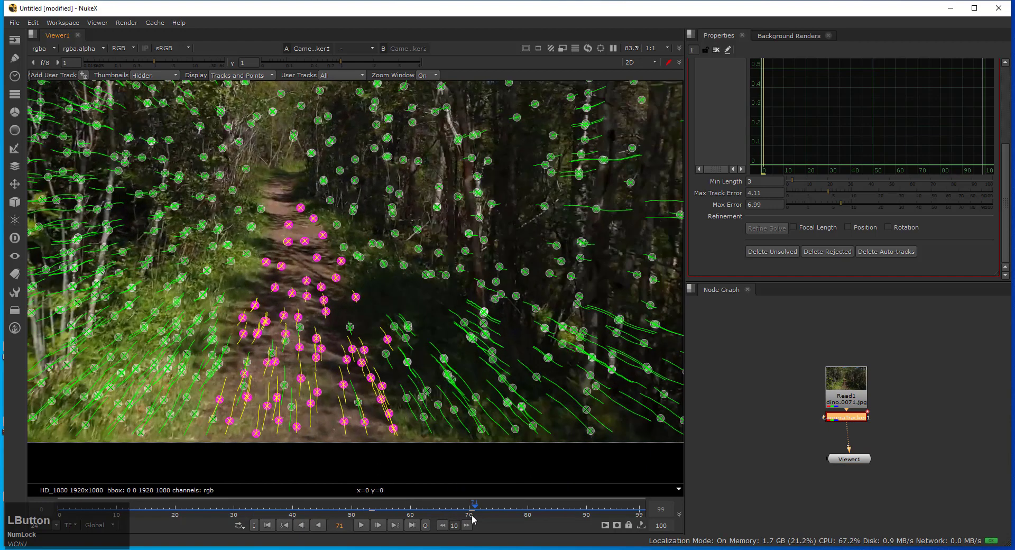
left_click(249, 376)
left_click(325, 344)
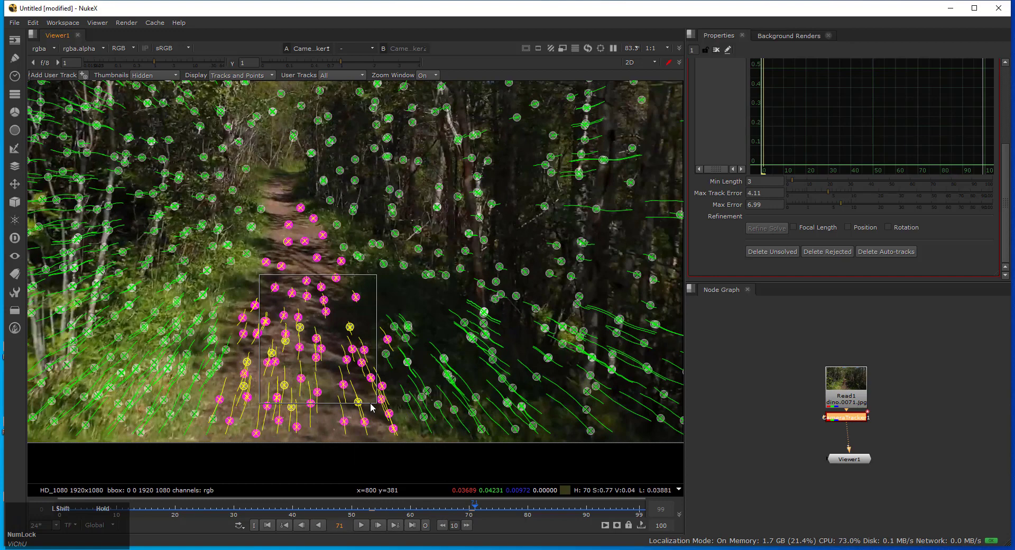
right_click(360, 367)
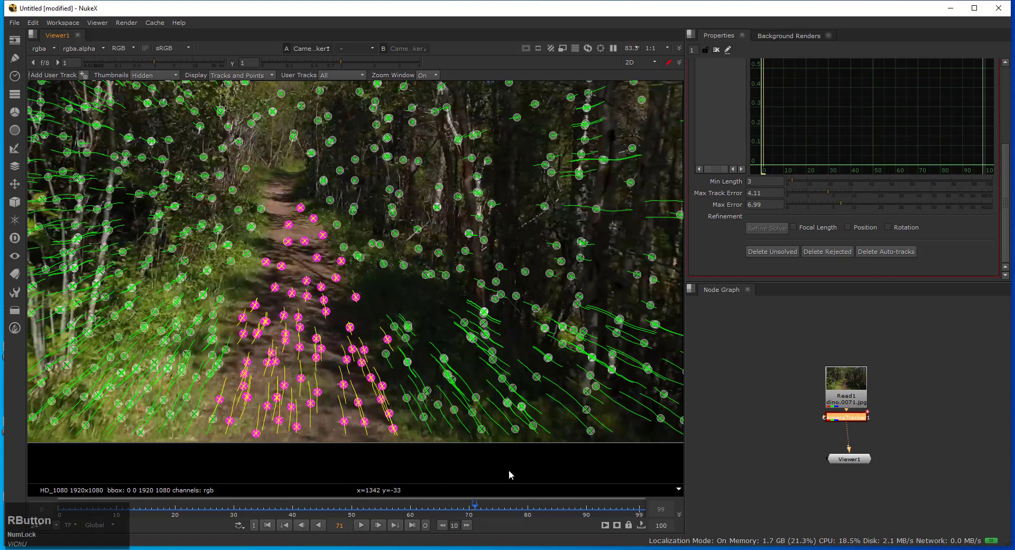
left_click(480, 510)
left_click(262, 338)
right_click(277, 368)
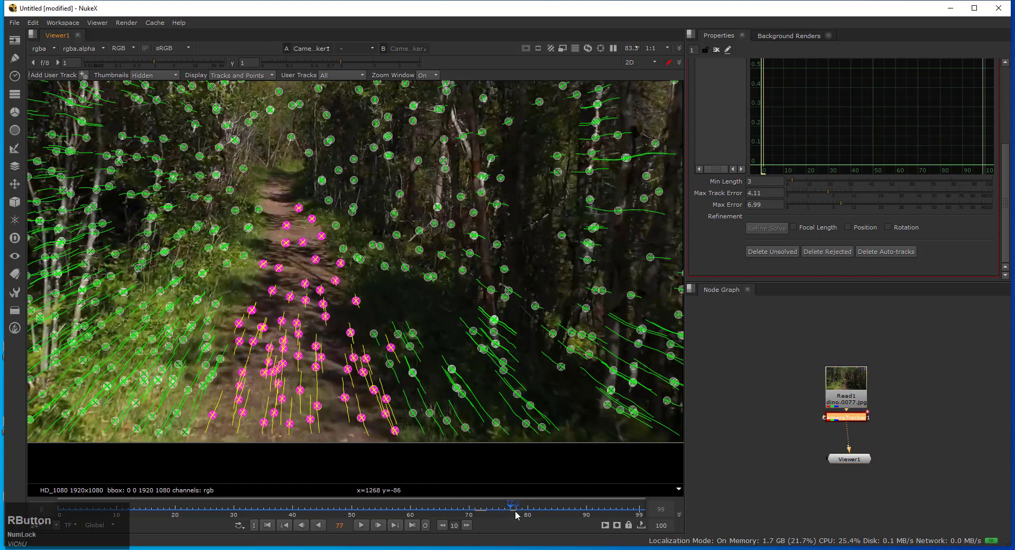
left_click(531, 506)
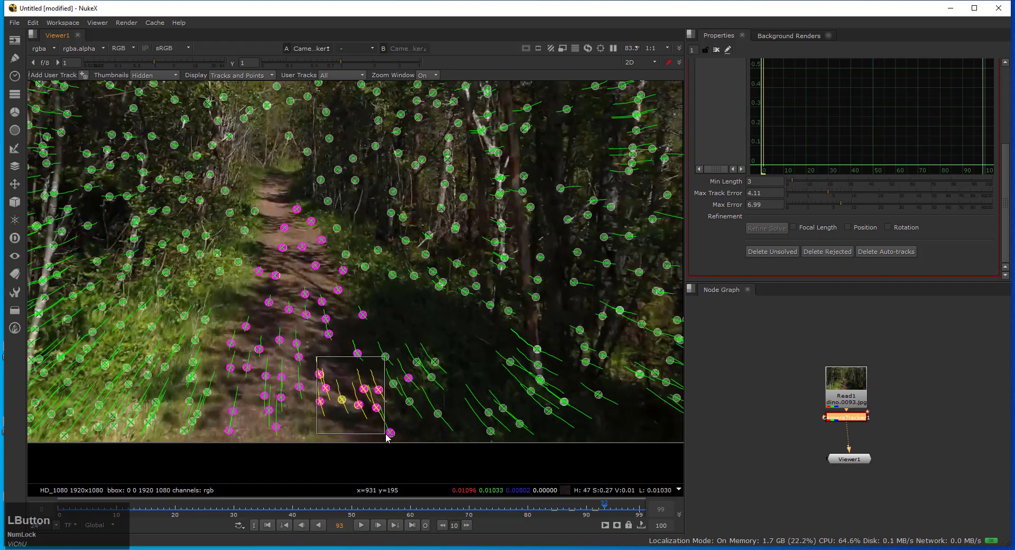
right_click(345, 401)
left_click(432, 450)
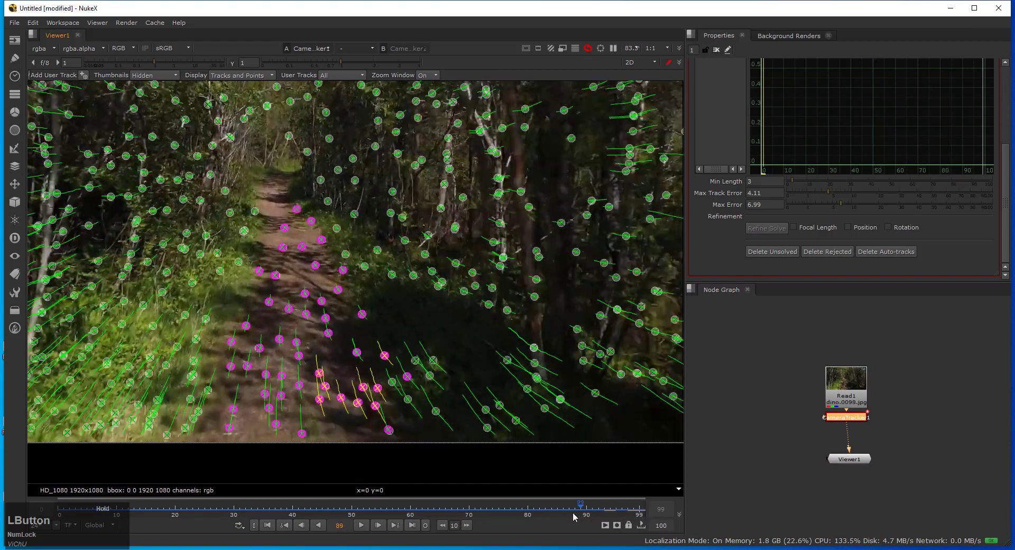
Inspect the solved point cloud in the 3D viewer against the path ground plane
key("Tab")
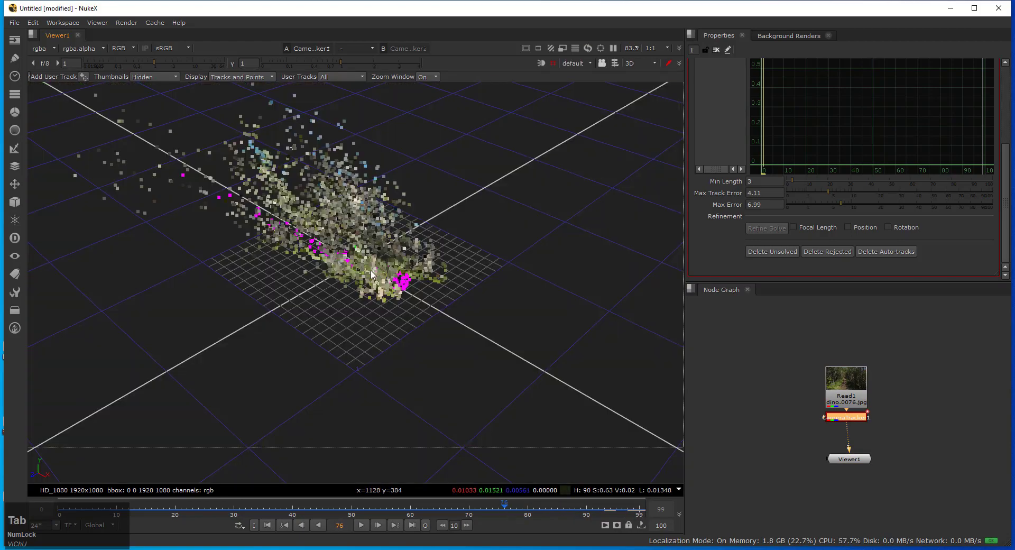
left_click(330, 277)
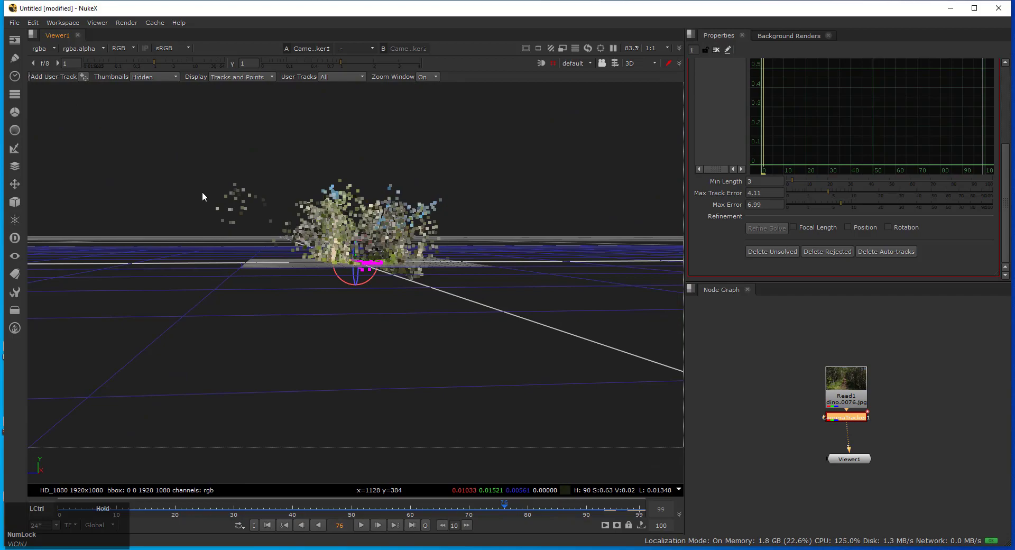
scroll("up", 3)
left_click(378, 266)
left_click(428, 301)
key("z")
left_click(404, 367)
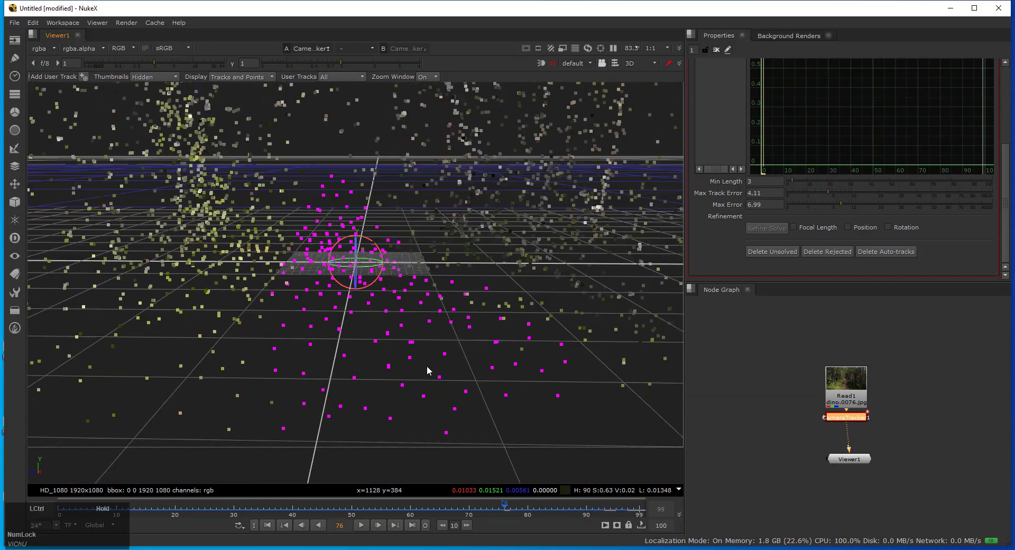
scroll("down", 3)
left_click(397, 360)
scroll("down", 3)
left_click(342, 346)
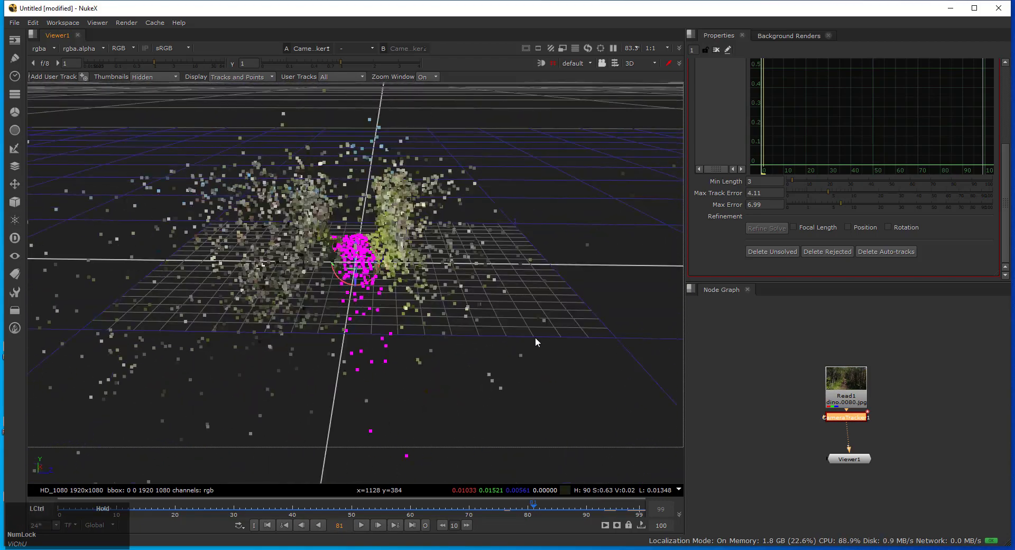
left_click(532, 510)
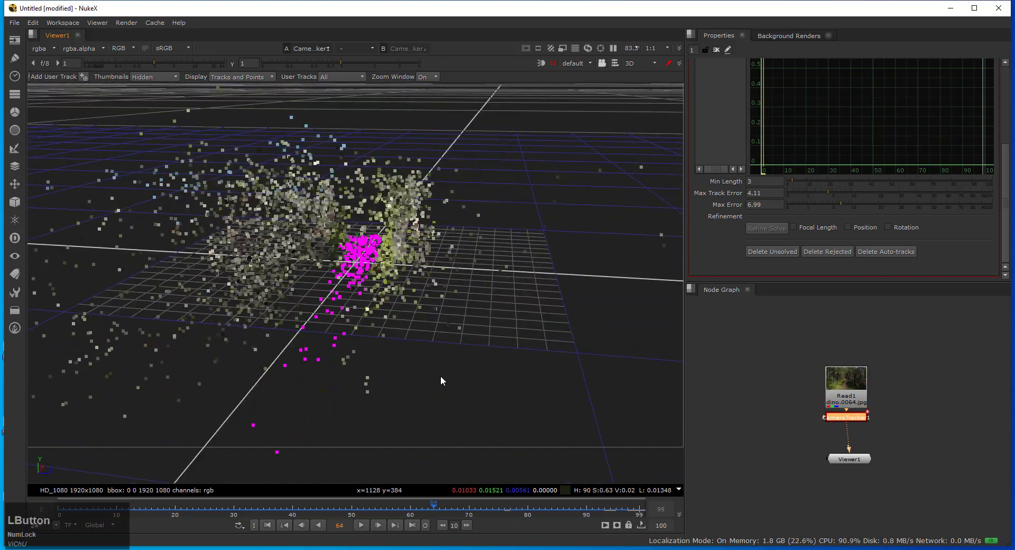
left_click(378, 390)
Return to the 2D view and play then stop the tracked footage
key("Tab")
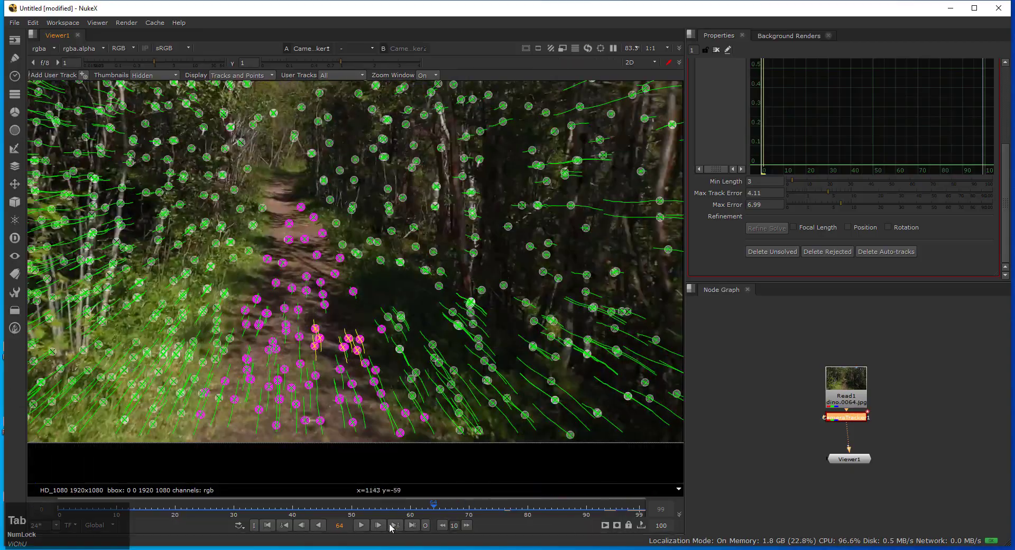
left_click(365, 531)
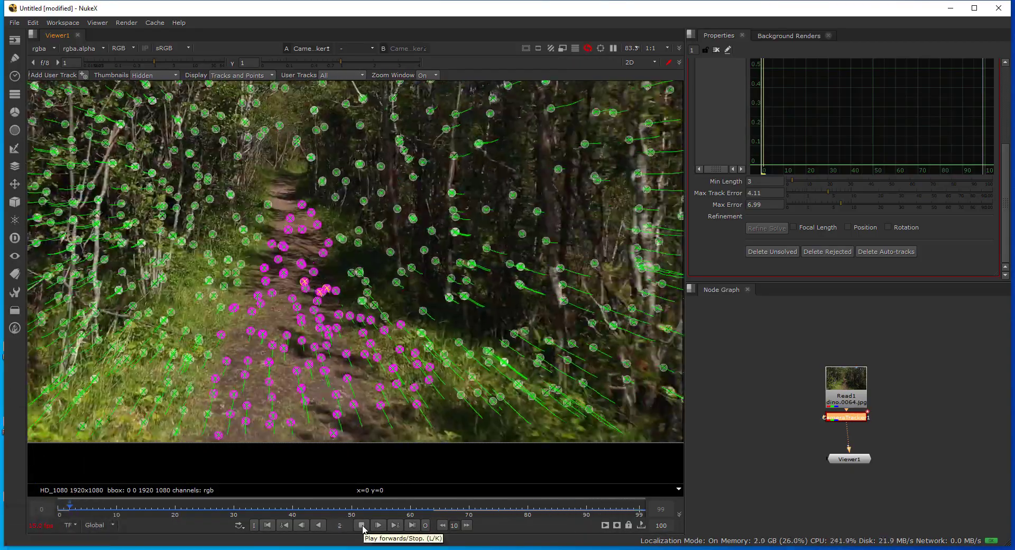
left_click(365, 531)
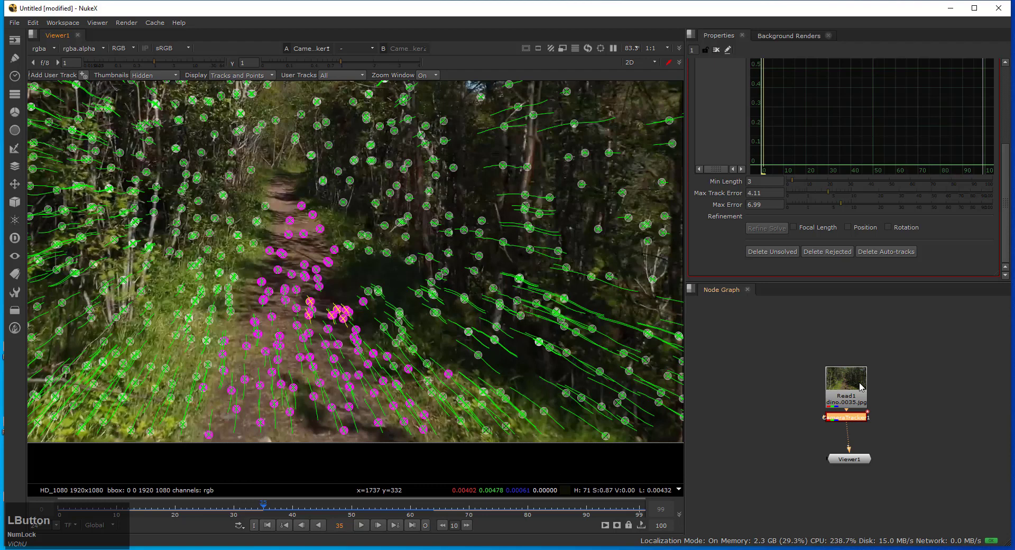
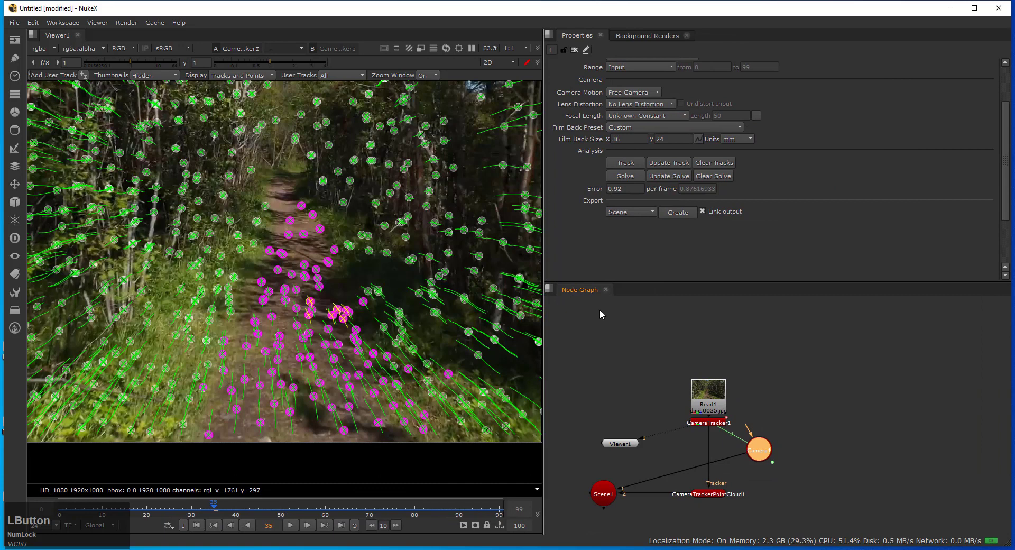
Spread the exported tracker, camera, scene and point-cloud nodes apart and connect Camera1 into Scene1
key("f")
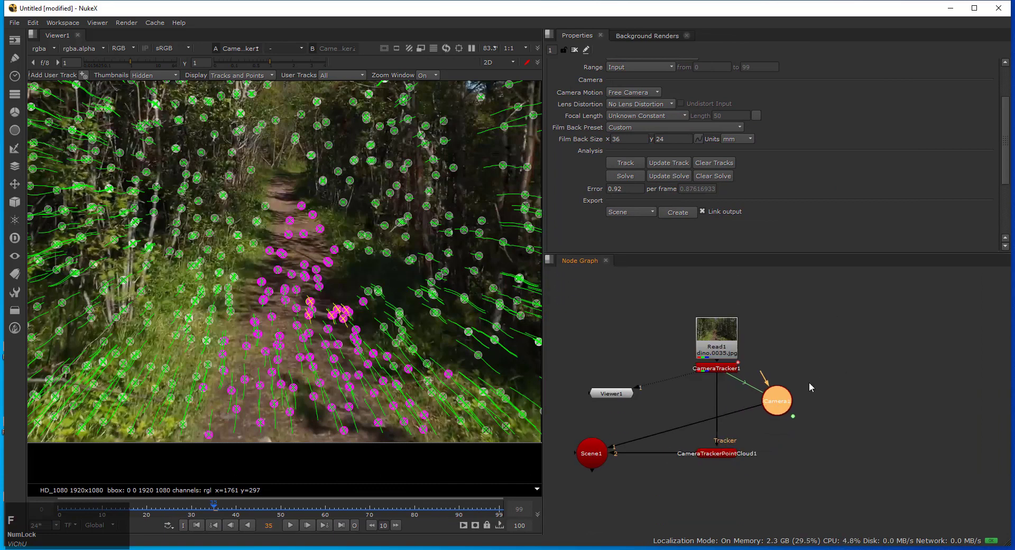
key("f")
left_click(620, 394)
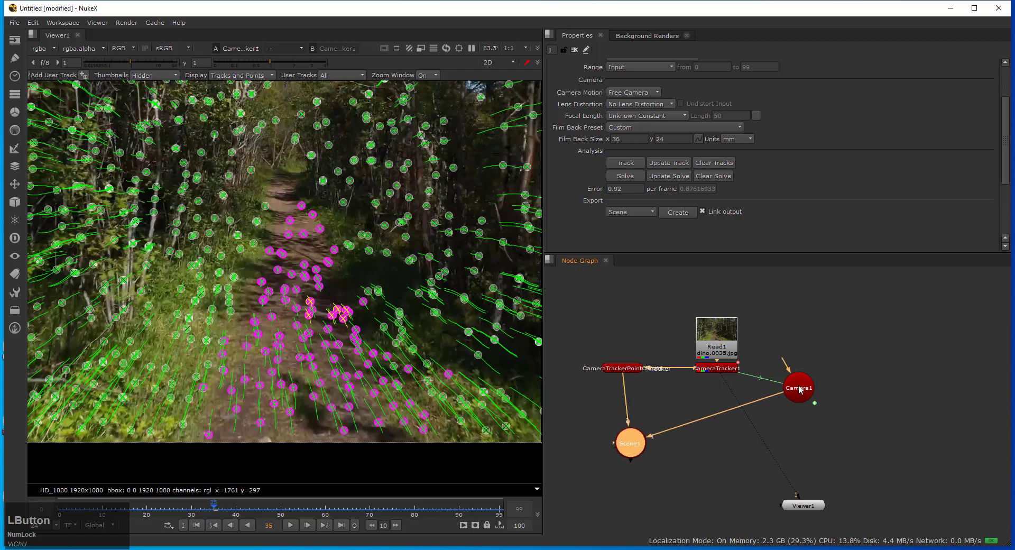
left_click(732, 414)
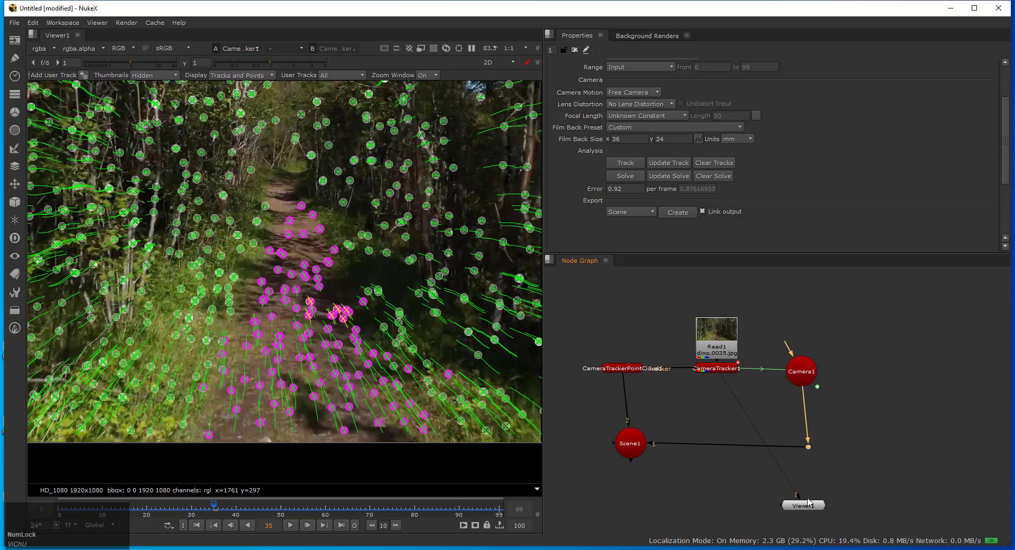
left_click(781, 500)
Test-render the point cloud with a ScanlineRender, delete it, and return the viewer to the footage with Scene1 selected
key("Tab")
left_click(584, 468)
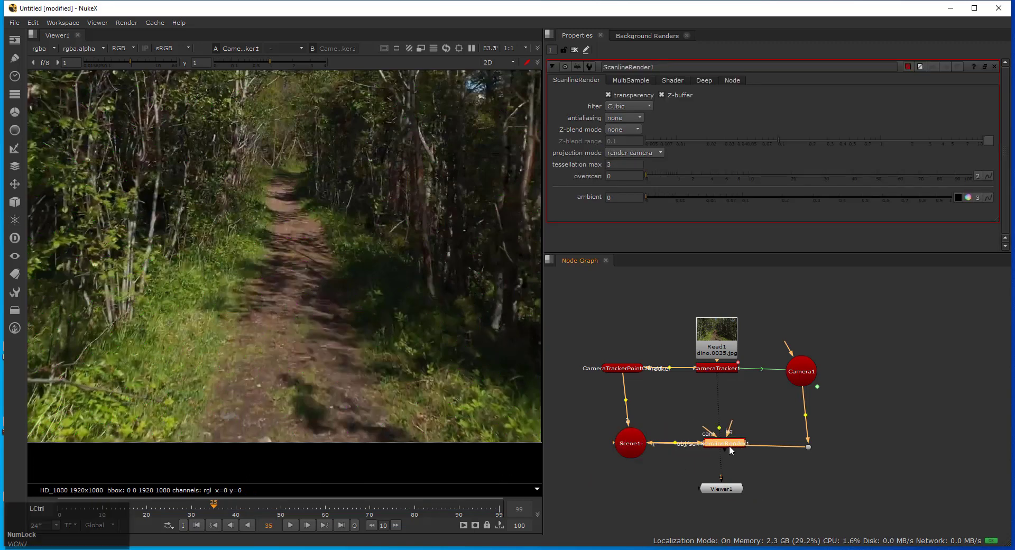
type("11")
left_click(730, 495)
key("z")
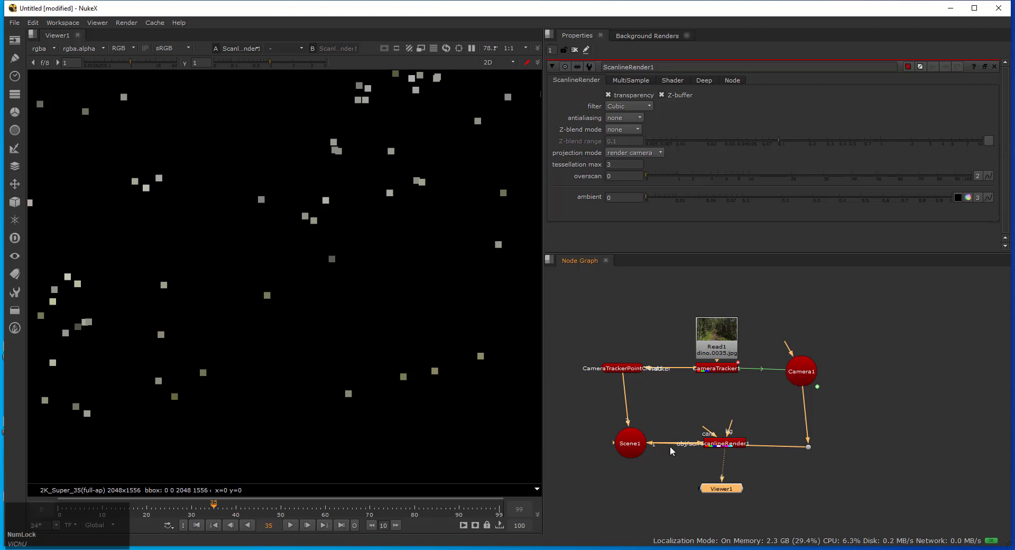
key("ctrl+z")
type("zz")
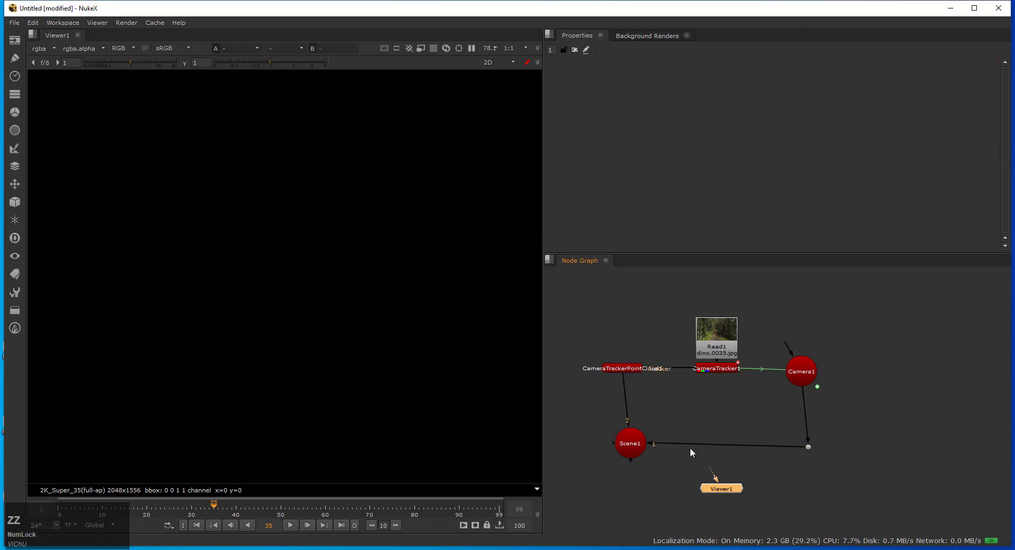
left_click(721, 368)
key("1")
left_click(641, 448)
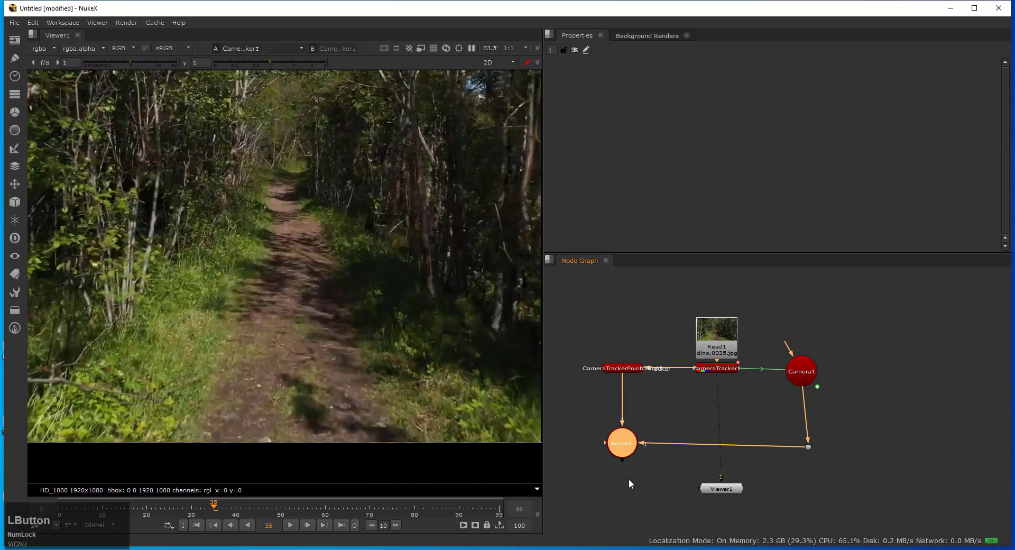
Add a ScanlineRender under Scene1 and play its point cloud over the forest footage
type("sc")
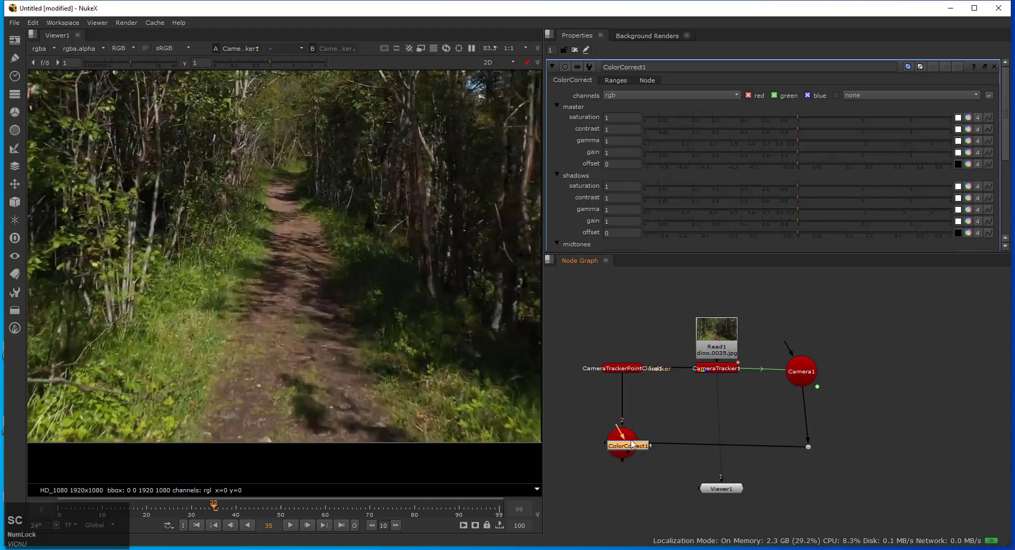
left_click(647, 481)
key("Tab")
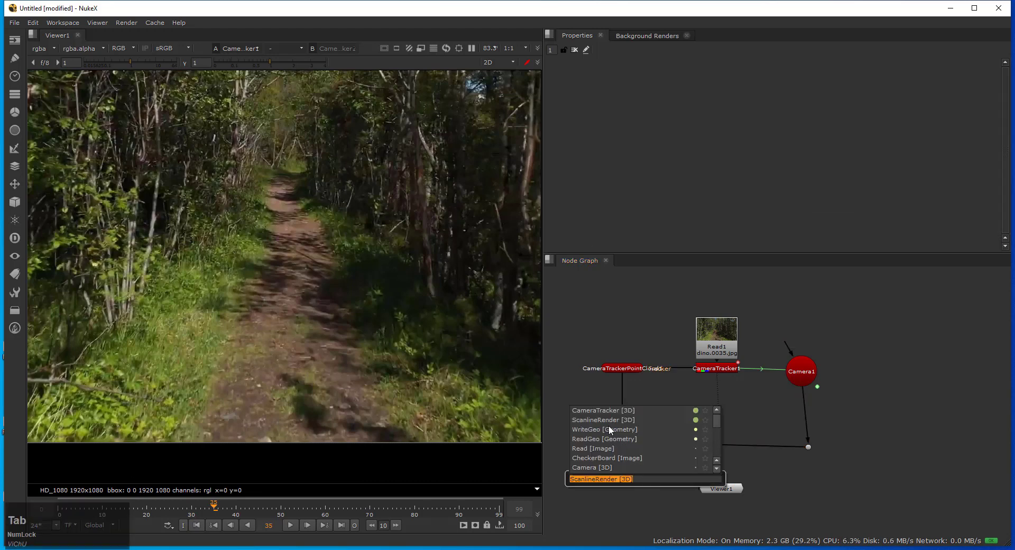
left_click(607, 424)
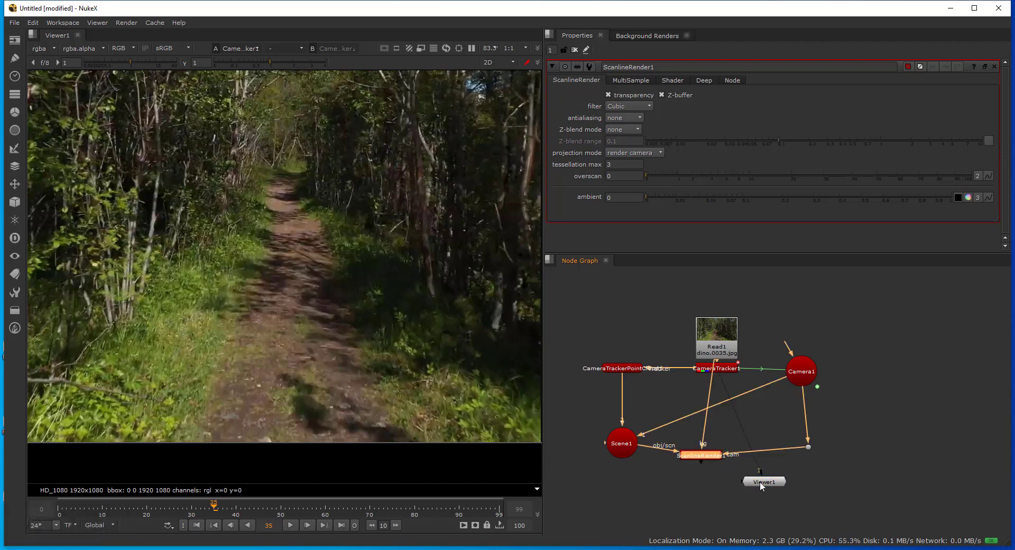
key("1")
left_click(293, 531)
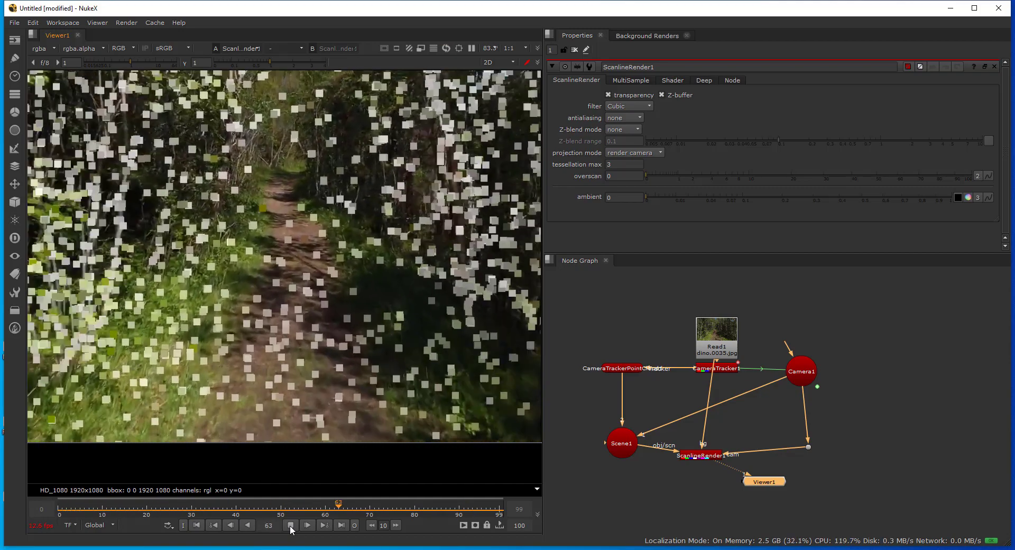
left_click(293, 531)
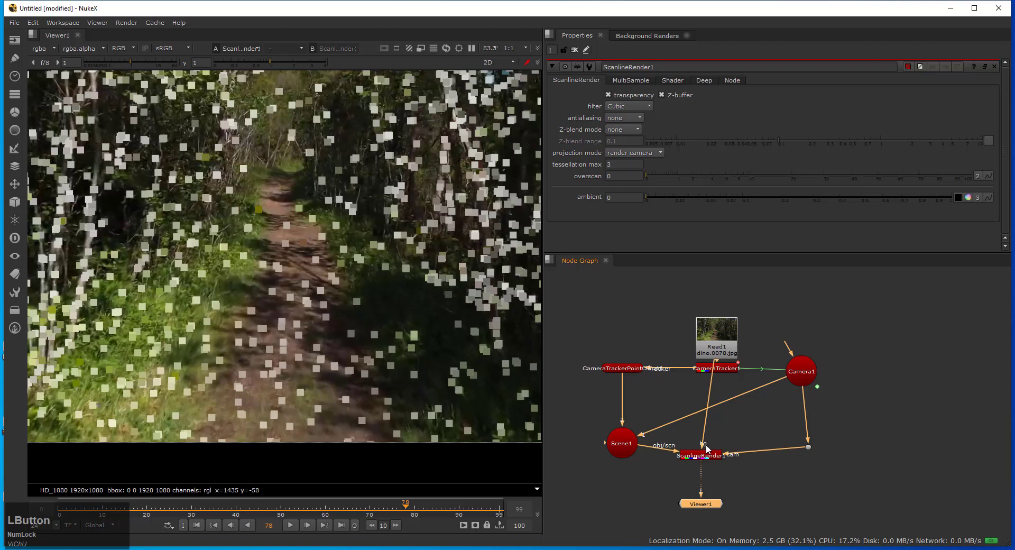
Undo an accidental ScanlineRender duplicate and create a WriteGeo node fed by Scene1
key("Tab")
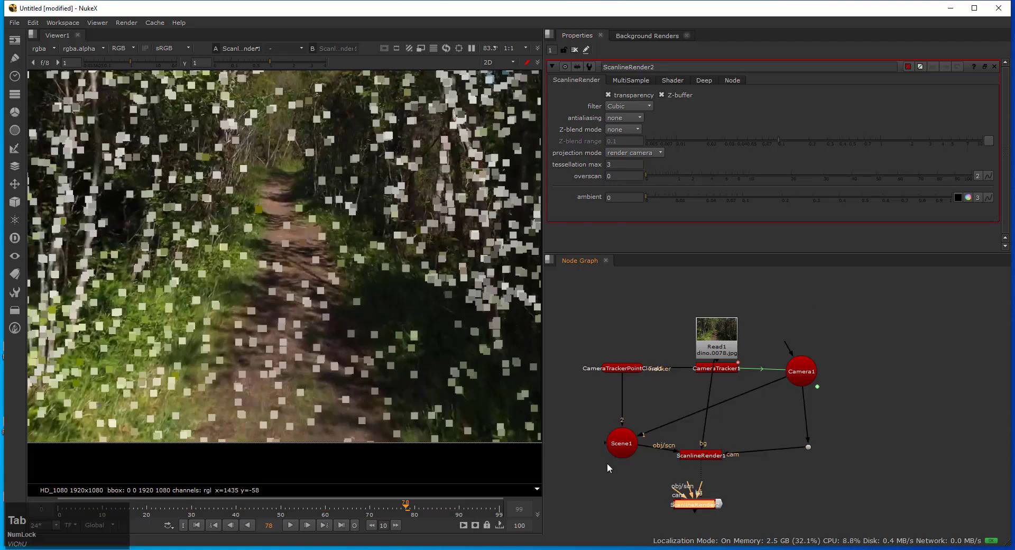
key("ctrl+z")
key("Tab")
type("writ")
left_click(619, 511)
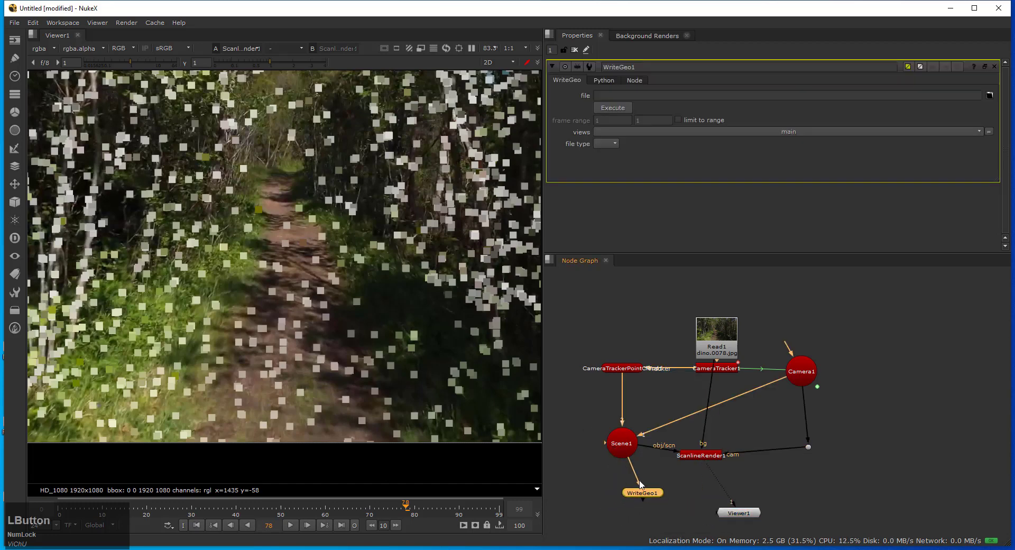
Play back WriteGeo1's tracked point cloud in the full-screen 3D viewer, then bring up its output file browser
left_click(748, 521)
key("1")
key("space")
left_click(513, 533)
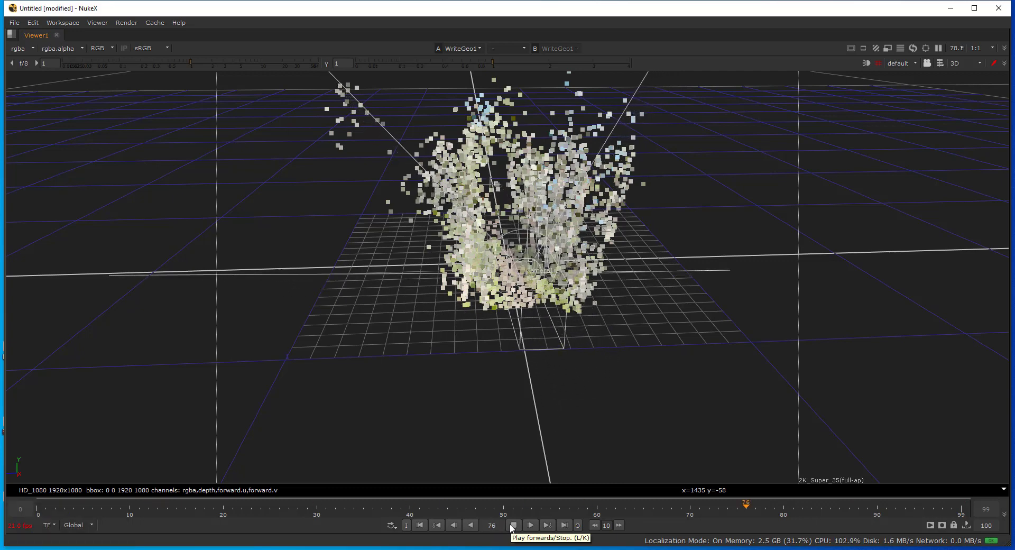
left_click(512, 526)
key("space")
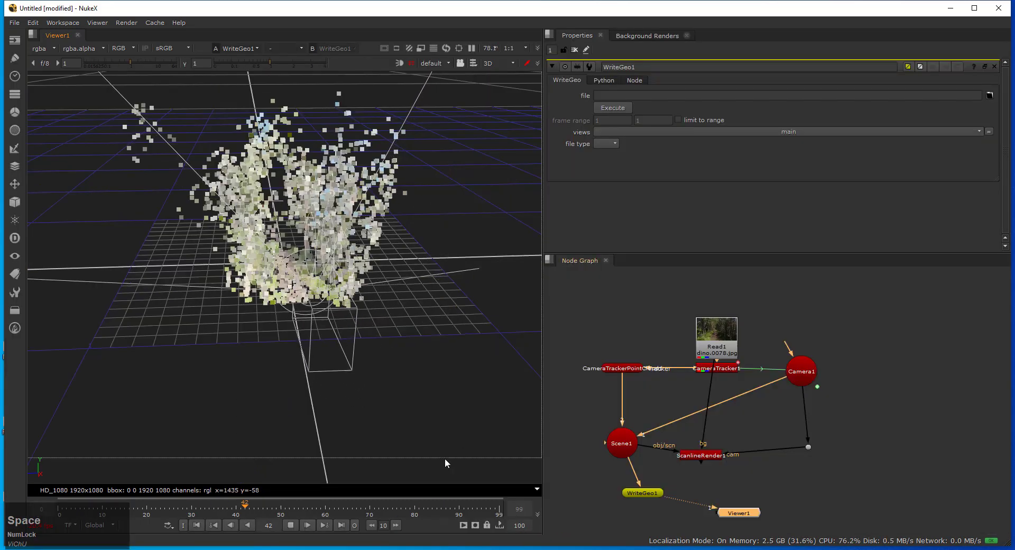
left_click(295, 527)
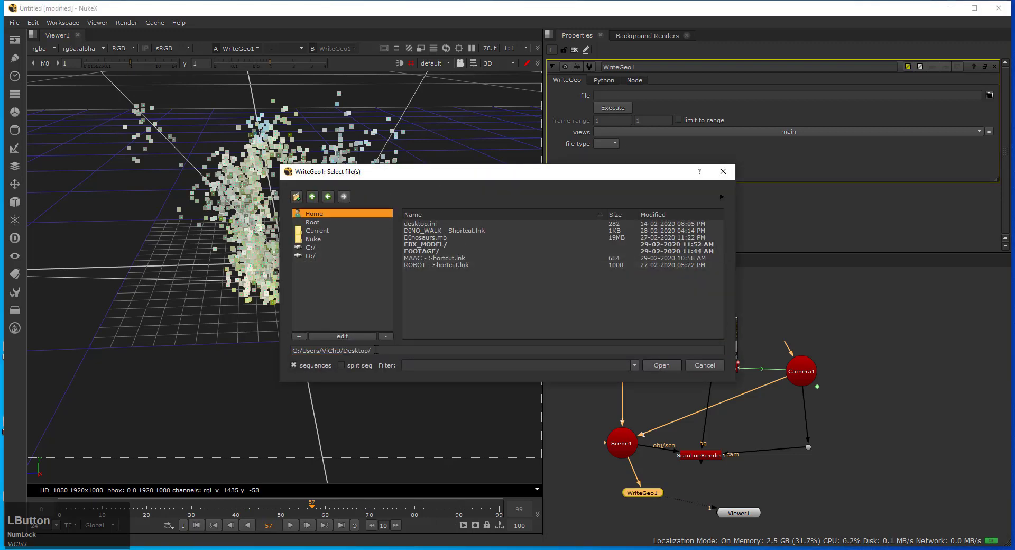
Set WriteGeo1's output path to track_dino.fbx on the Desktop
type("dinq")
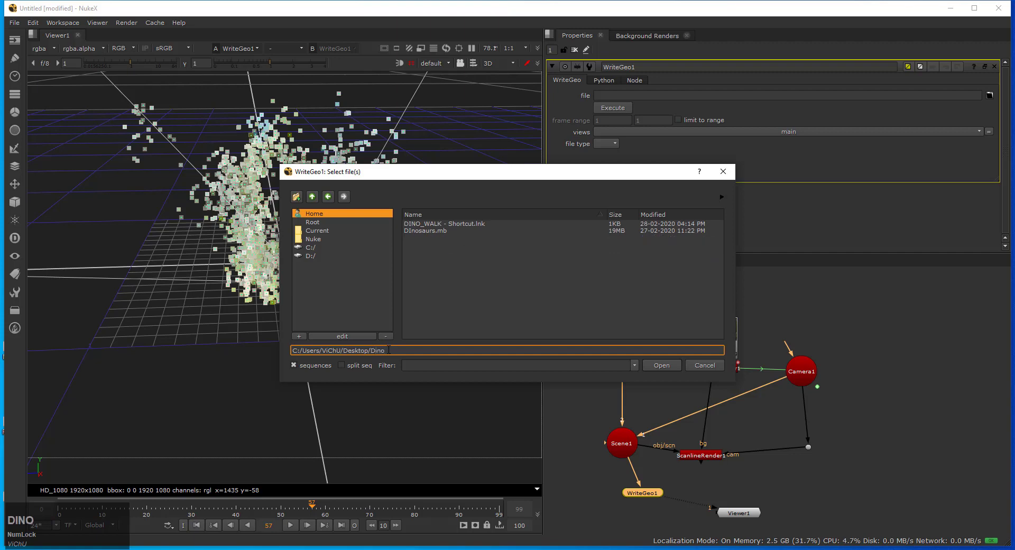
key("BackSpace")
type("t")
key("BackSpace")
type("track")
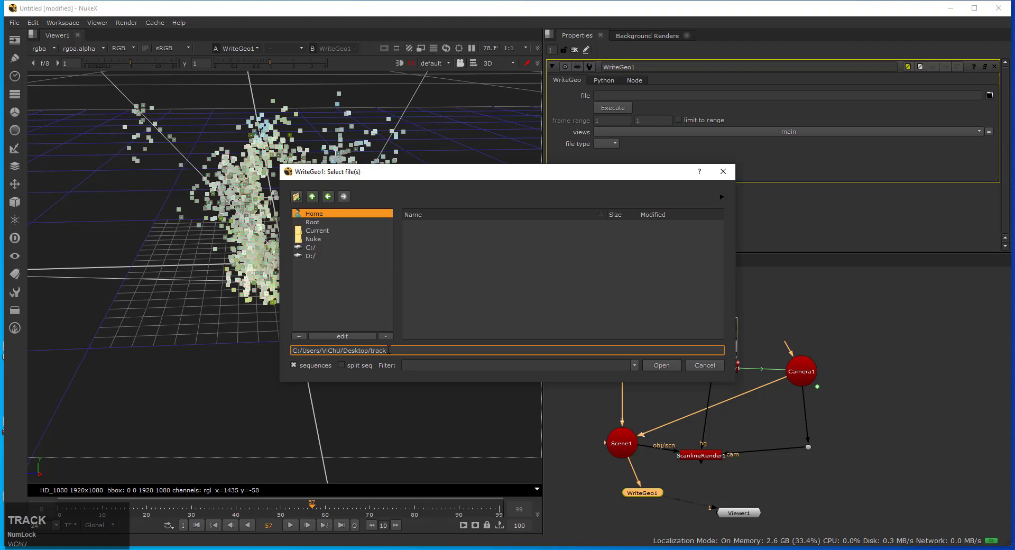
type("-dino")
type(".fbx")
key("Return")
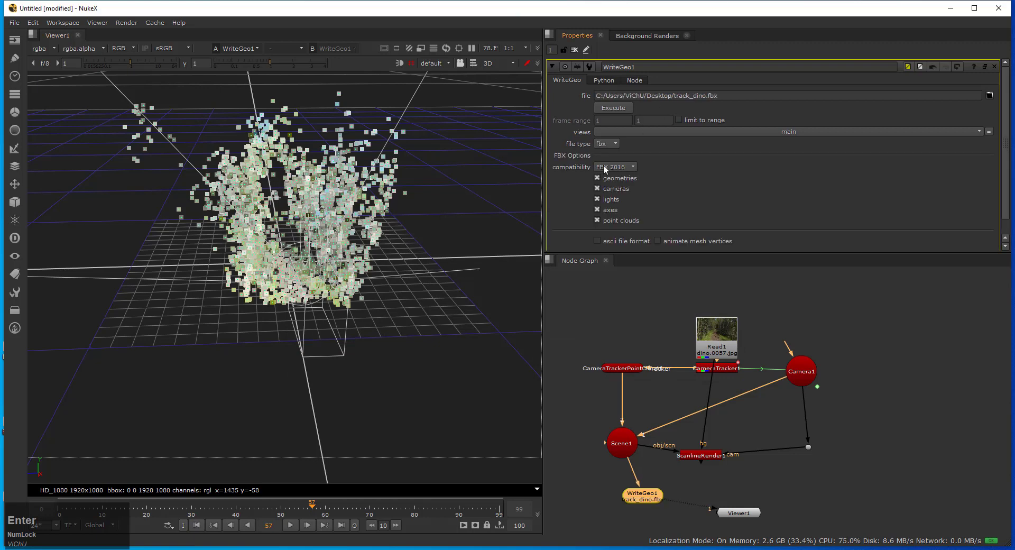
Keep file type fbx, execute the write and confirm the full 100-frame range
left_click(614, 167)
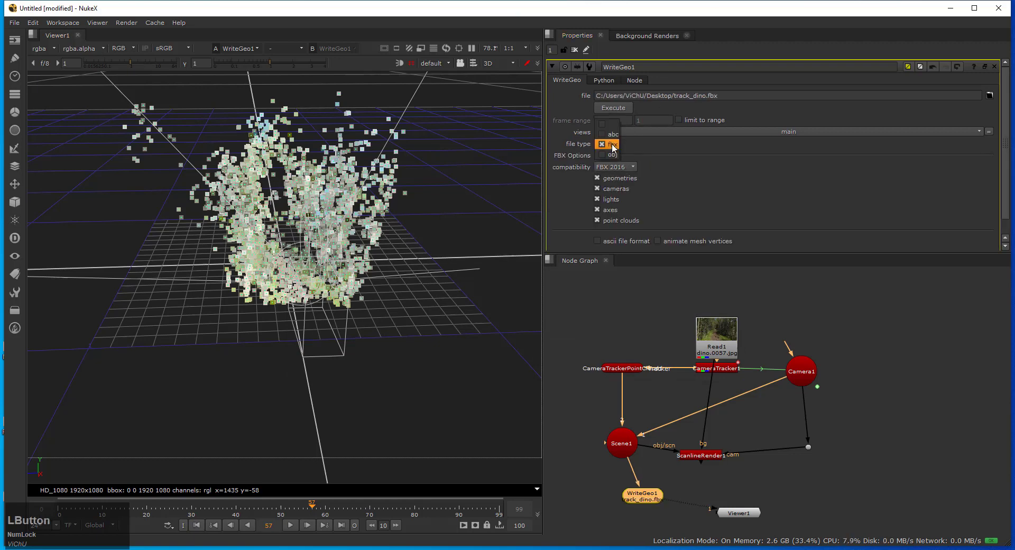
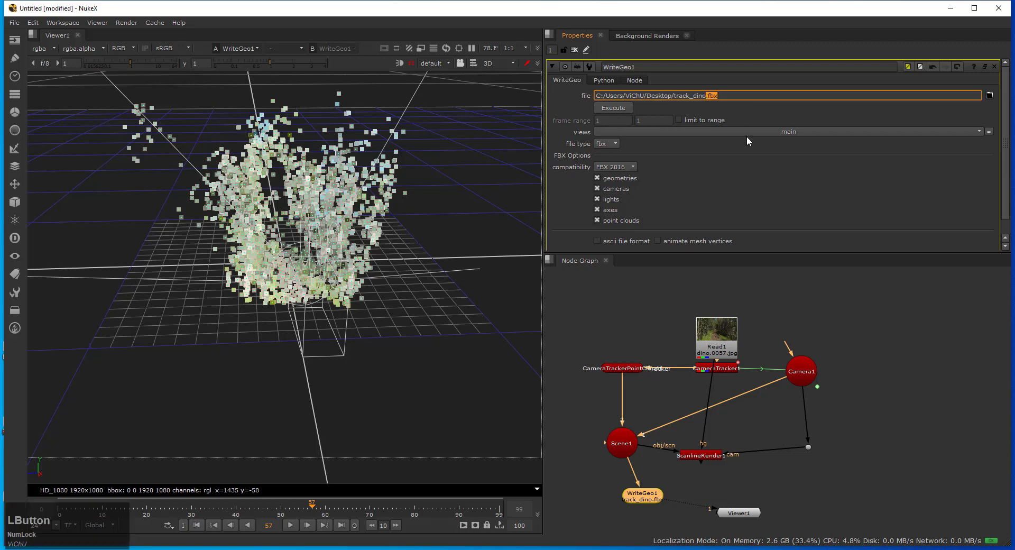
scroll("down", 3)
scroll("up", 3)
left_click(617, 111)
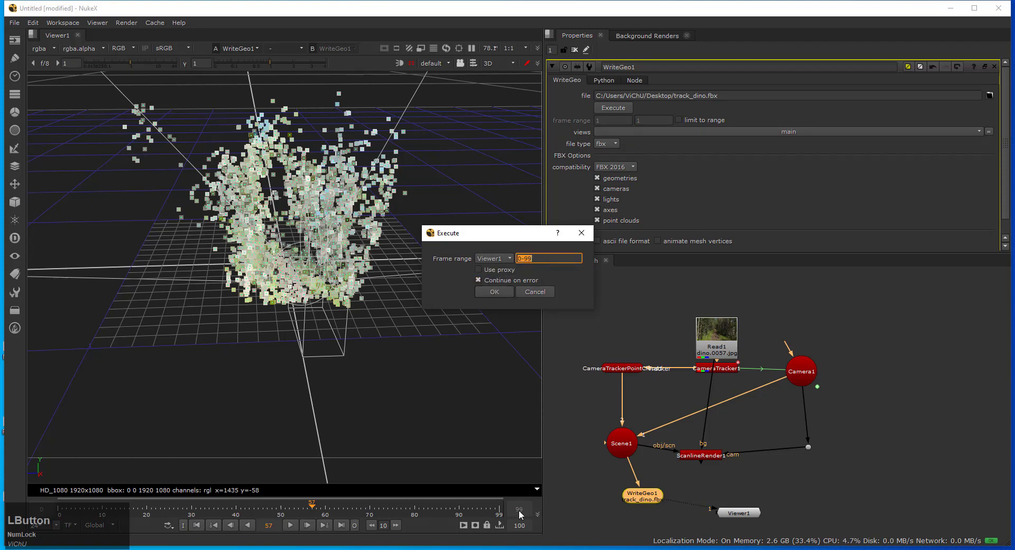
left_click(504, 297)
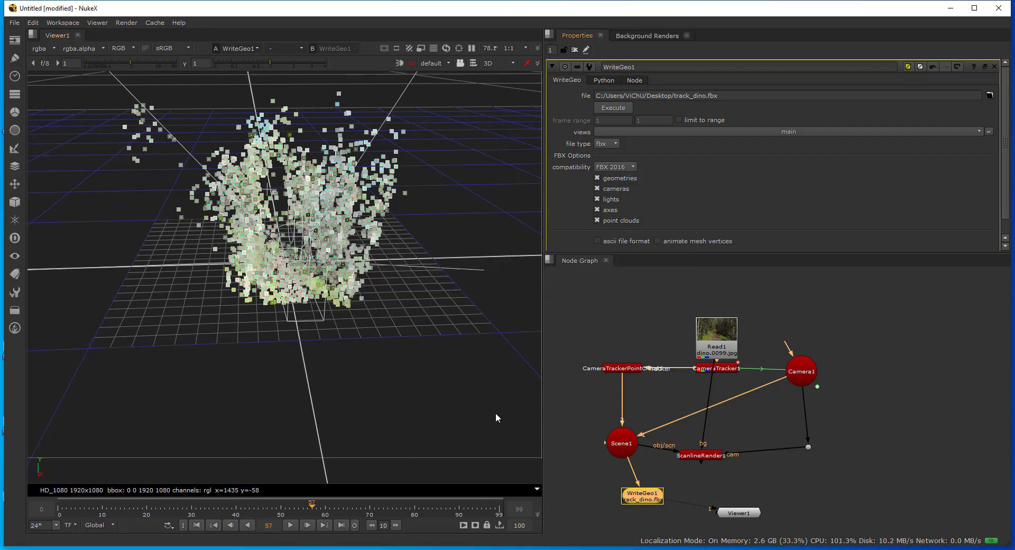
Quit NukeX and launch Maya 2019 from the Start menu with an empty scene
left_click(949, 10)
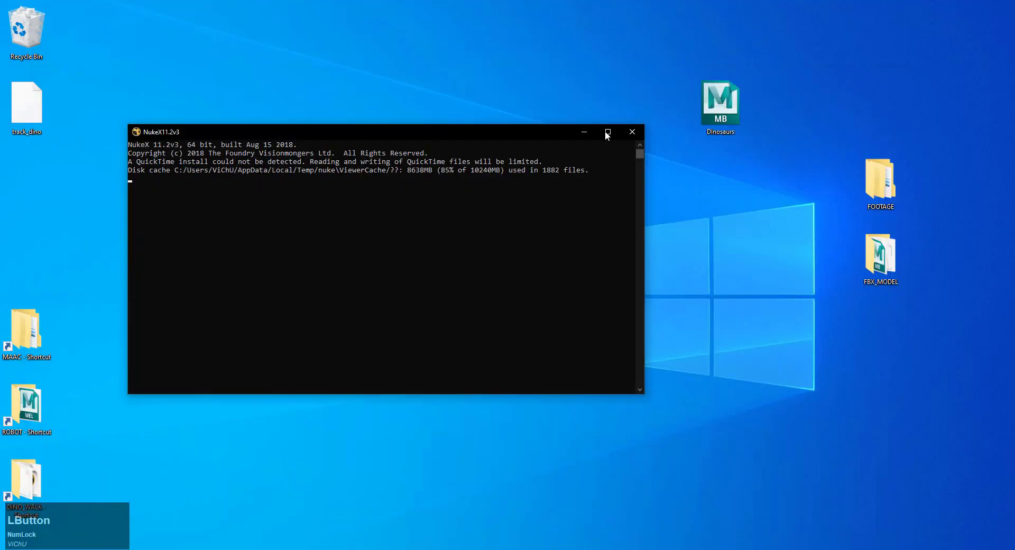
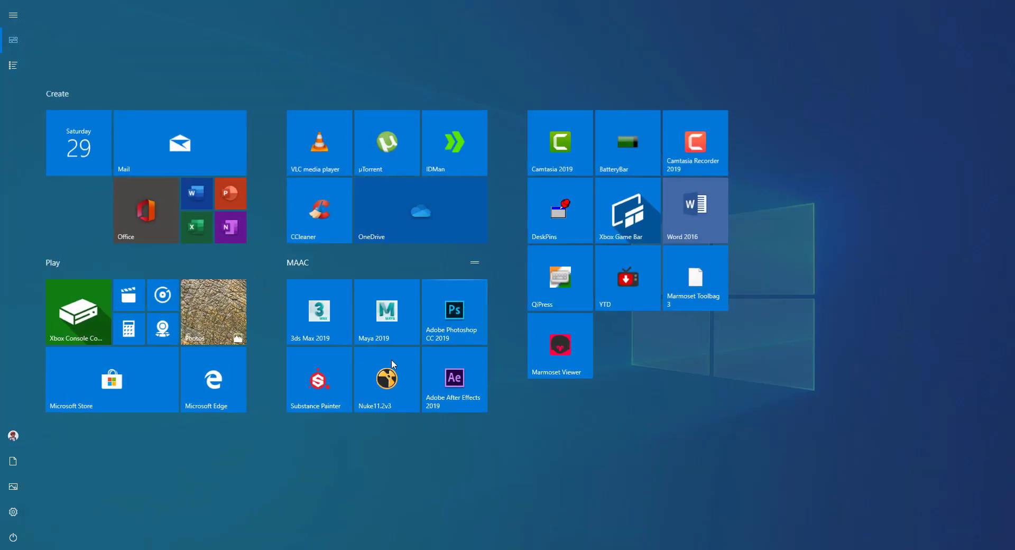
left_click(531, 371)
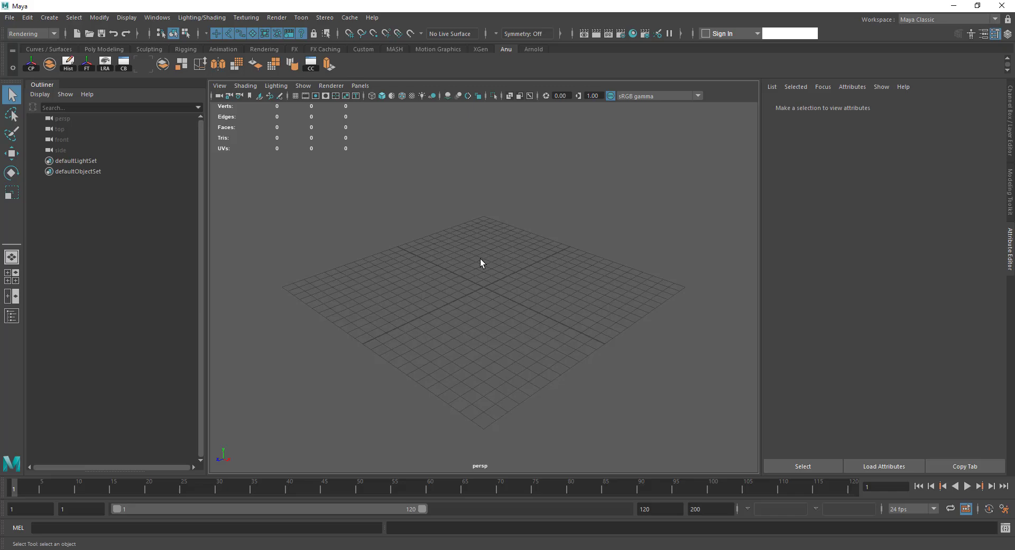
Import FBX_DINO.fbx from Desktop/FBX_MODEL and dismiss the bind-pose warning window
key("alt+Num_Lock")
left_click(403, 301)
left_click(465, 328)
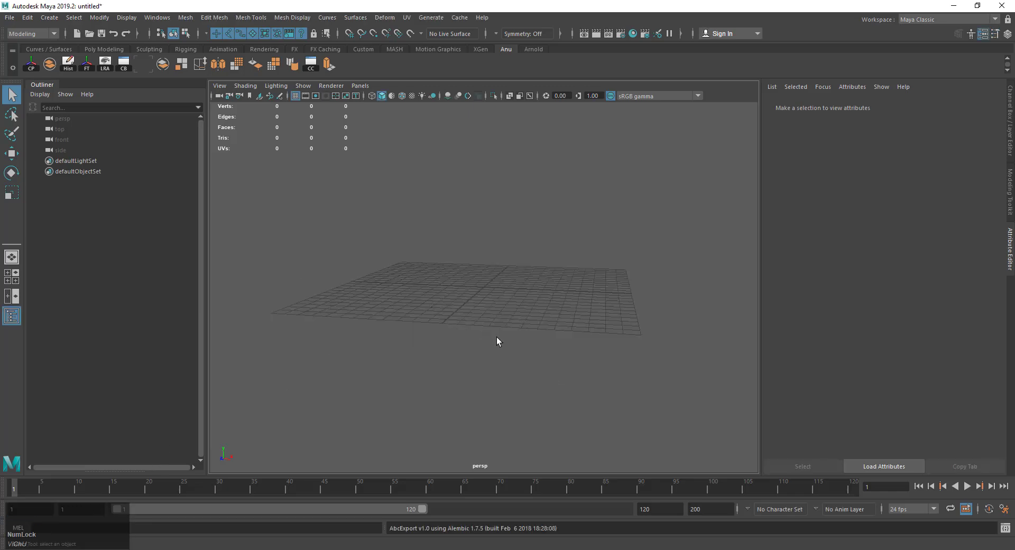
left_click(469, 346)
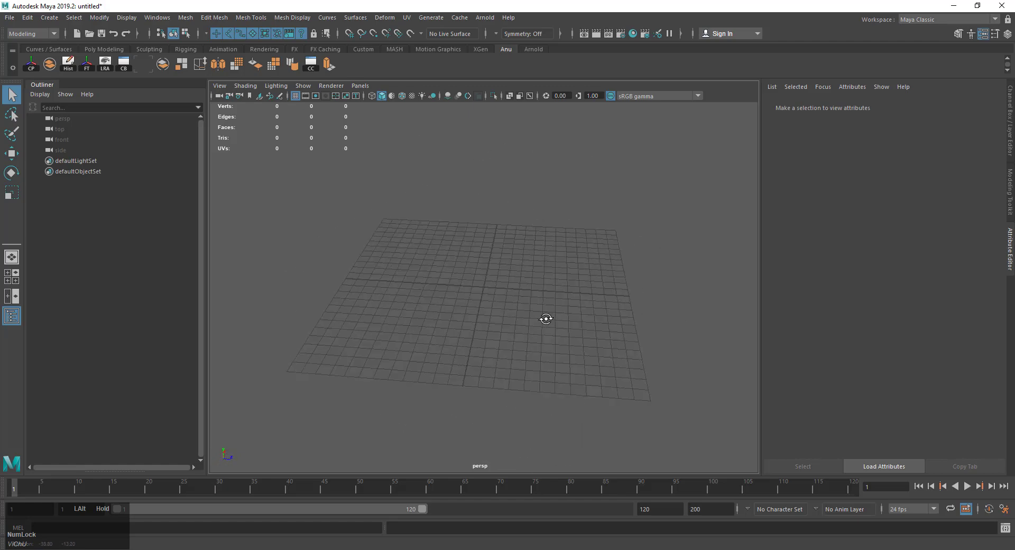
left_click(18, 24)
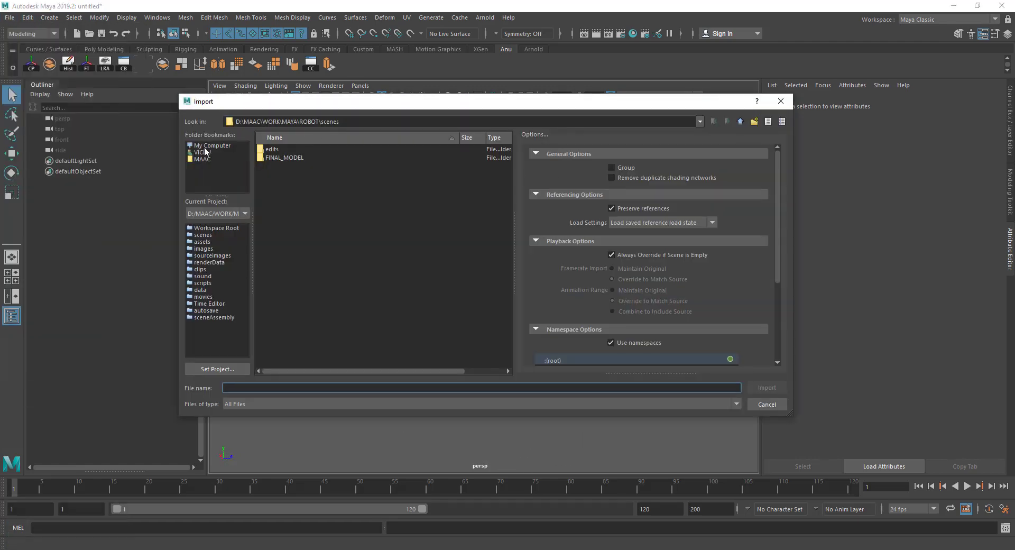
left_click(208, 147)
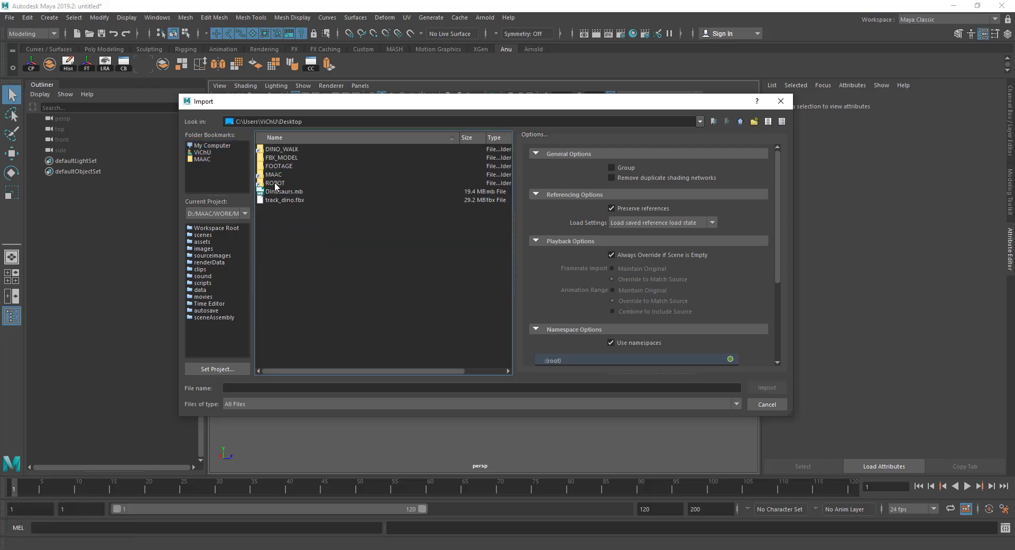
left_click(282, 158)
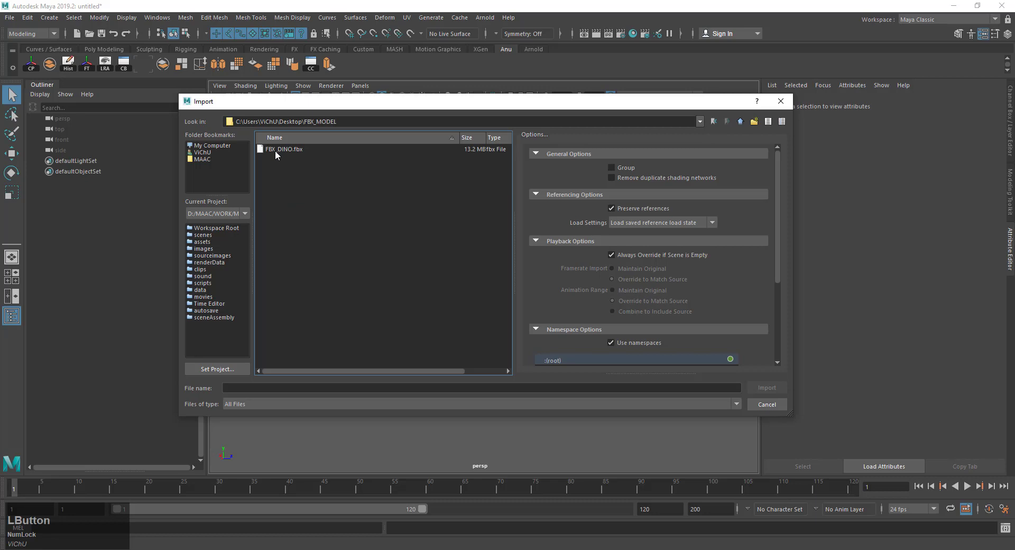
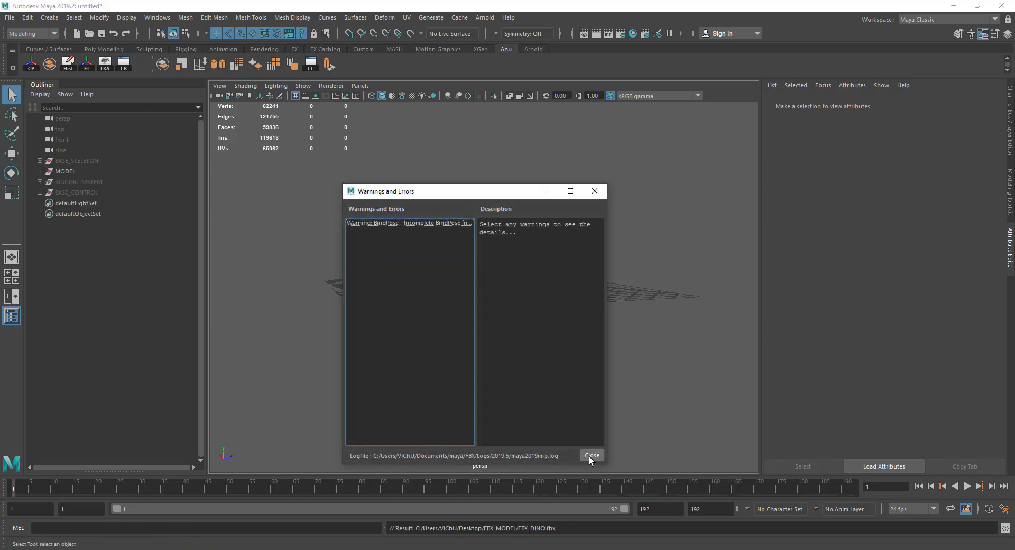
left_click(594, 459)
scroll("down", 3)
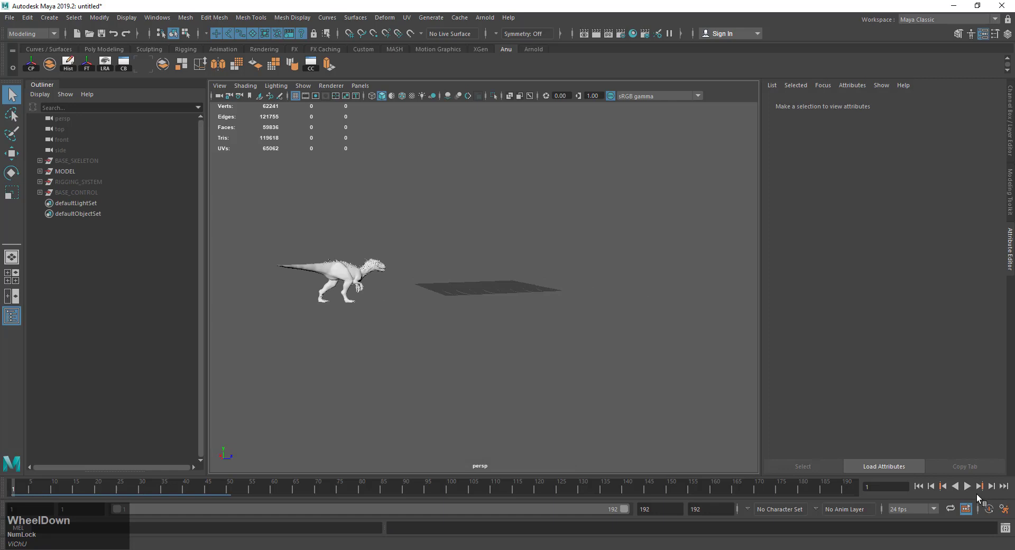
Play the dinosaur's walk to frame 82, inspect BASE_SKELETON's transforms, and head back to the File menu
left_click(969, 488)
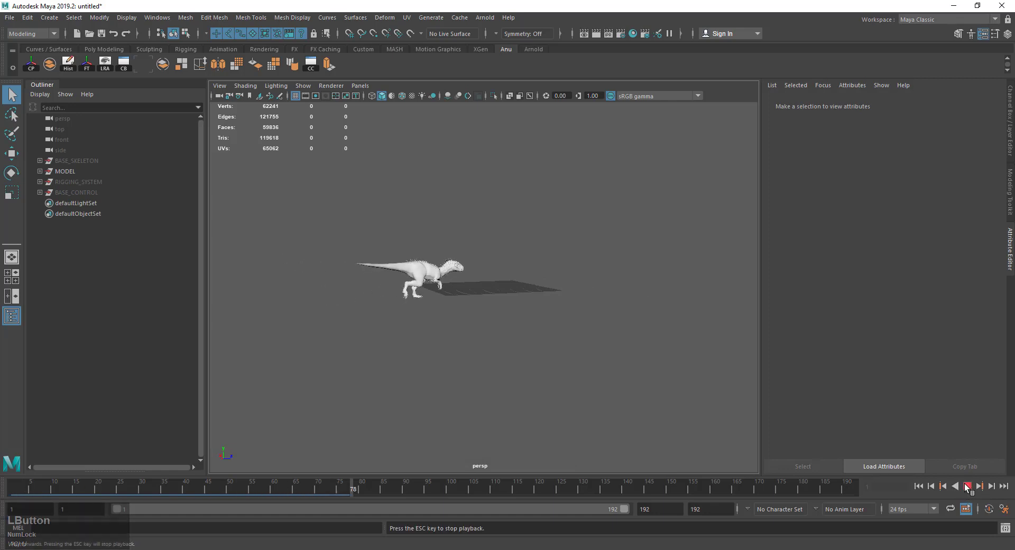
left_click(969, 488)
left_click(425, 317)
scroll("up", 3)
left_click(72, 164)
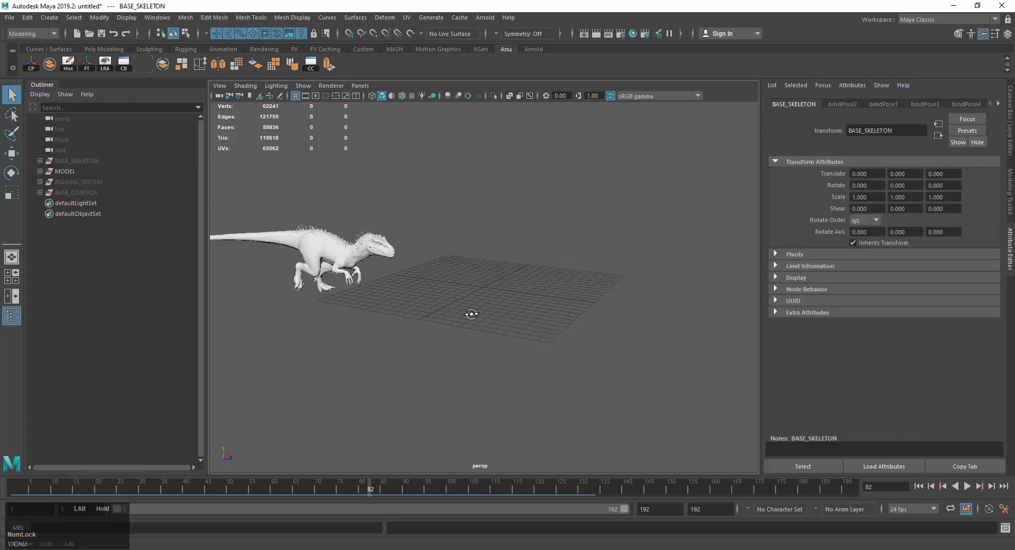
left_click(13, 22)
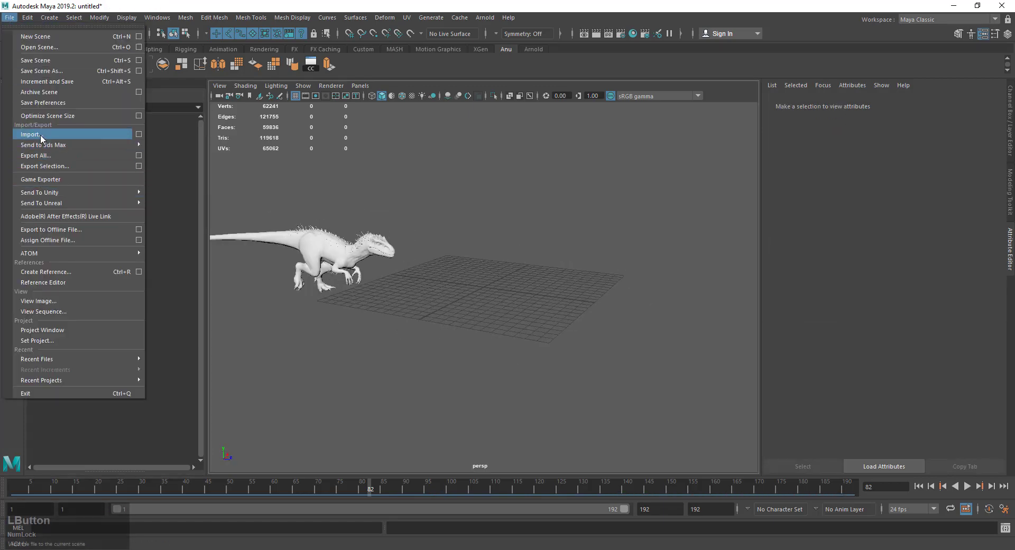
Import track_dino.fbx from the Desktop, adding Camera1 and the tracked locators, and dismiss the import messages
left_click(43, 141)
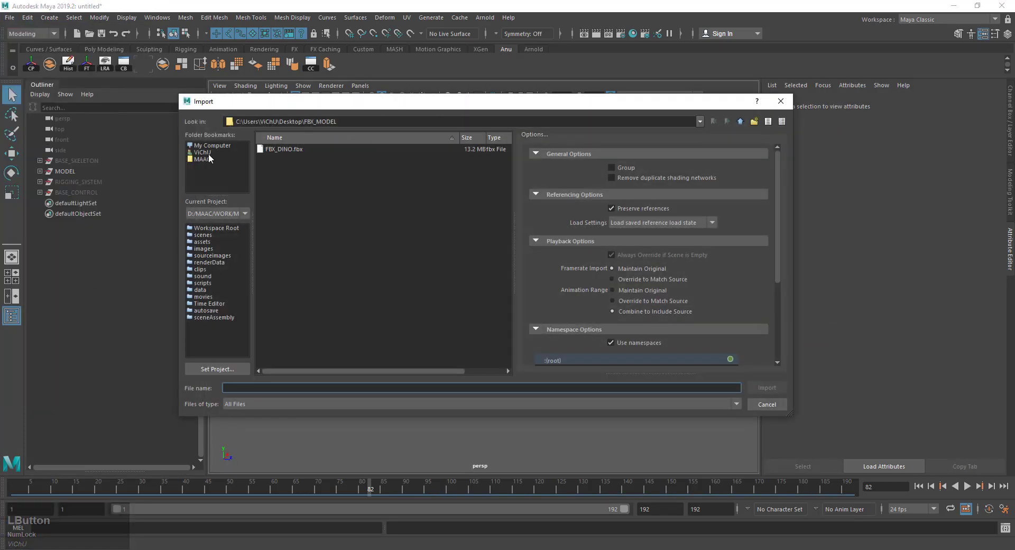
left_click(744, 124)
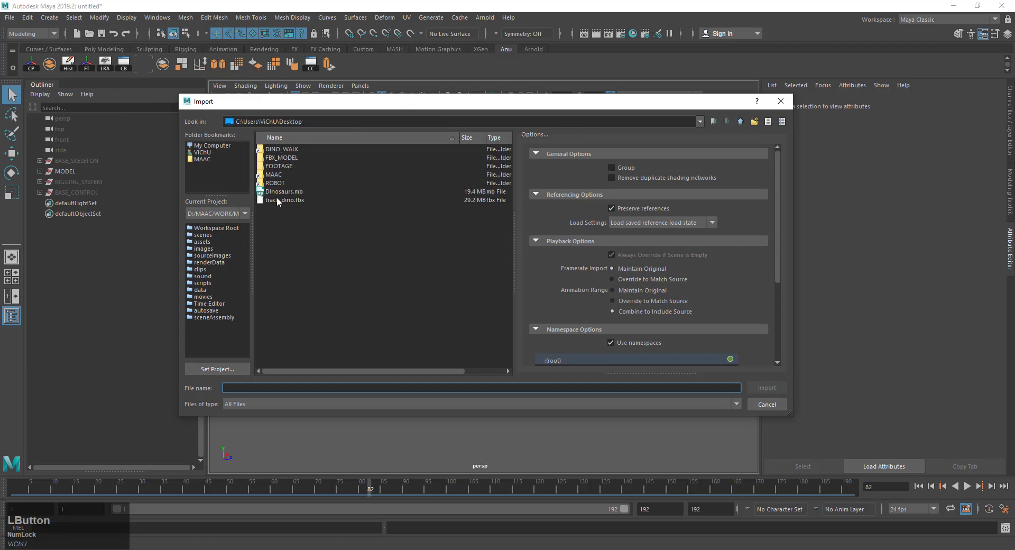
left_click(768, 387)
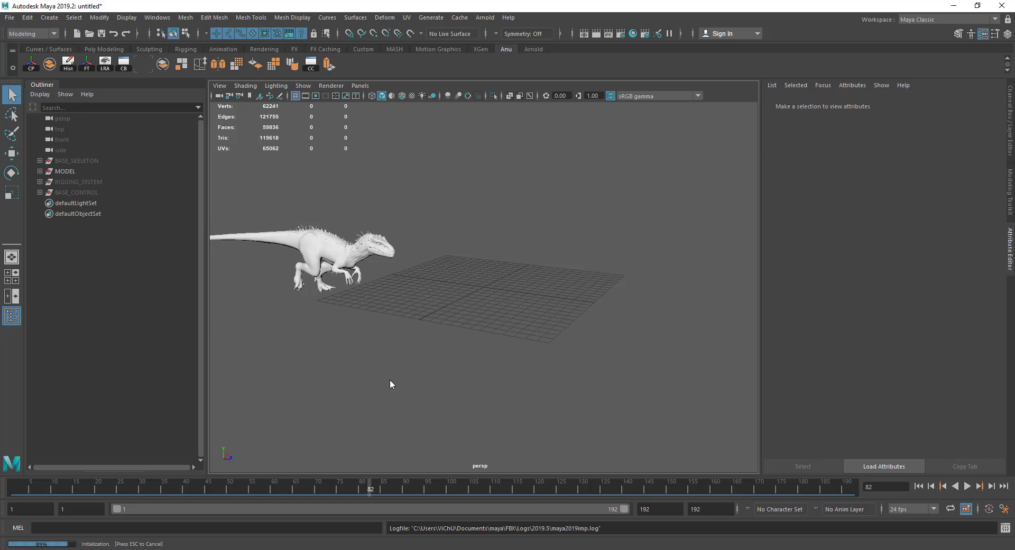
left_click(422, 361)
left_click(422, 361)
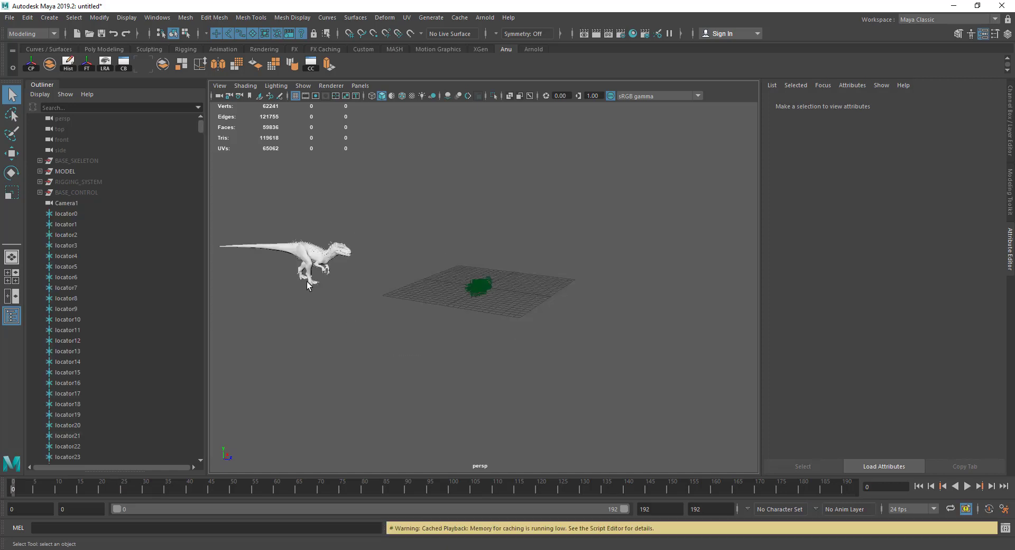
Select all locators locator0 through locator3856 and look through Camera1 via Panels > Perspective
scroll("down", 3)
scroll("up", 3)
left_click(68, 217)
scroll("down", 3)
left_click(205, 157)
left_click(79, 441)
scroll("up", 3)
left_click(362, 91)
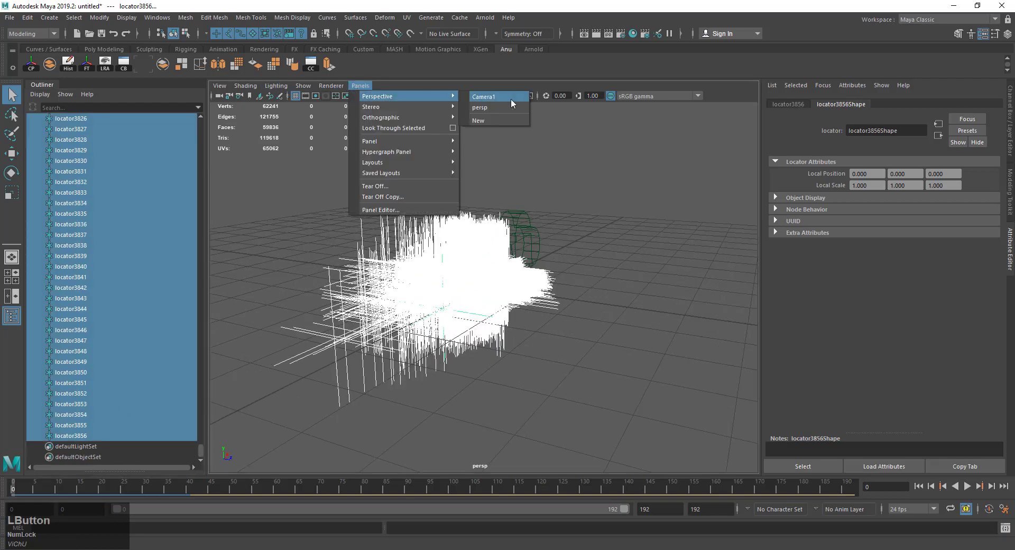
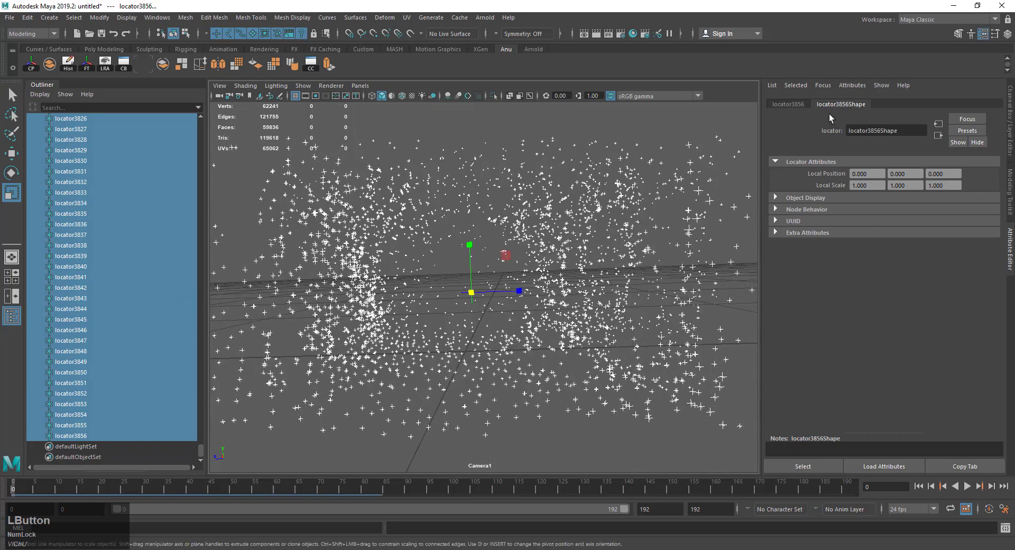
Hide the selected locators and select Camera1 to edit its attributes
scroll("up", 3)
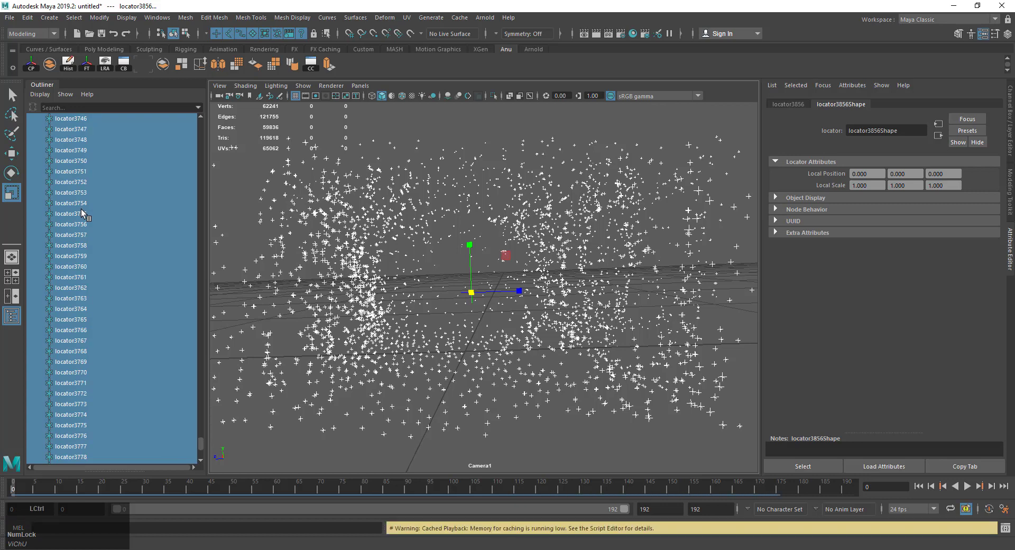
key("h")
scroll("up", 3)
left_click(207, 434)
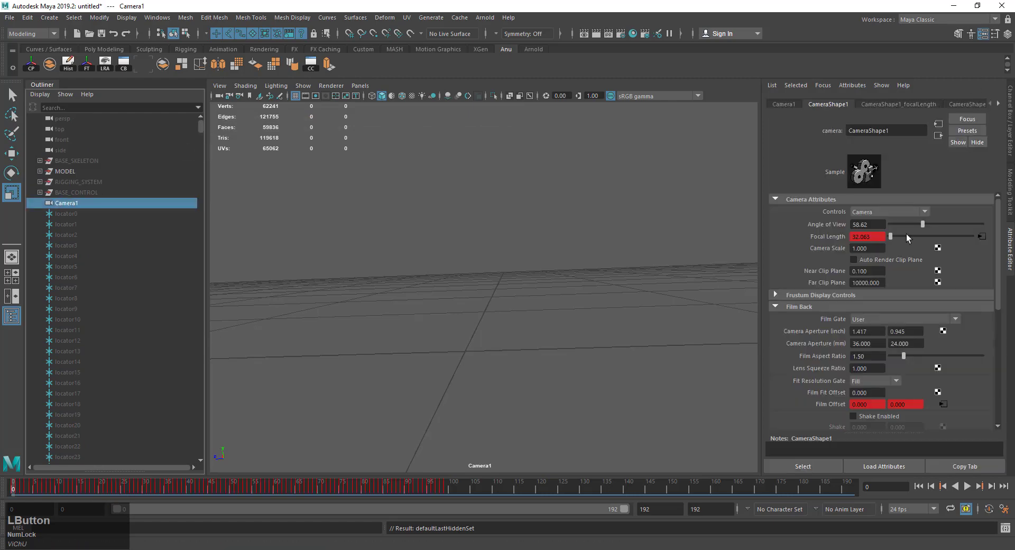
Add an Environment image plane to Camera1 loading dino.0000.jpg from Desktop/FOOTAGE as an image sequence
scroll("down", 3)
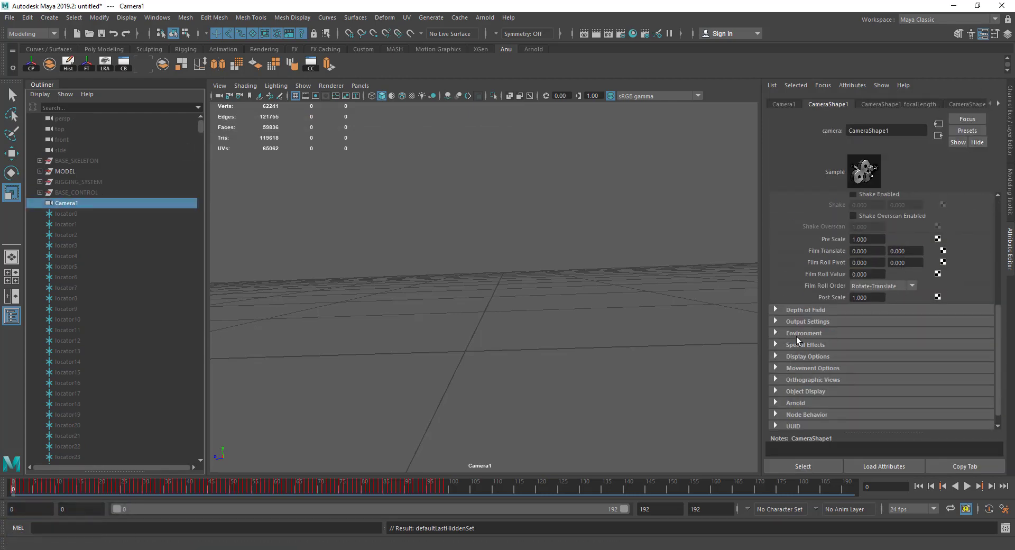
left_click(792, 339)
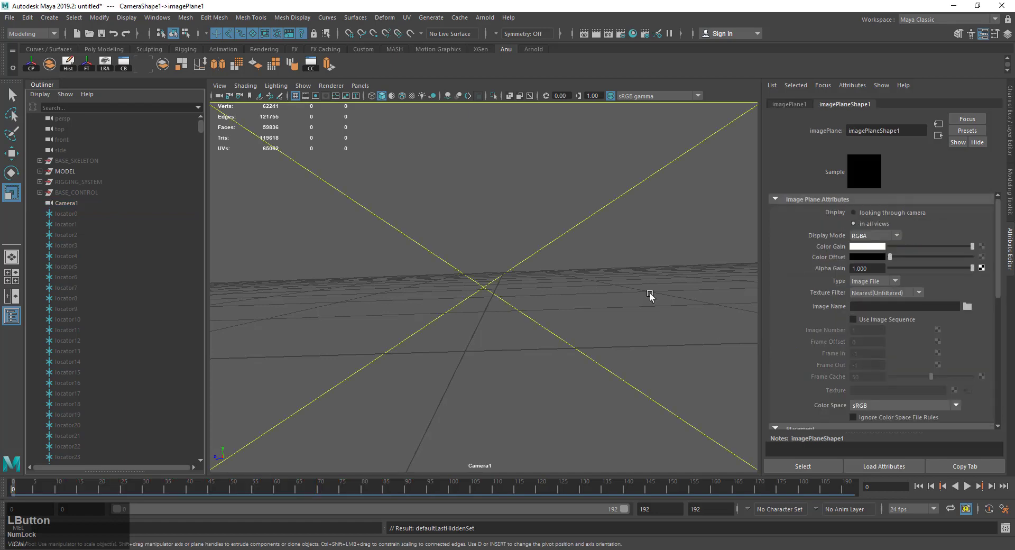
left_click(971, 313)
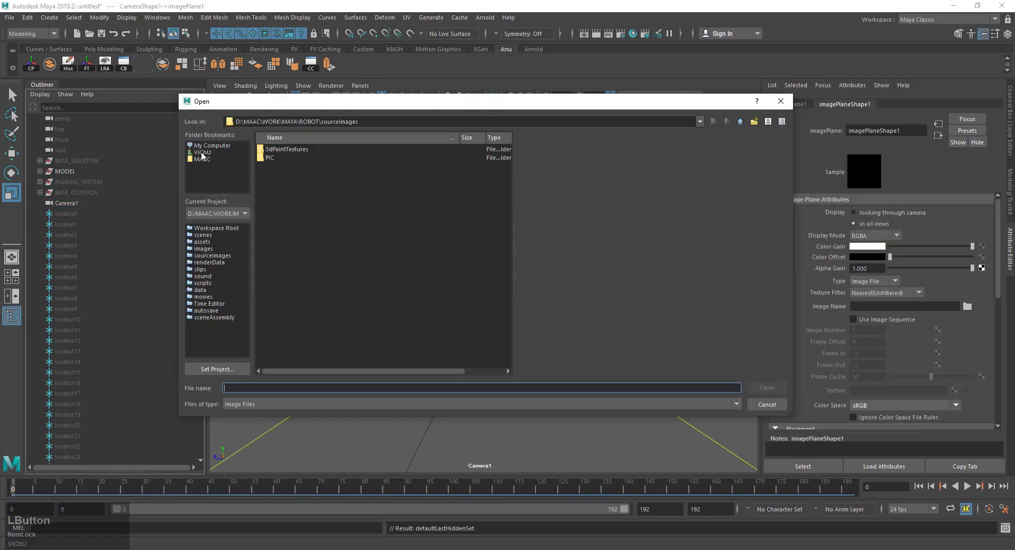
left_click(203, 153)
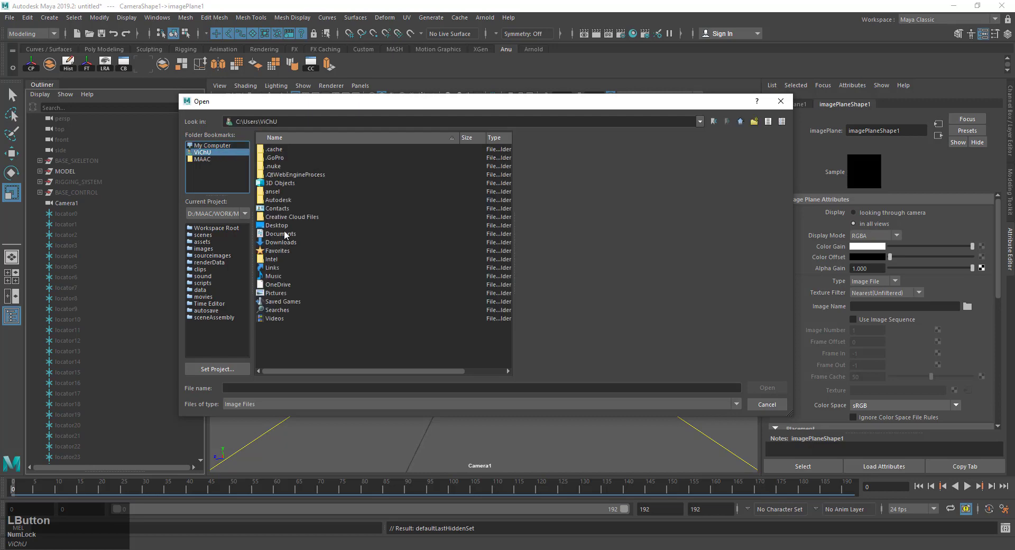
left_click(285, 166)
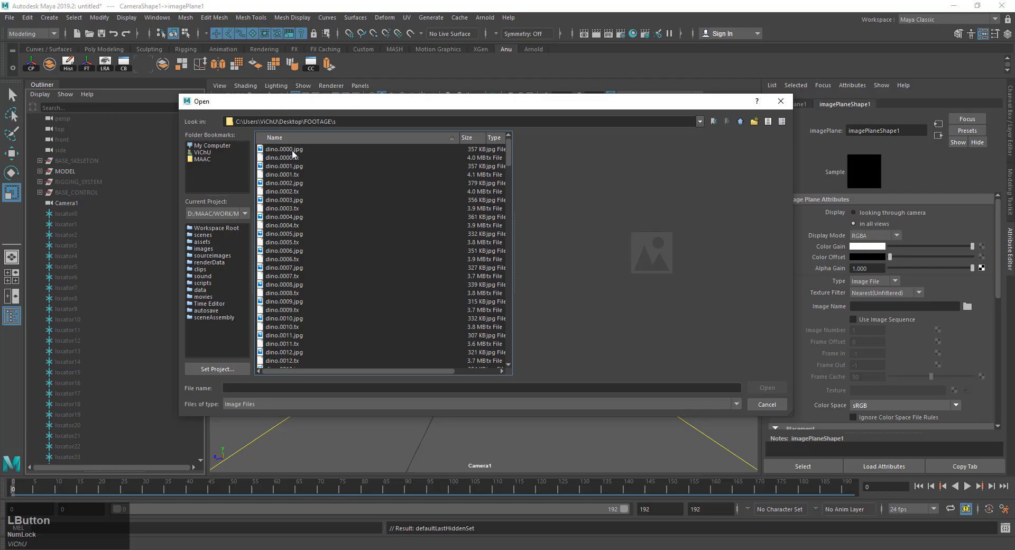
left_click(768, 388)
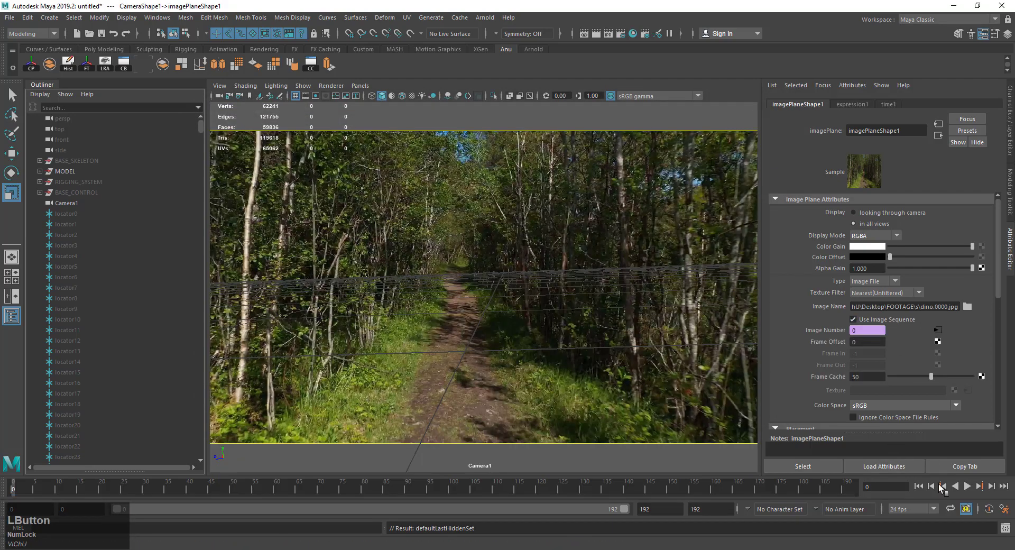
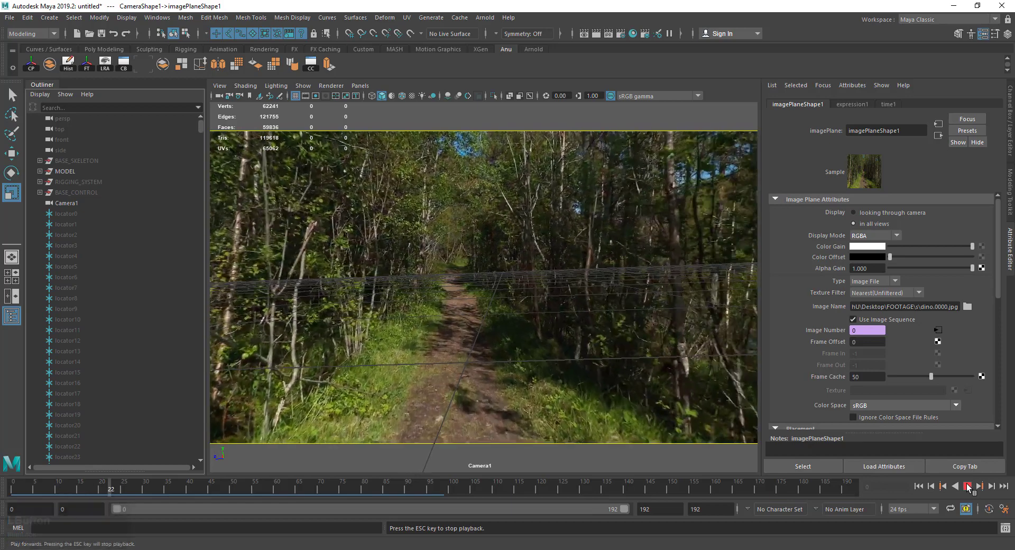
Stop playback, create polygon plane pPlane1 and lower it toward the forest path in the Camera1 view
left_click(972, 488)
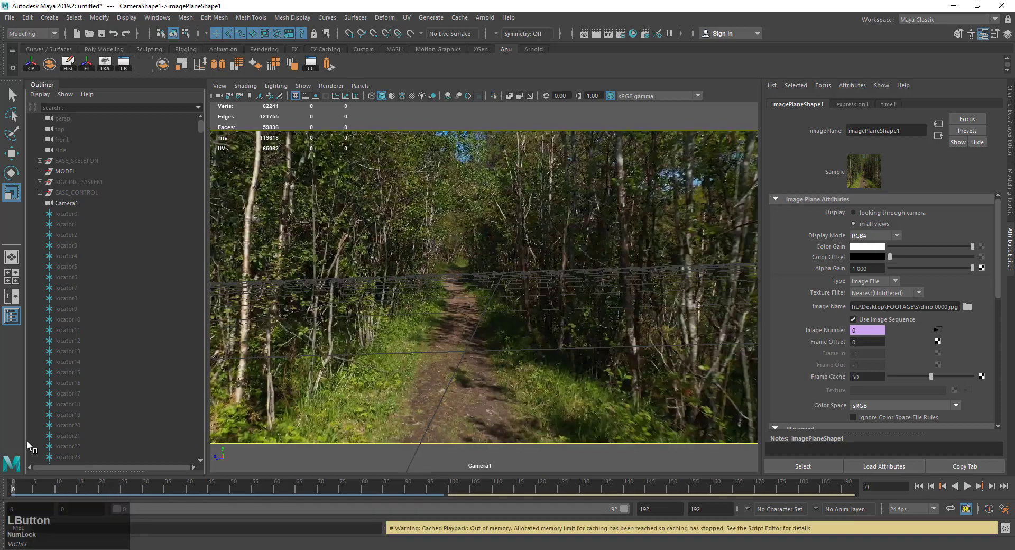
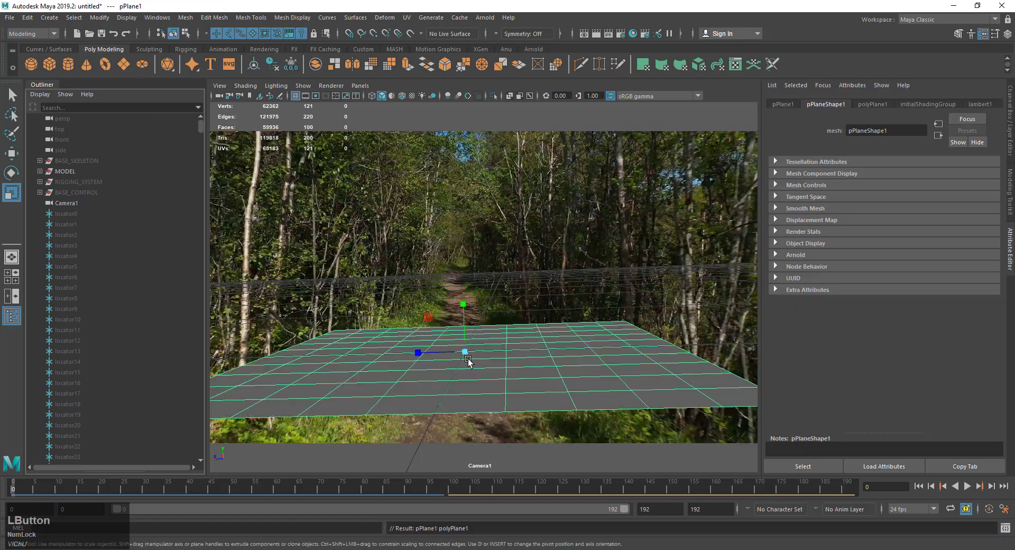
left_click(472, 363)
key("r")
left_click(471, 360)
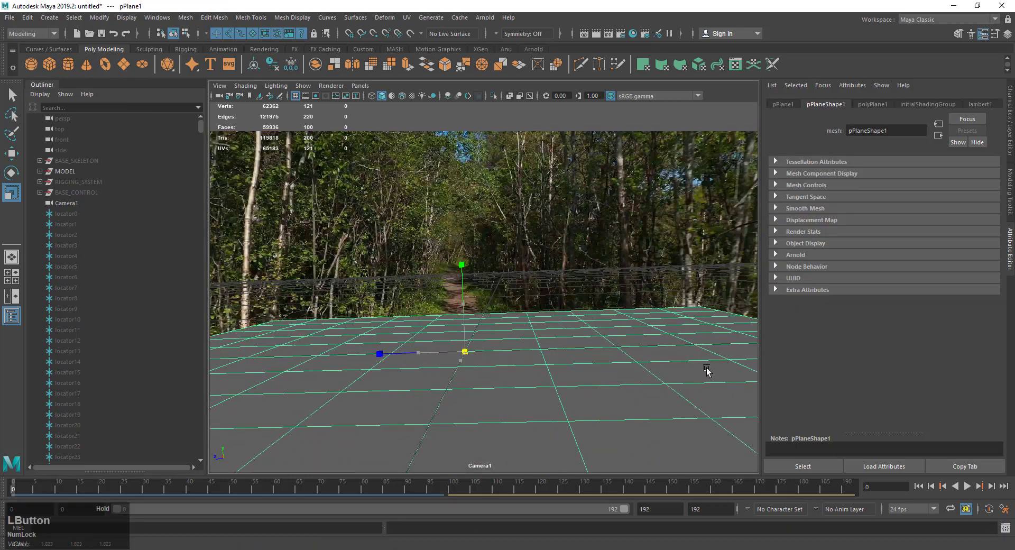
key("w")
key("w")
left_click(516, 187)
left_click(449, 309)
Scale and shift the plane so it stretches along the path seen through Camera1
scroll("up", 3)
key("r")
left_click(492, 327)
left_click(447, 291)
key("w")
left_click(486, 301)
key("r")
left_click(491, 319)
key("r")
left_click(443, 275)
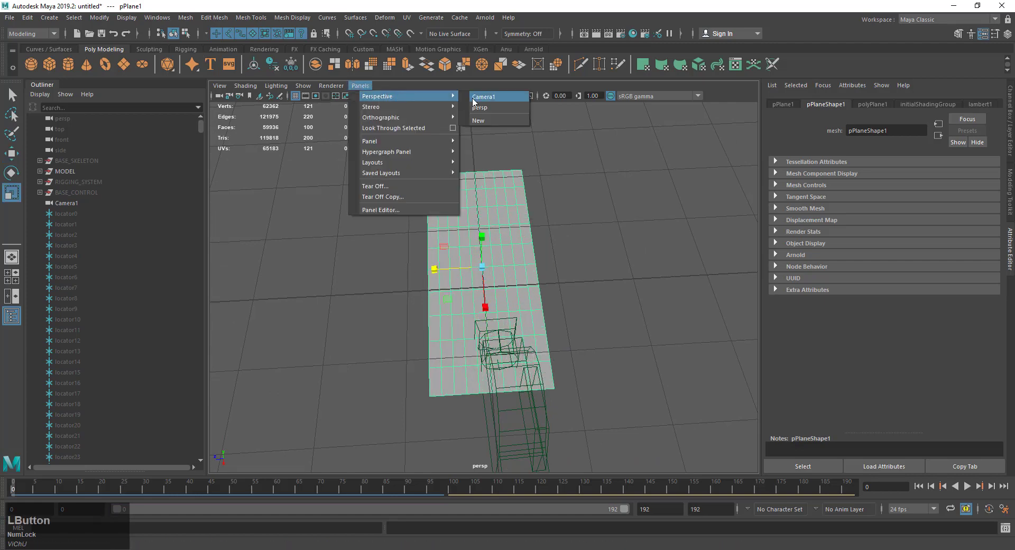
Tilt the plane slightly to match the path, then return the viewport to the persp camera
key("w")
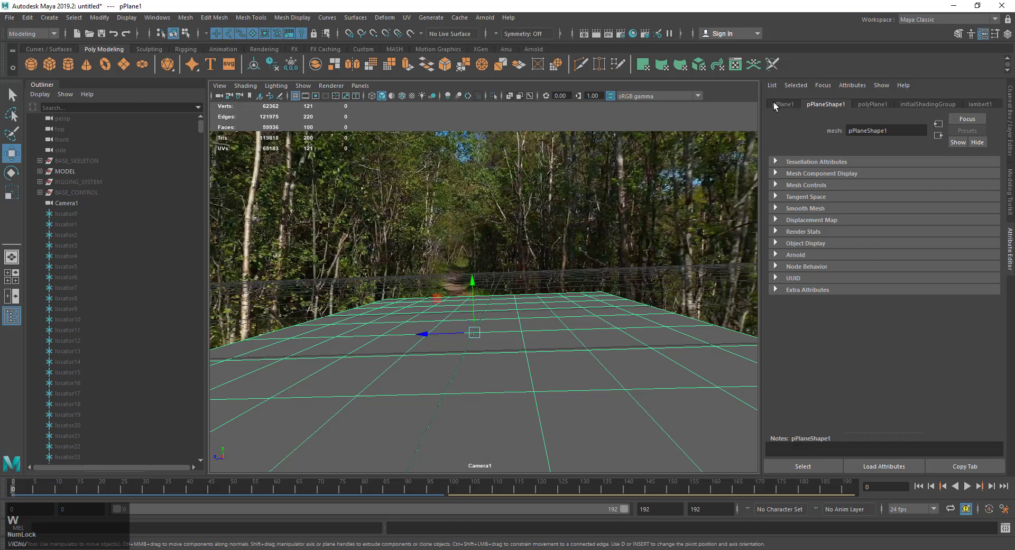
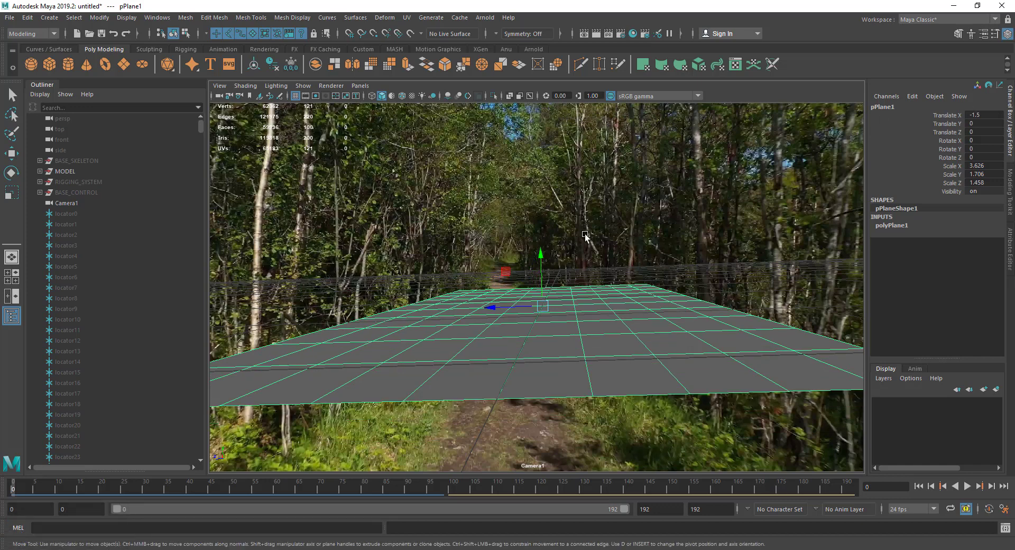
key("r")
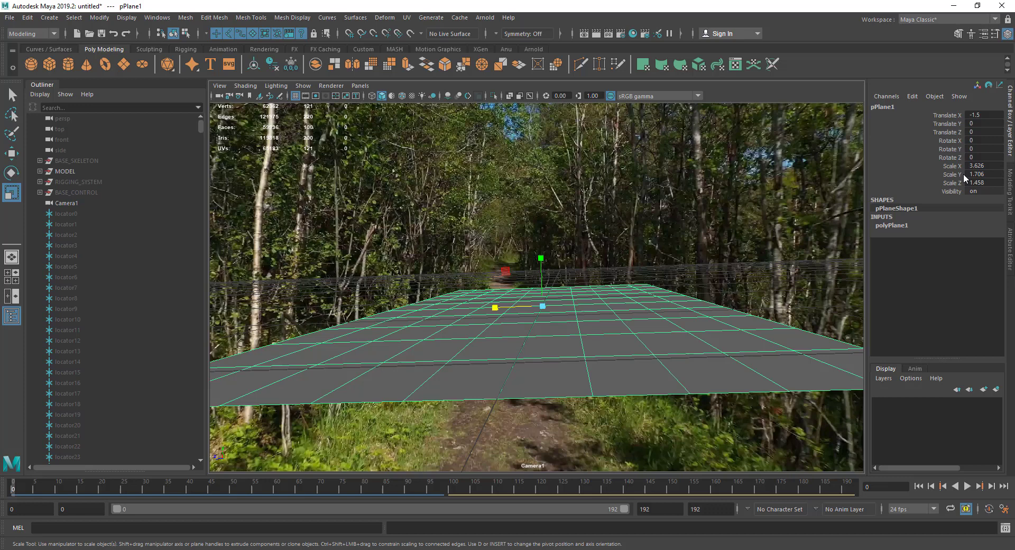
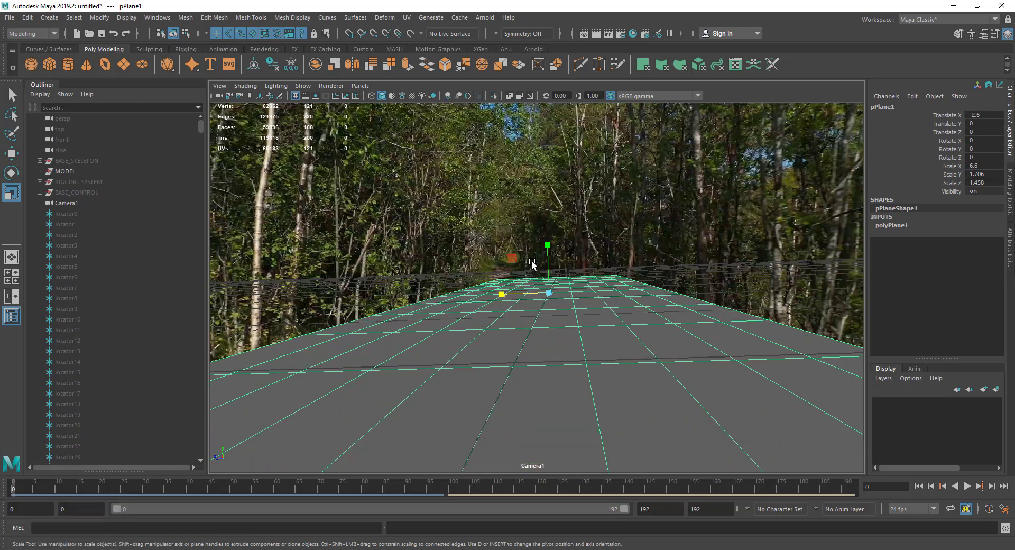
key("w")
left_click(496, 298)
type("re")
left_click(522, 300)
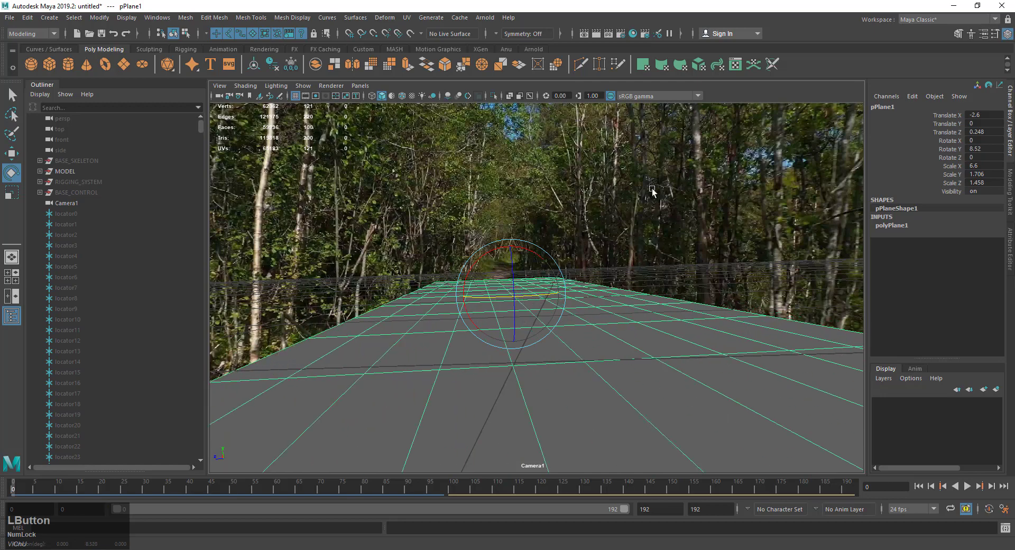
left_click(366, 87)
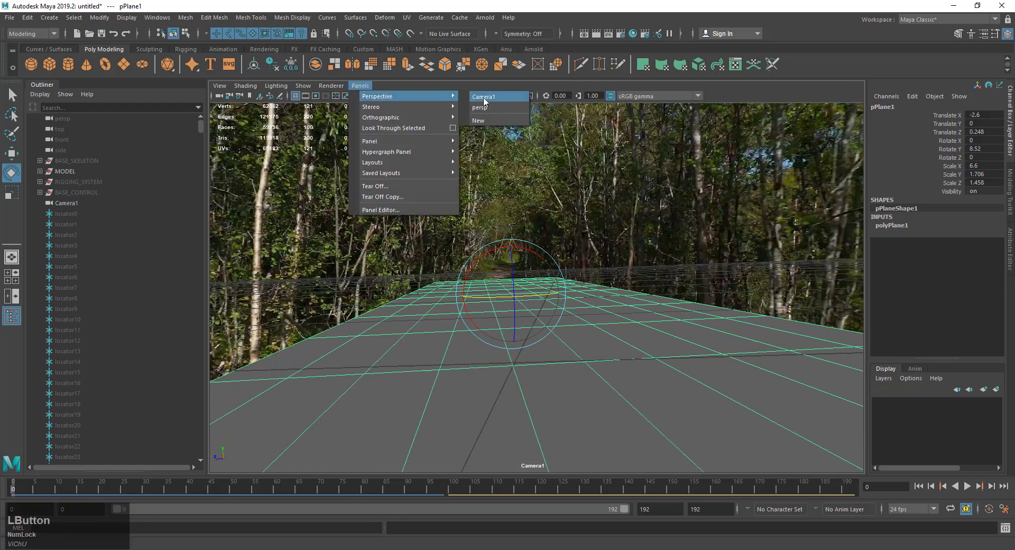
scroll("down", 3)
left_click(484, 274)
Select the MODEL group, scale it to 0.127 and push it toward the footage plane
left_click(76, 197)
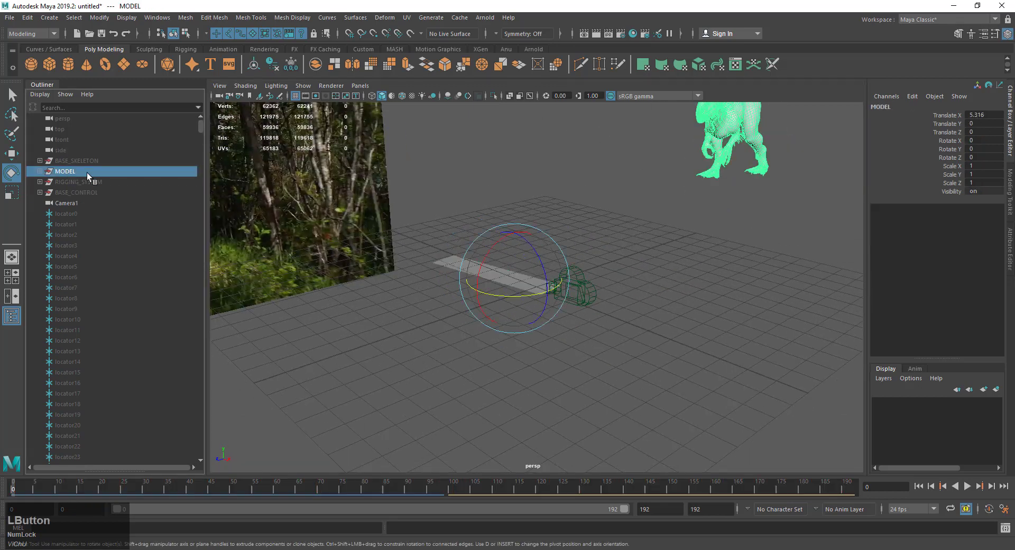
left_click(68, 173)
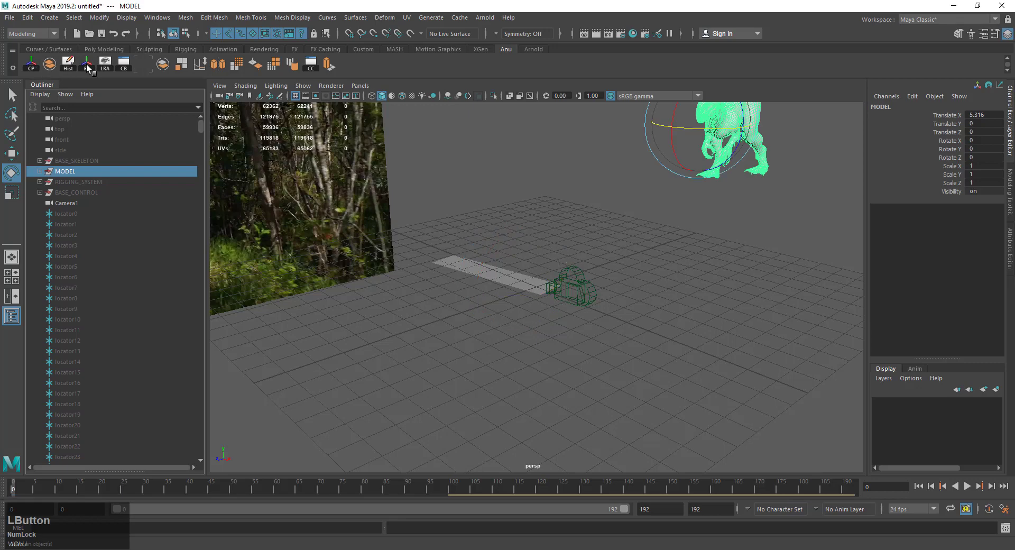
scroll("down", 3)
middle_click(695, 177)
key("w")
left_click(634, 173)
key("ctrl+z")
left_click(612, 173)
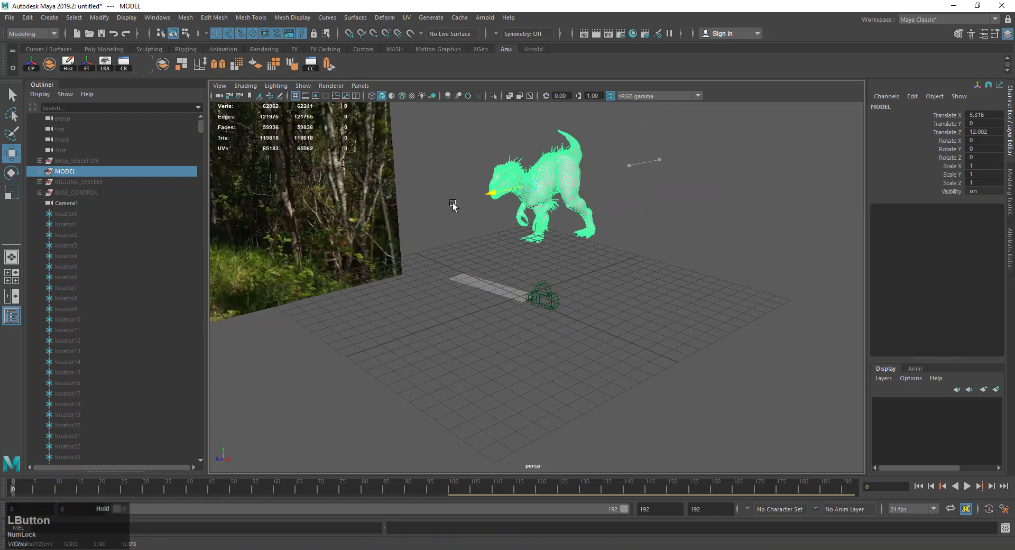
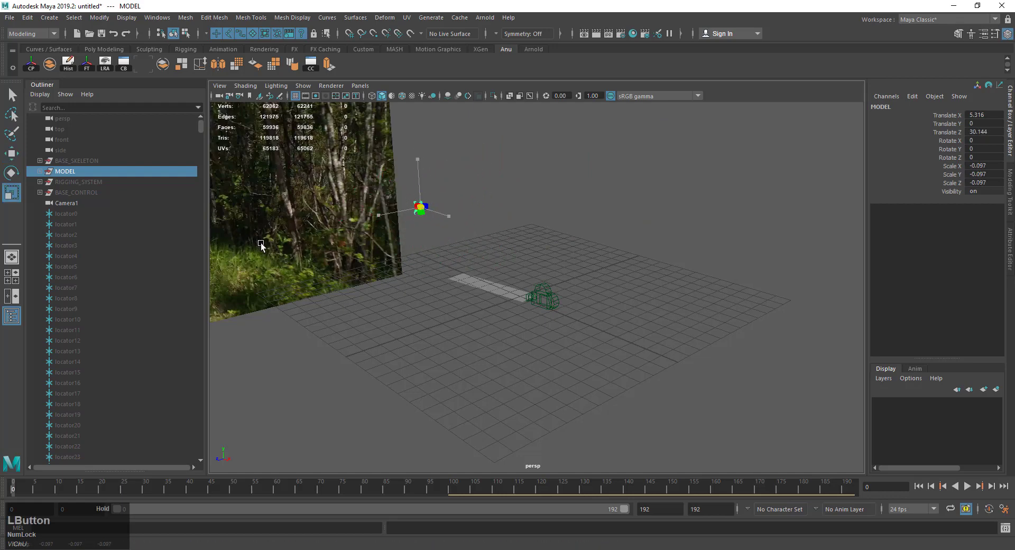
Lower the shrunken dinosaur onto the ground plane and slide it into position on the path
key("w")
left_click(421, 170)
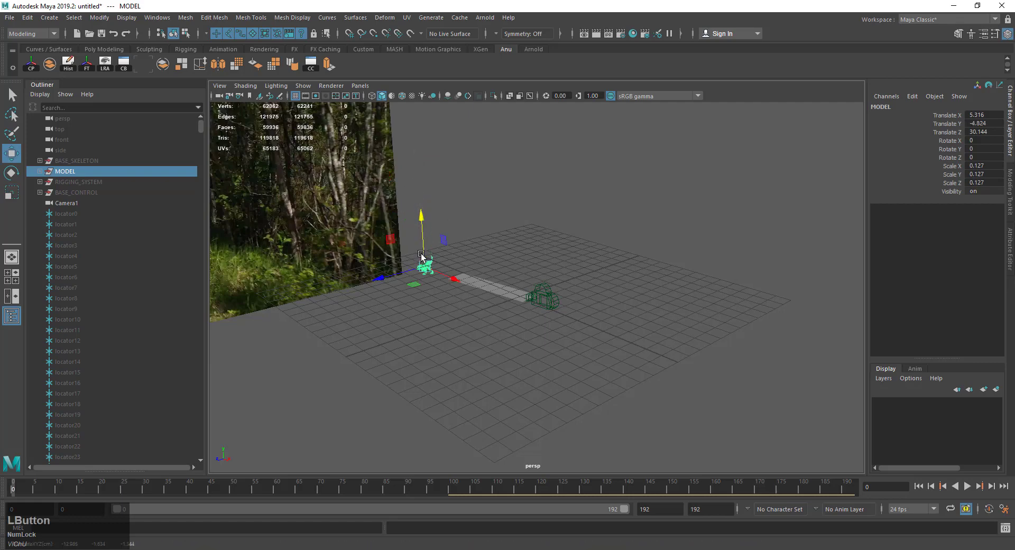
scroll("up", 3)
left_click(318, 261)
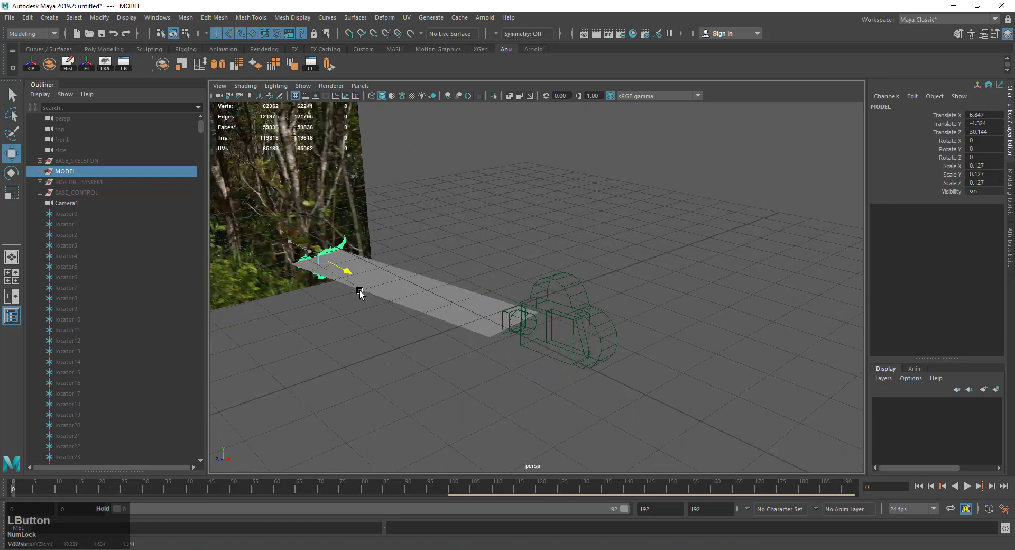
left_click(412, 281)
left_click(215, 291)
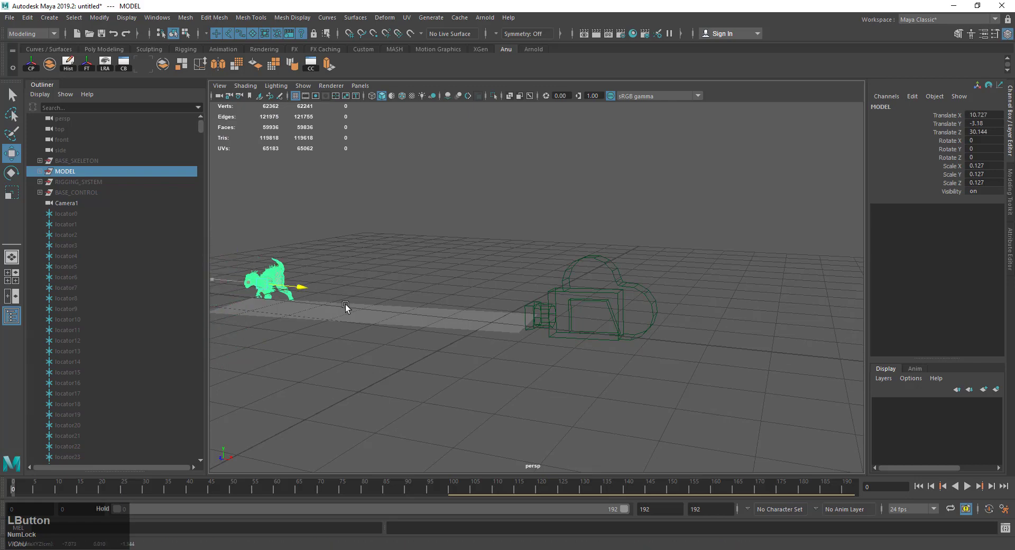
left_click(399, 342)
left_click(543, 220)
left_click(573, 238)
scroll("up", 3)
left_click(370, 266)
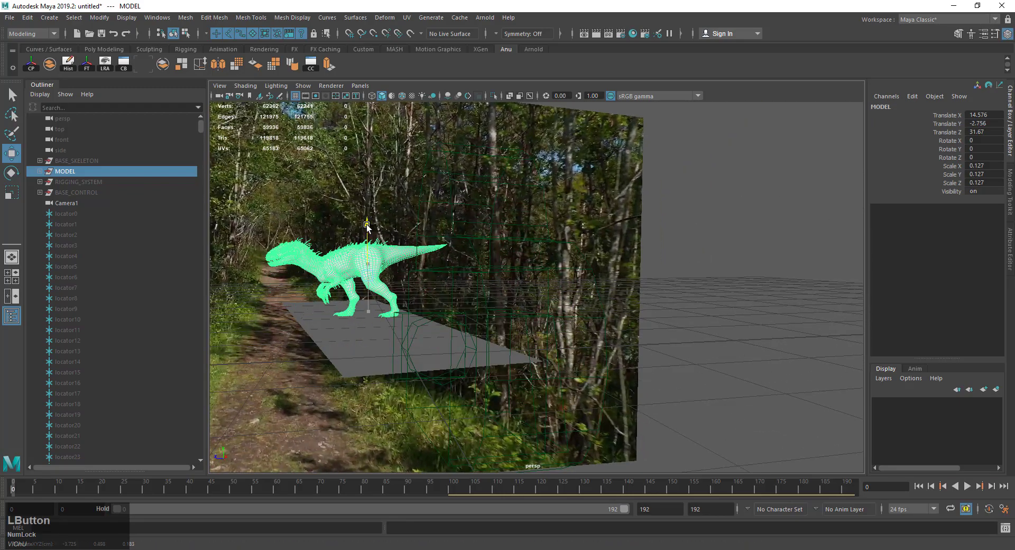
Rotate the dinosaur about -78 in Y to face along the path and play its walk over the footage
left_click(358, 295)
middle_click(382, 280)
left_click(368, 310)
type("re")
left_click(367, 351)
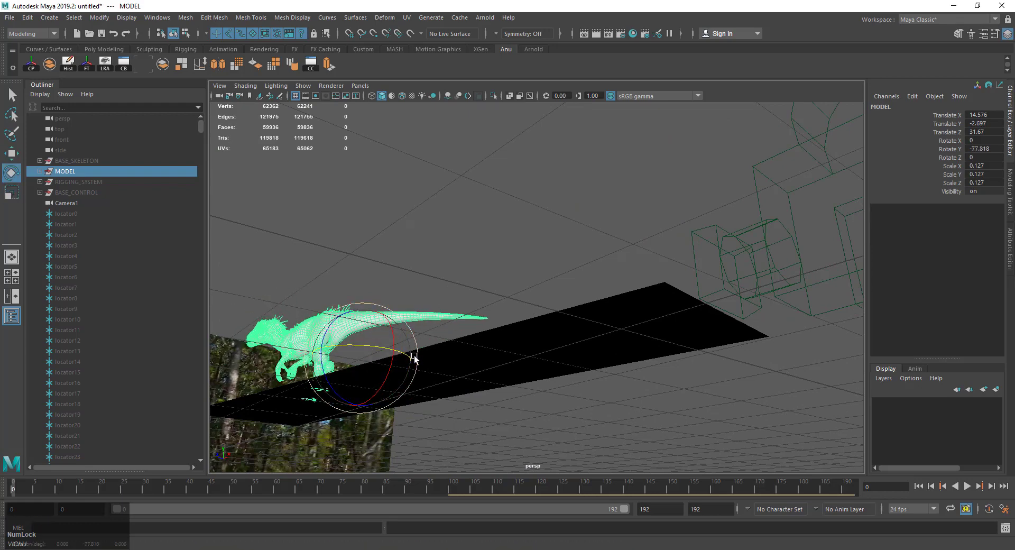
scroll("down", 3)
left_click(397, 407)
left_click(969, 491)
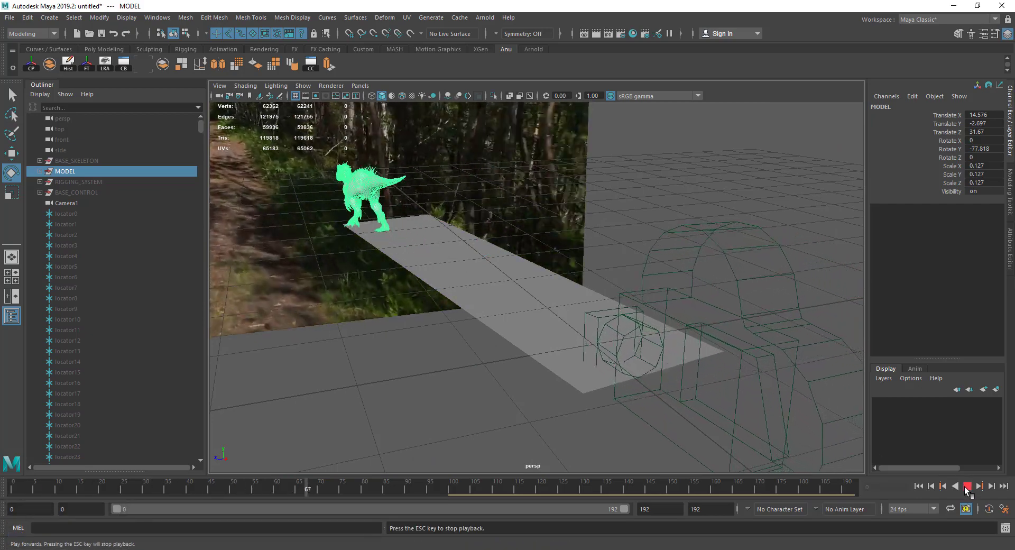
left_click(970, 490)
key("KP_9")
key("KP_Enter")
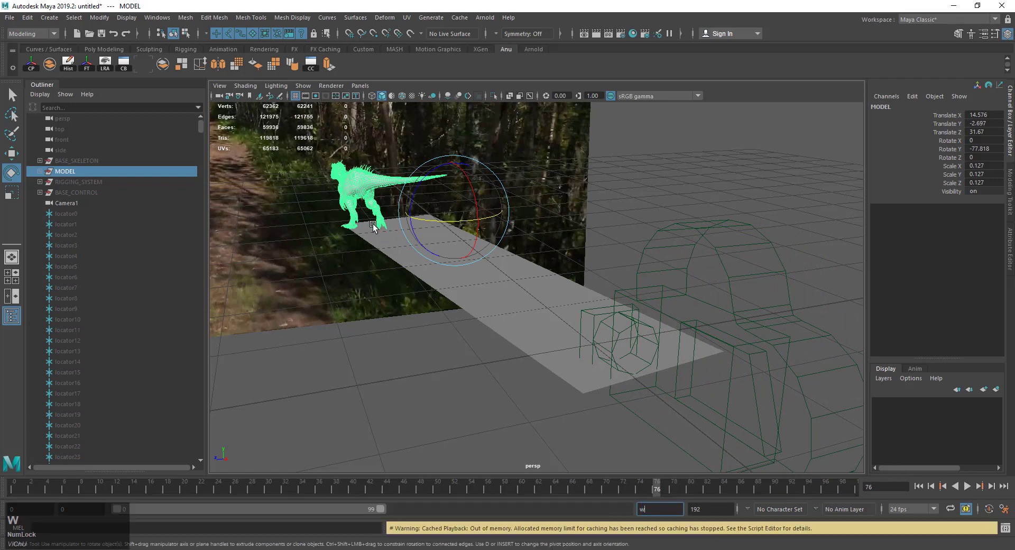
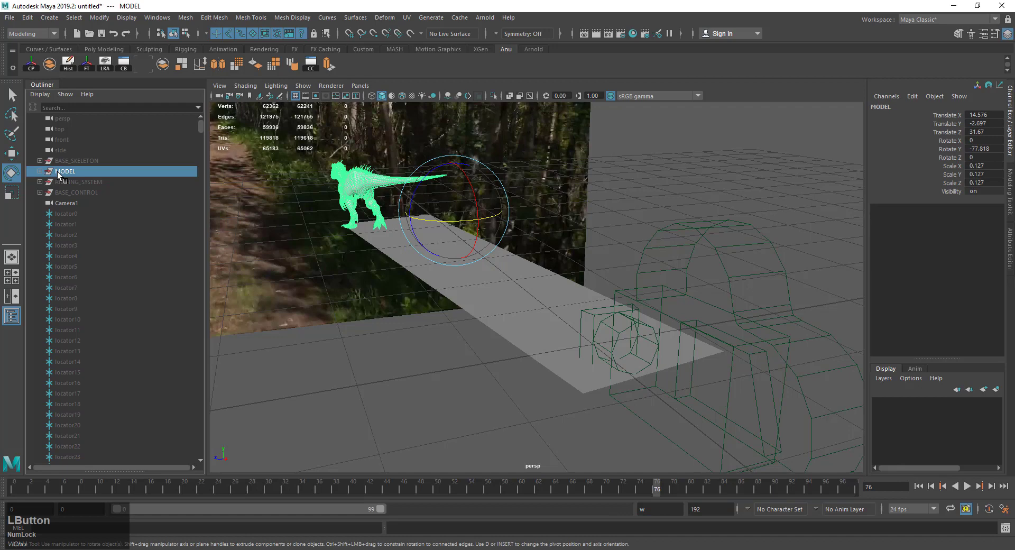
Nudge the dinosaur along the plane and play back its walk animation through Camera1
key("w")
left_click(439, 208)
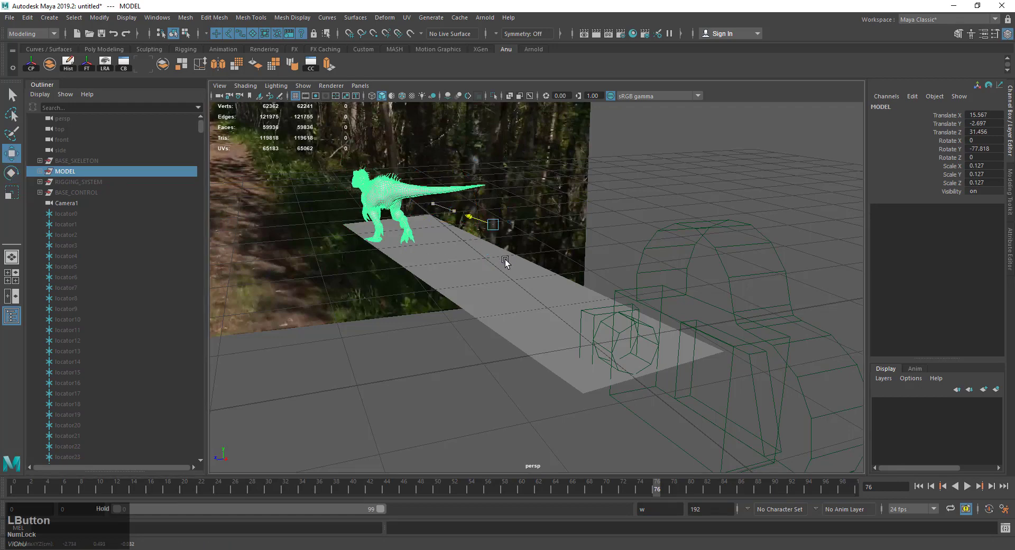
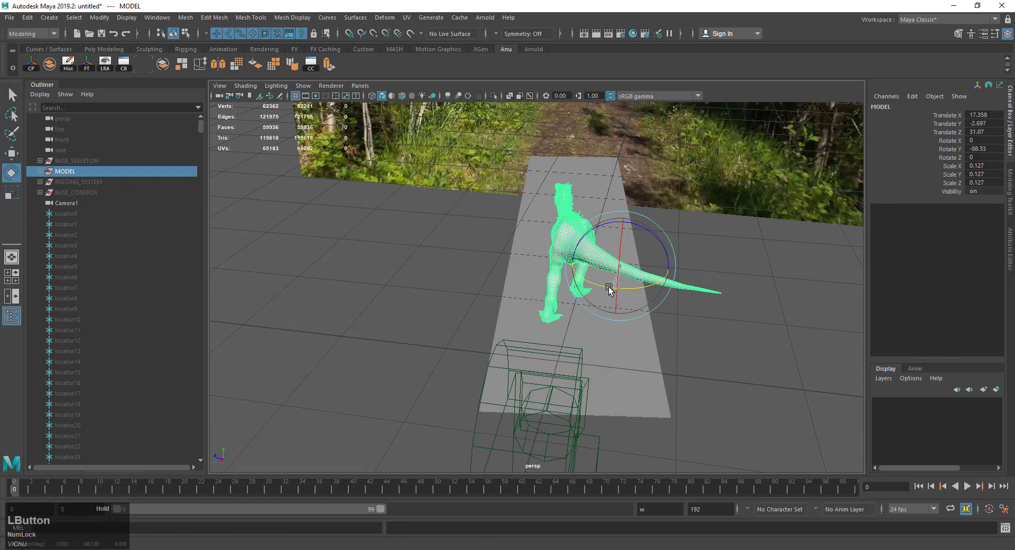
key("space")
left_click(968, 495)
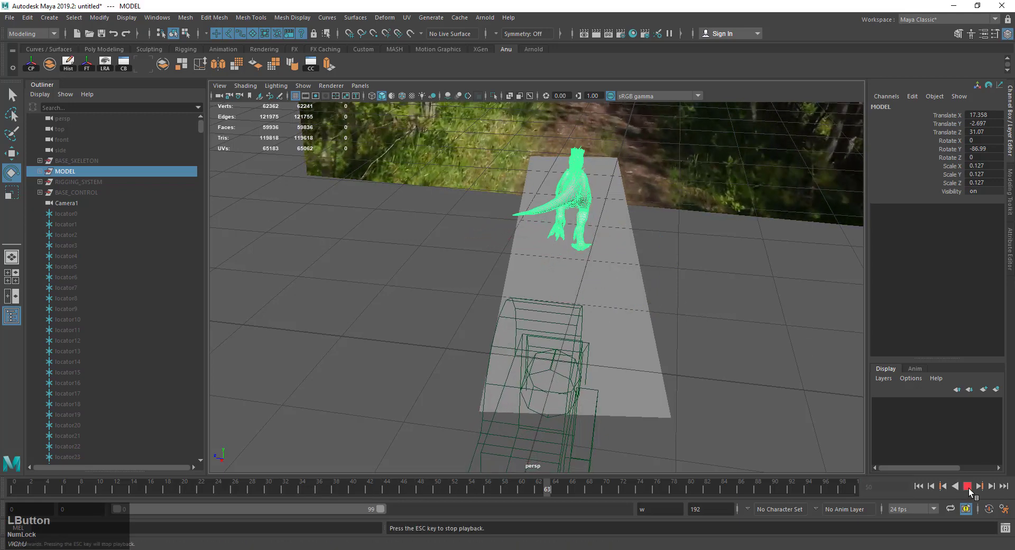
left_click(973, 493)
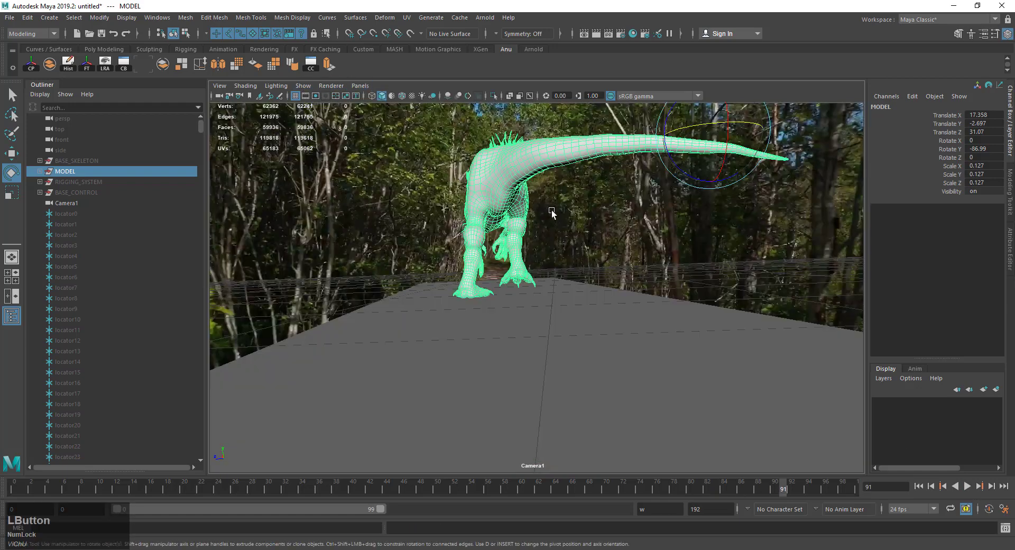
Scale MODEL down to about 0.084 and lower it so its feet rest on the path
left_click(516, 187)
key("r")
left_click(670, 139)
key("ctrl+z")
left_click(670, 137)
key("z")
left_click(717, 137)
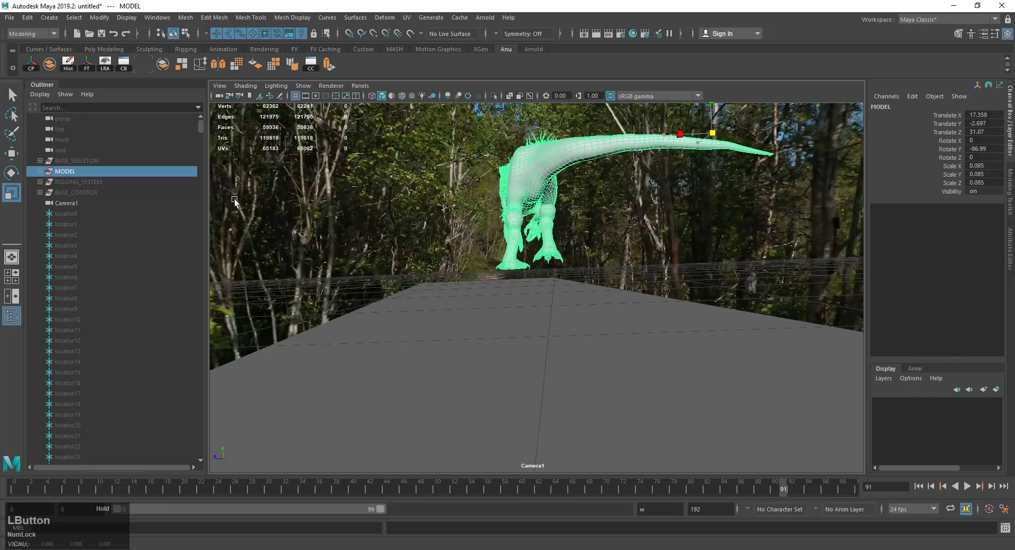
key("w")
left_click(716, 113)
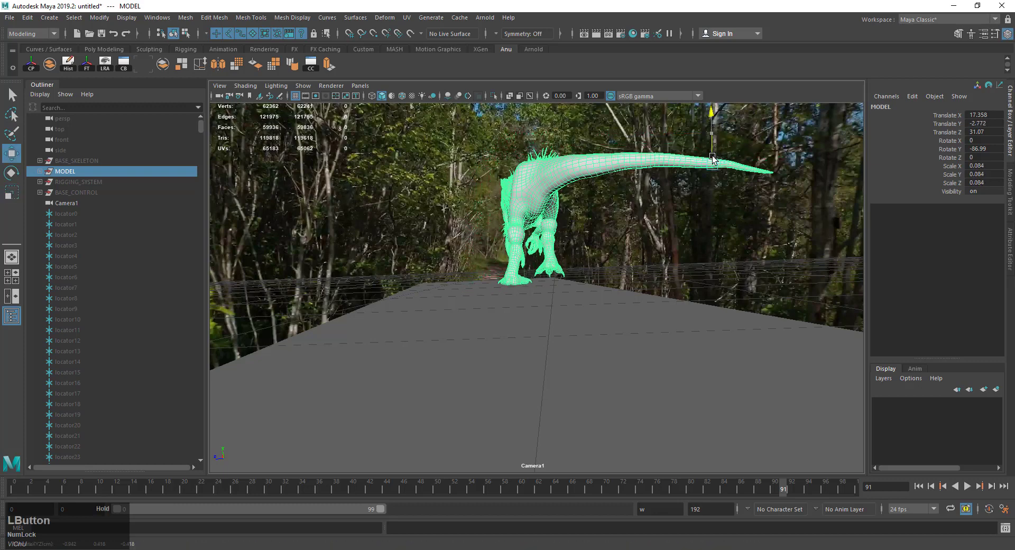
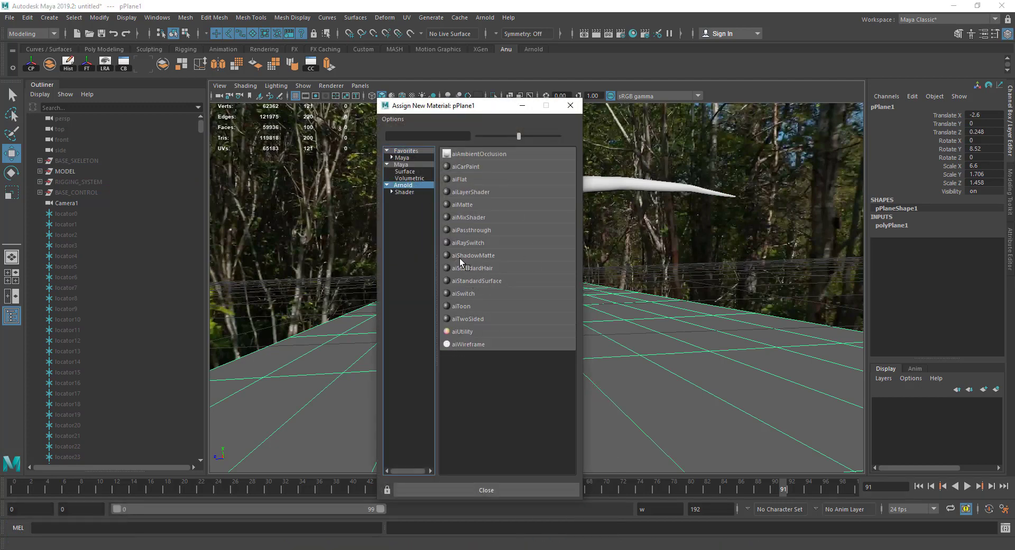
Assign an aiShadowMatte material to pPlane1 and test-render the dinosaur over the footage in Arnold RenderView
left_click(465, 261)
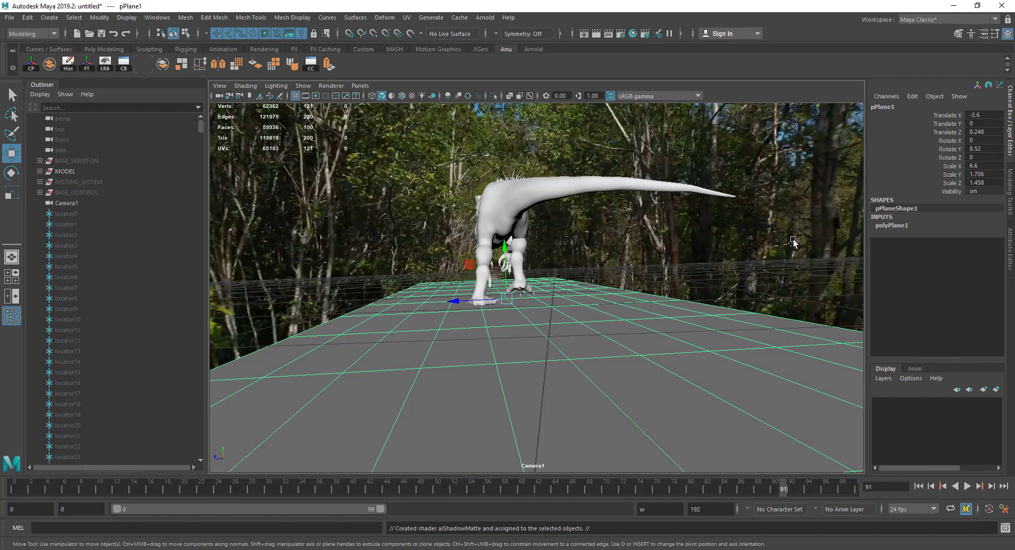
left_click(490, 349)
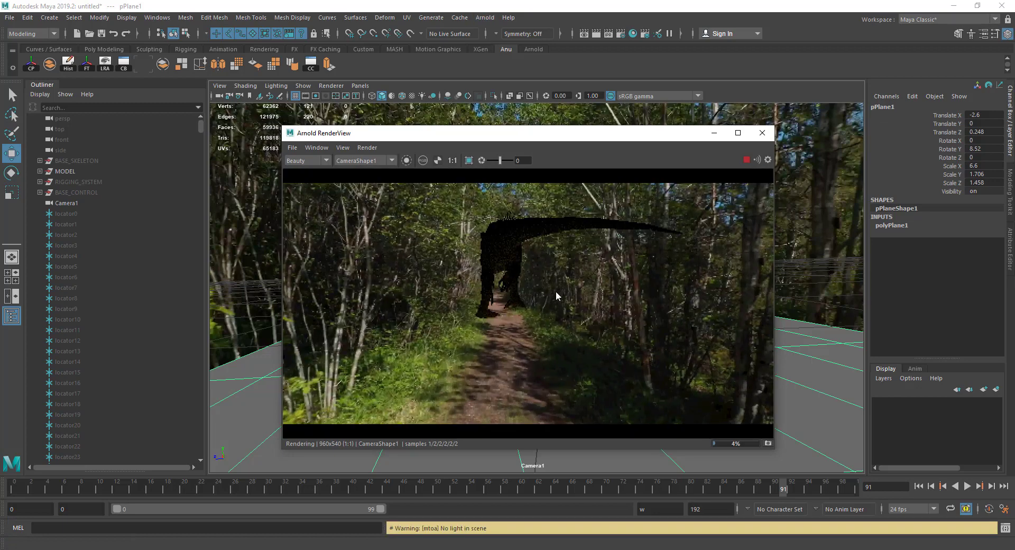
left_click(765, 138)
Undo the last selection change and bring up the viewport's Panels list
scroll("down", 3)
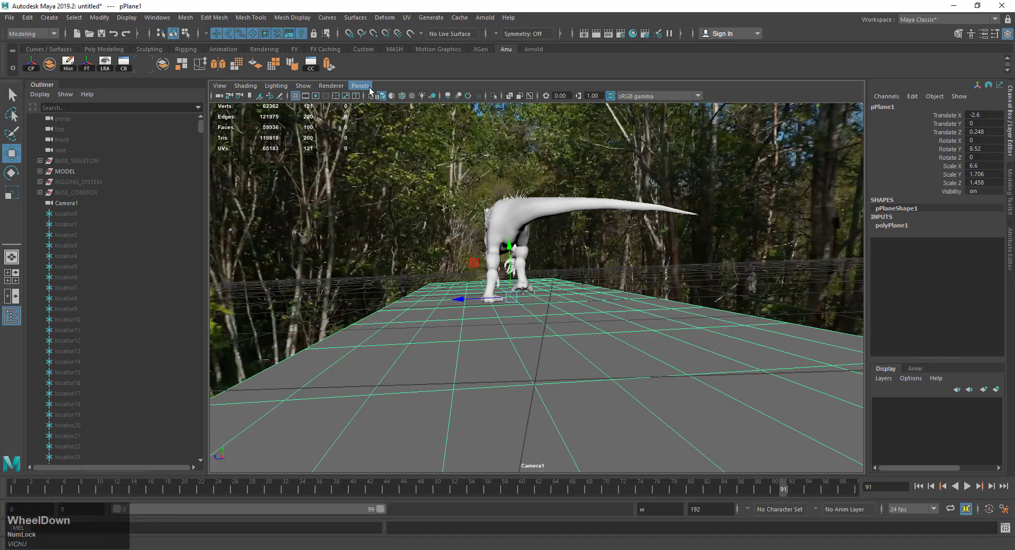
key("ctrl+Num_Lock")
key("ctrl+z")
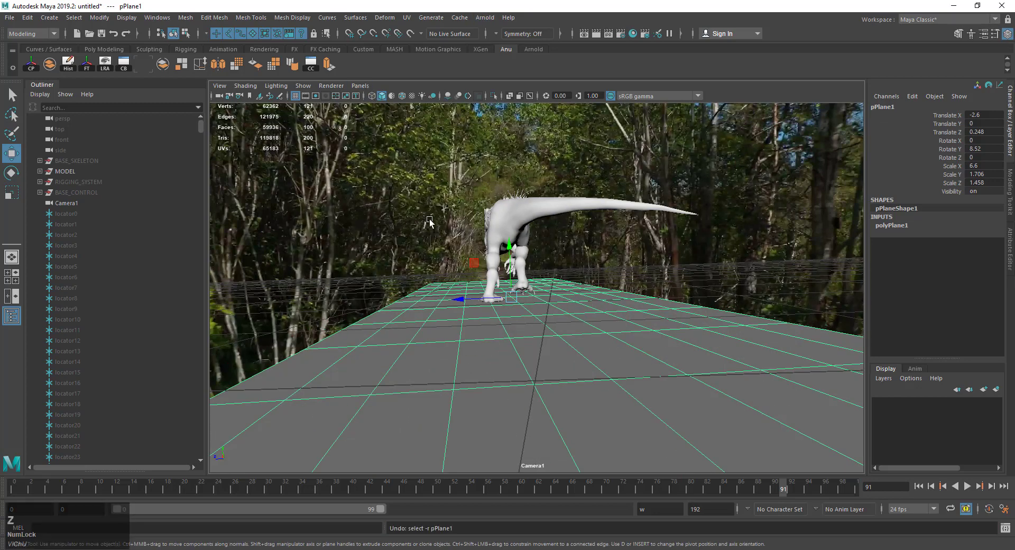
left_click(375, 87)
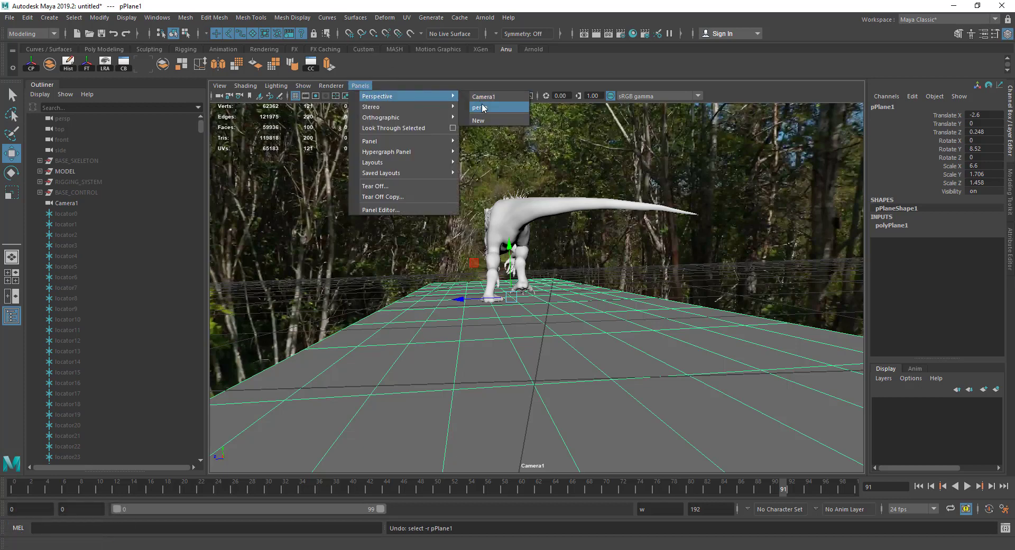
Switch to the perspective view and add an Arnold area light, aiAreaLight1, to the scene
left_click(480, 108)
scroll("down", 3)
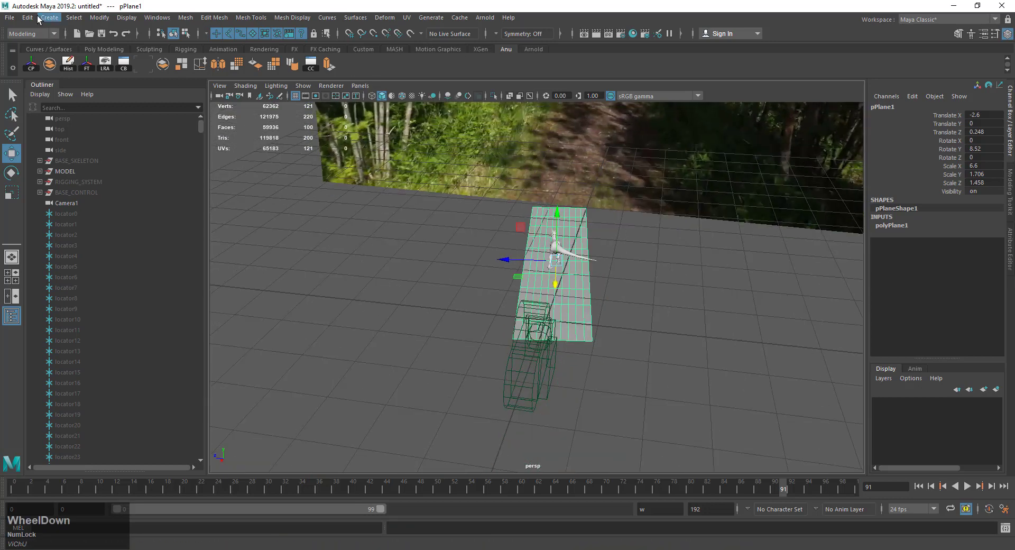
scroll("down", 3)
left_click(496, 47)
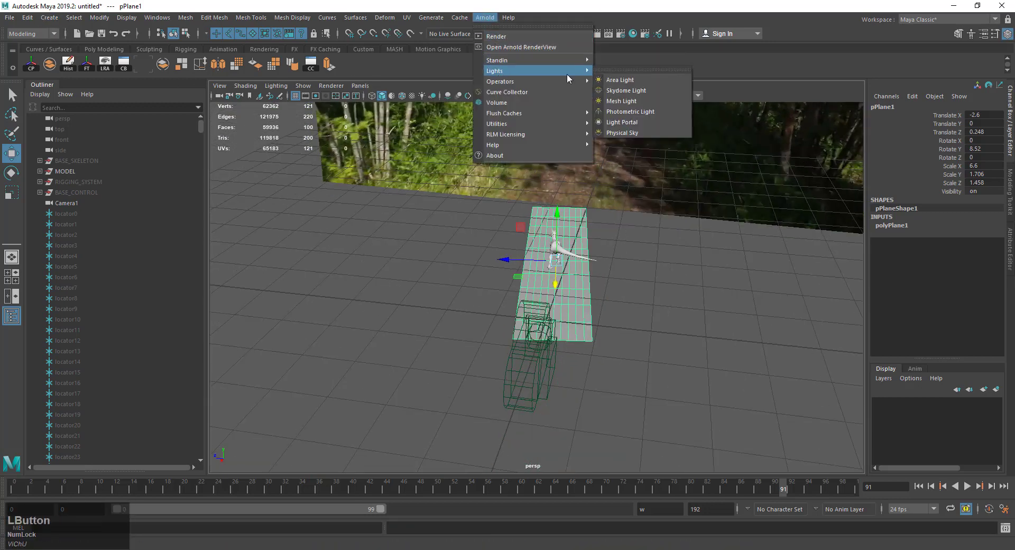
left_click(620, 84)
scroll("down", 3)
left_click(546, 245)
type("re")
left_click(608, 295)
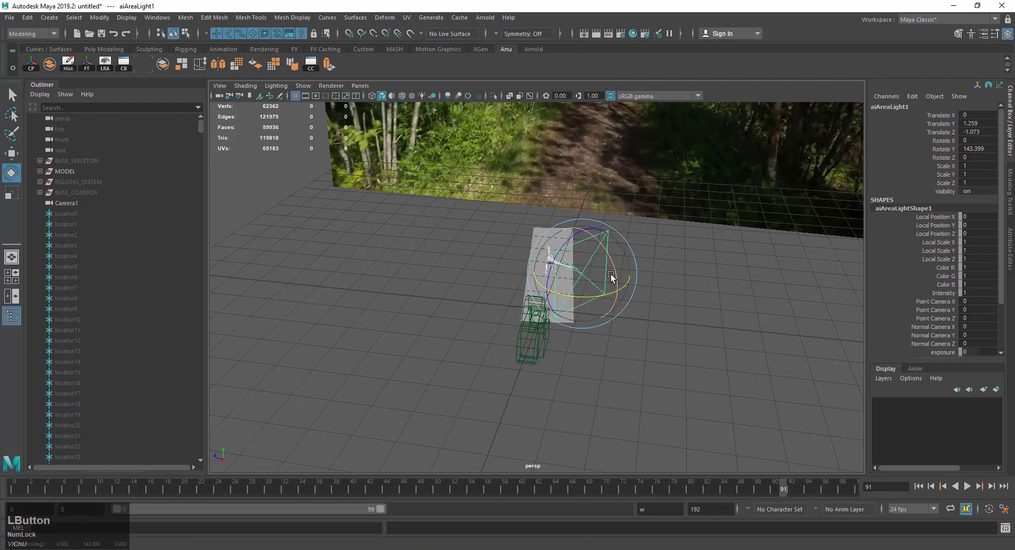
Raise aiAreaLight1 above the dinosaur and tilt it down toward it, then return to the camera view
key("w")
left_click(629, 257)
left_click(585, 249)
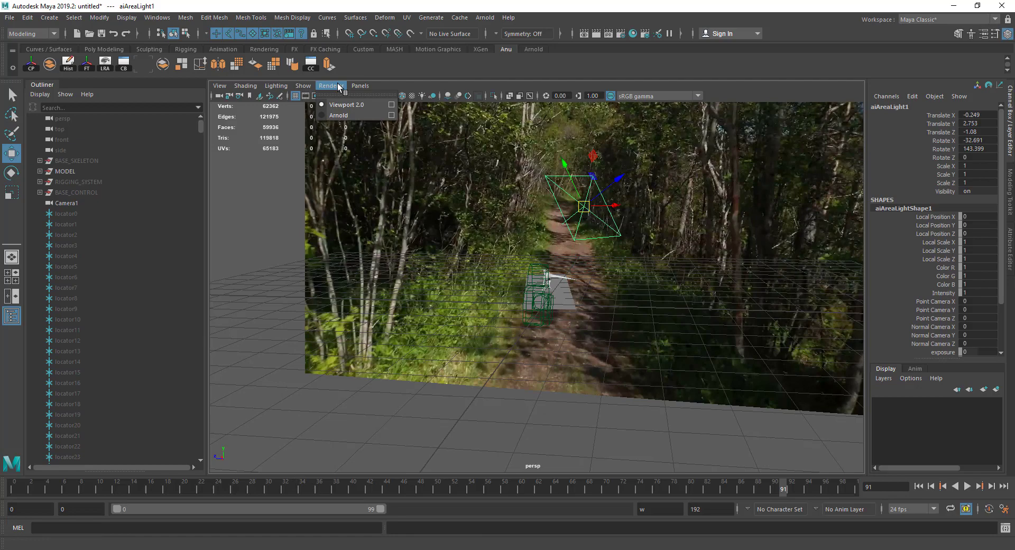
left_click(384, 133)
left_click(692, 286)
middle_click(676, 307)
left_click(689, 270)
left_click(683, 267)
middle_click(679, 269)
left_click(13, 19)
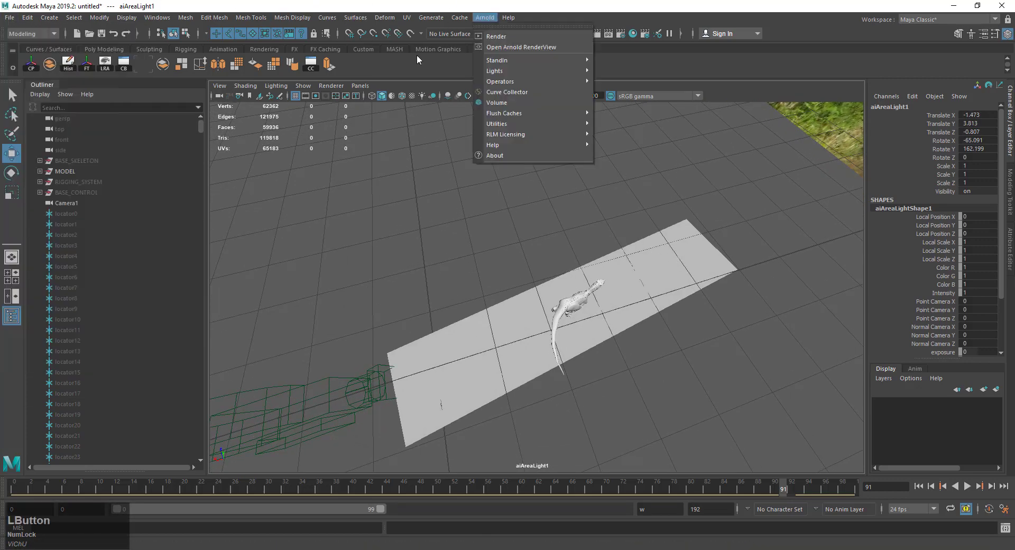
left_click(572, 193)
Open the saved Dino_Walk.mb scene and select aiAreaLight1
key("z")
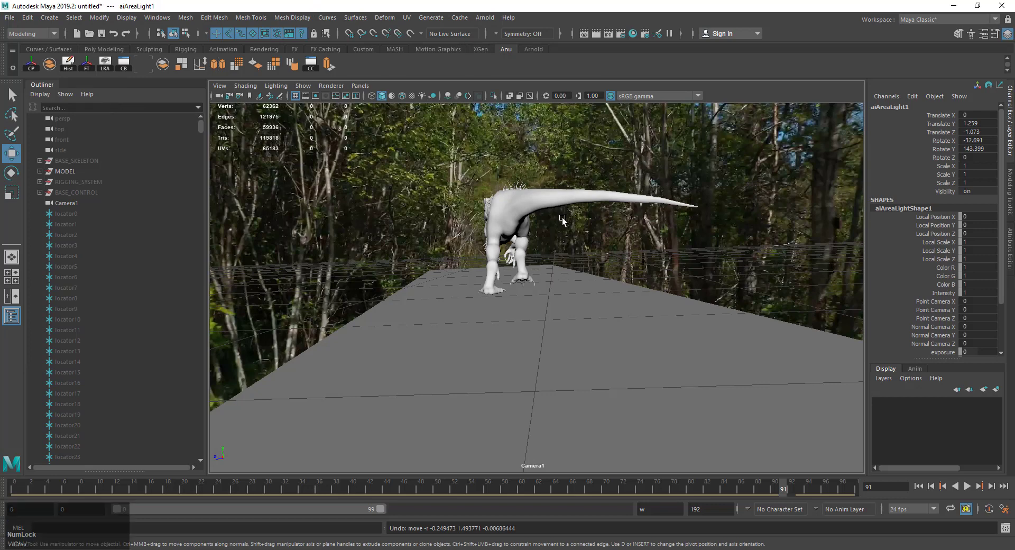
left_click(364, 92)
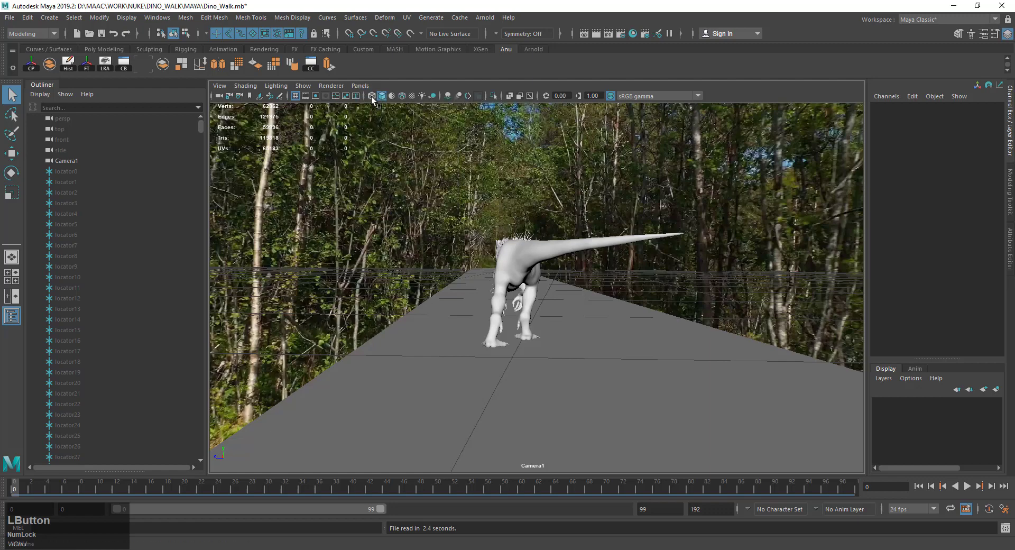
scroll("down", 3)
left_click(433, 231)
left_click(537, 279)
left_click(605, 299)
Set the viewport renderer to Arnold to start a render region of the lit dinosaur
scroll("up", 3)
middle_click(569, 304)
scroll("up", 3)
left_click(363, 90)
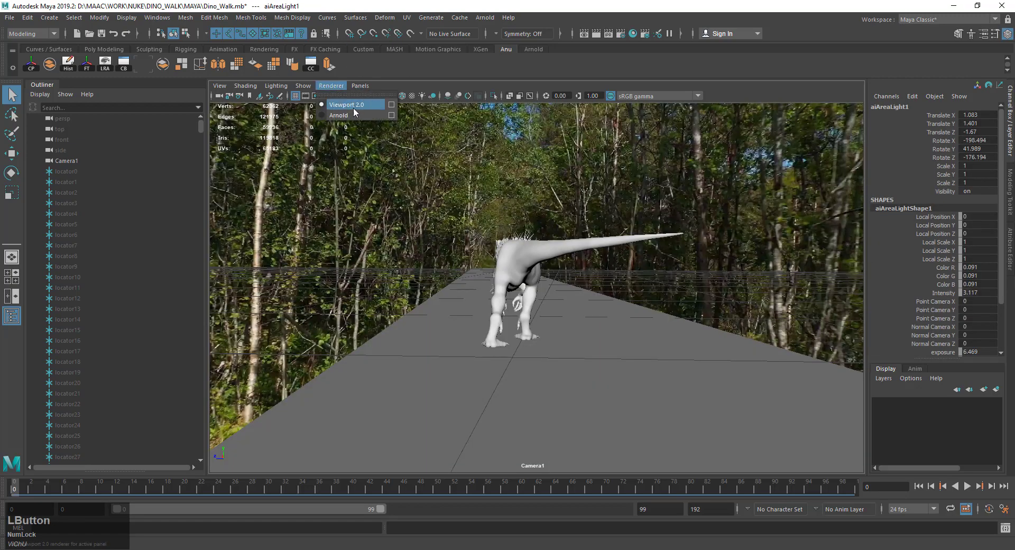
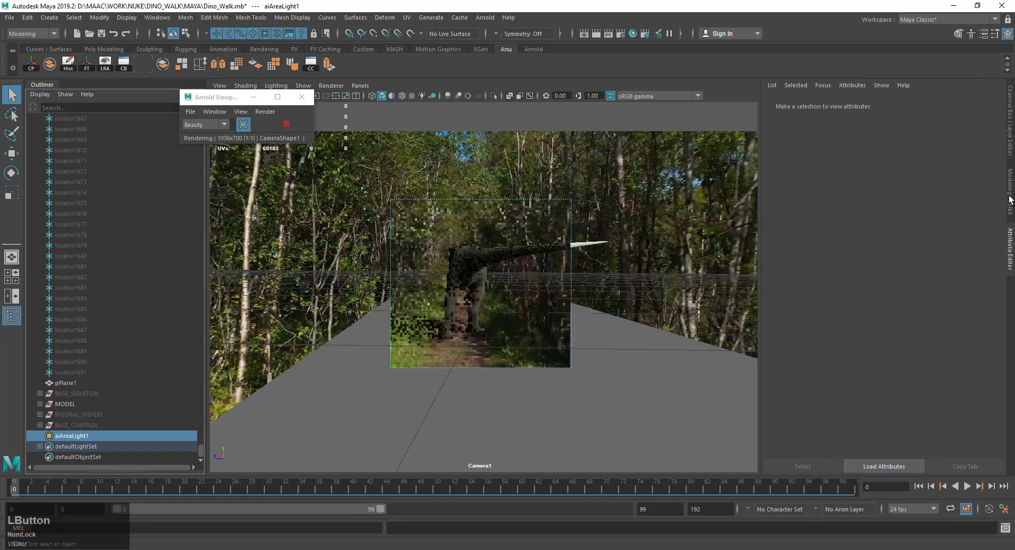
Raise aiAreaLightShape1's intensity to 5.974, undoing an exposure tweak
left_click(924, 227)
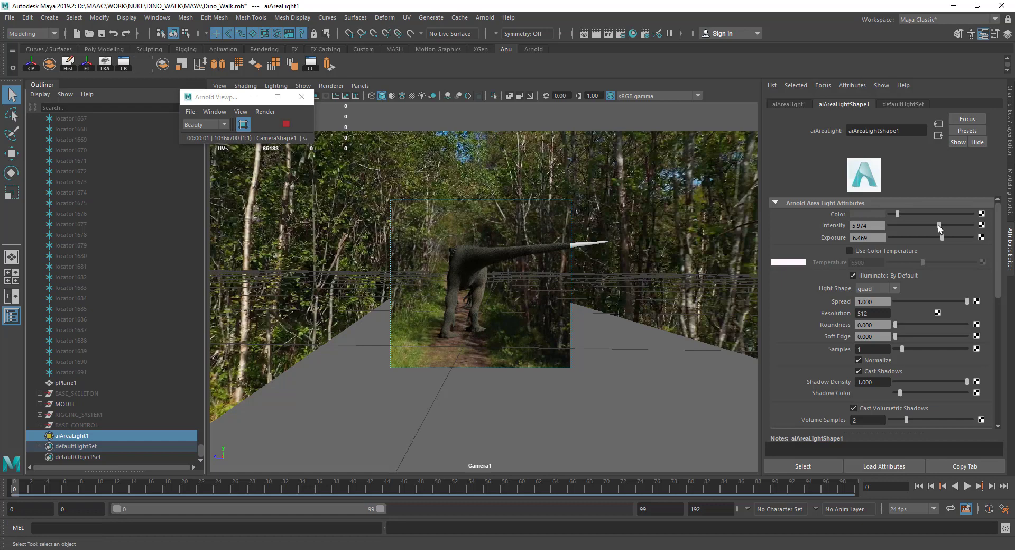
left_click(937, 240)
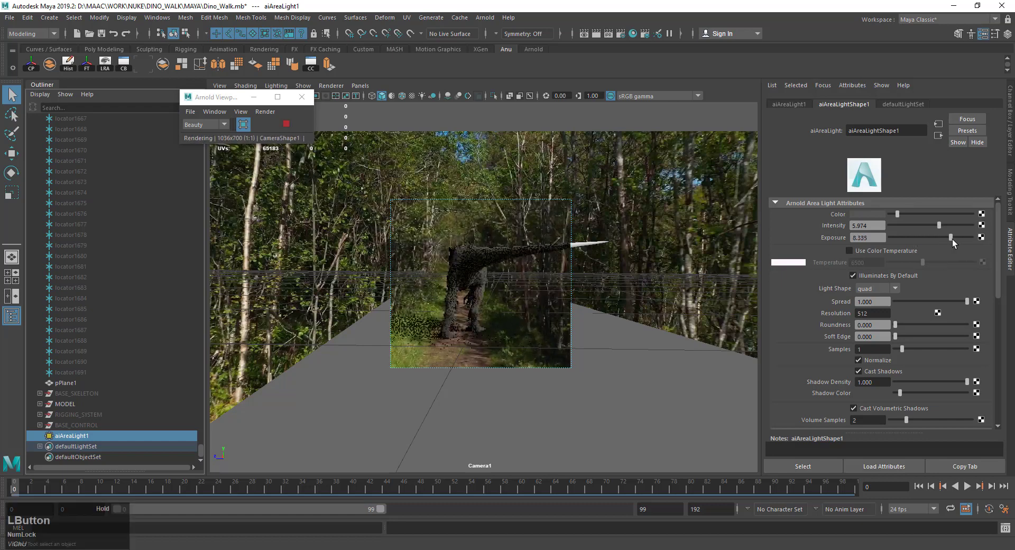
key("ctrl+z")
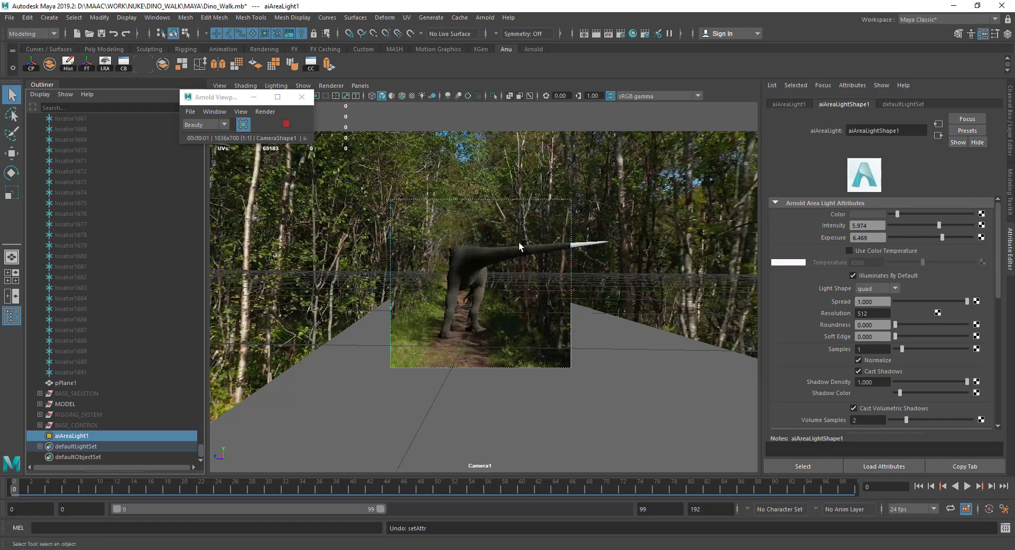
Stop the viewport preview and view a full-frame Arnold render of the lit dinosaur, then close it
left_click(313, 104)
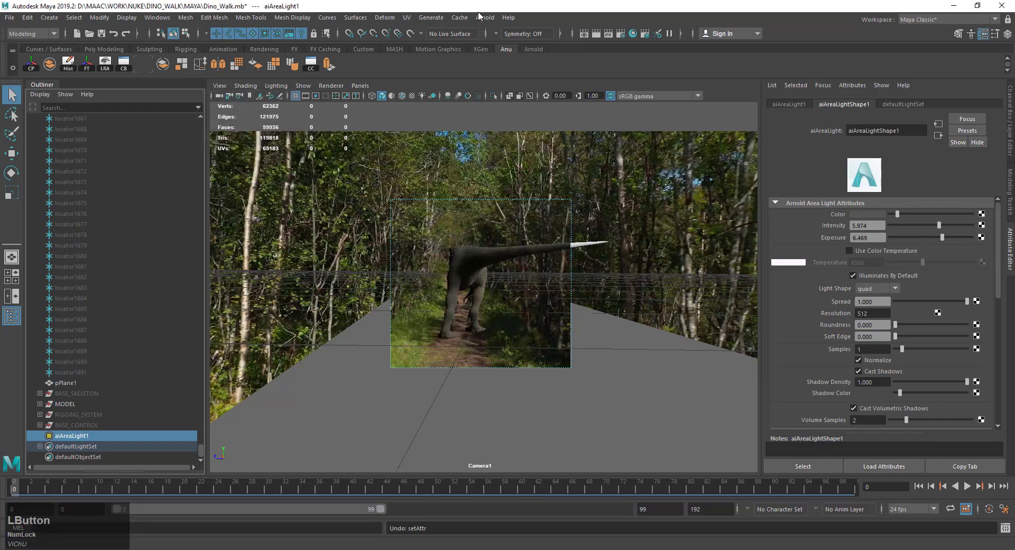
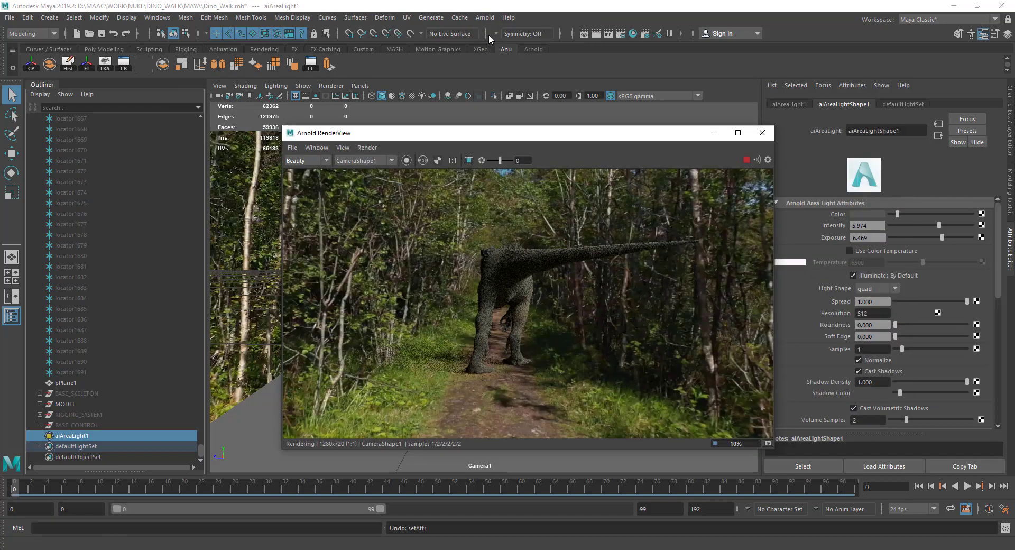
left_click(764, 133)
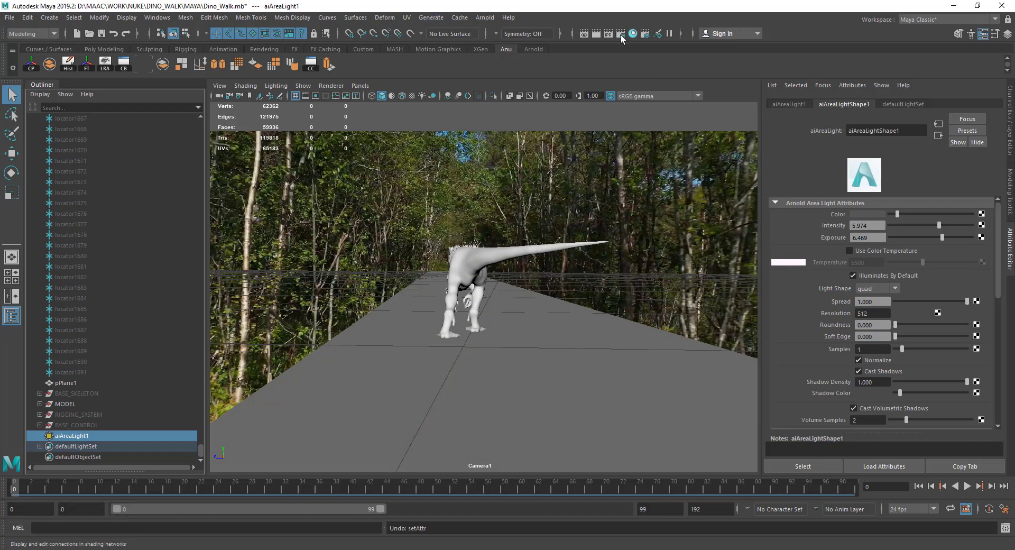
Review Render Settings (Arnold sampling, JPEG frames 1–99 at 1280×720 from Camera1) and bring up Render Sequence options
left_click(26, 36)
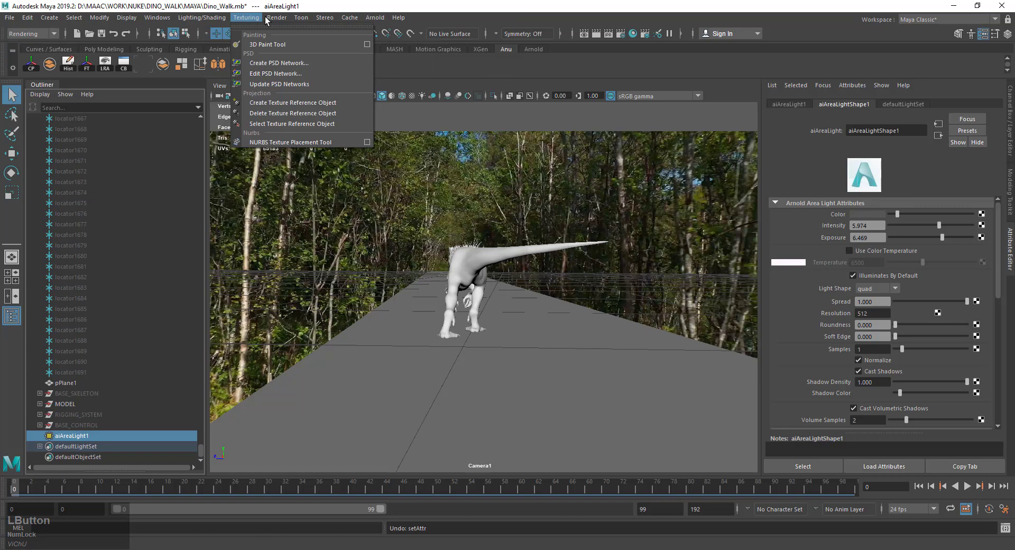
left_click(305, 46)
left_click(207, 143)
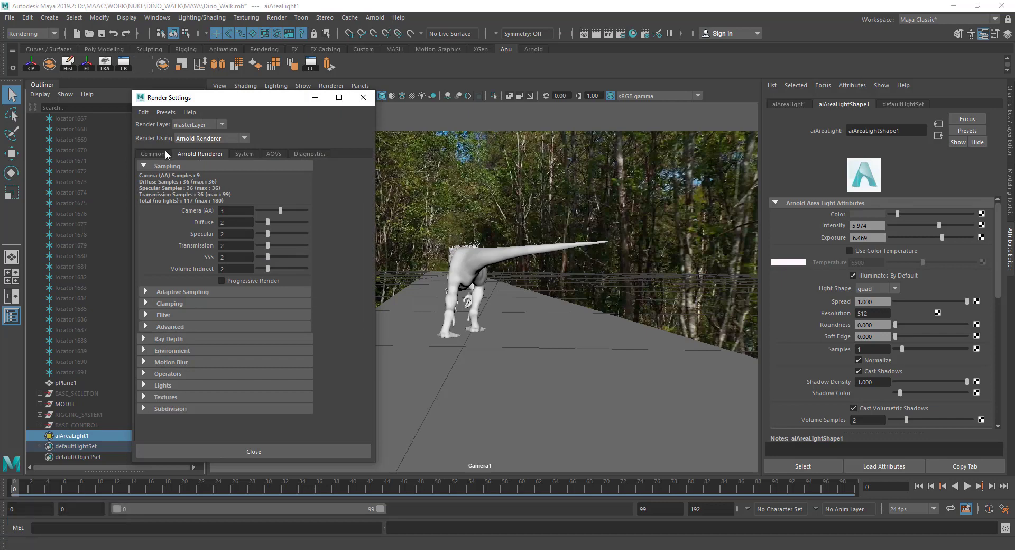
left_click(162, 157)
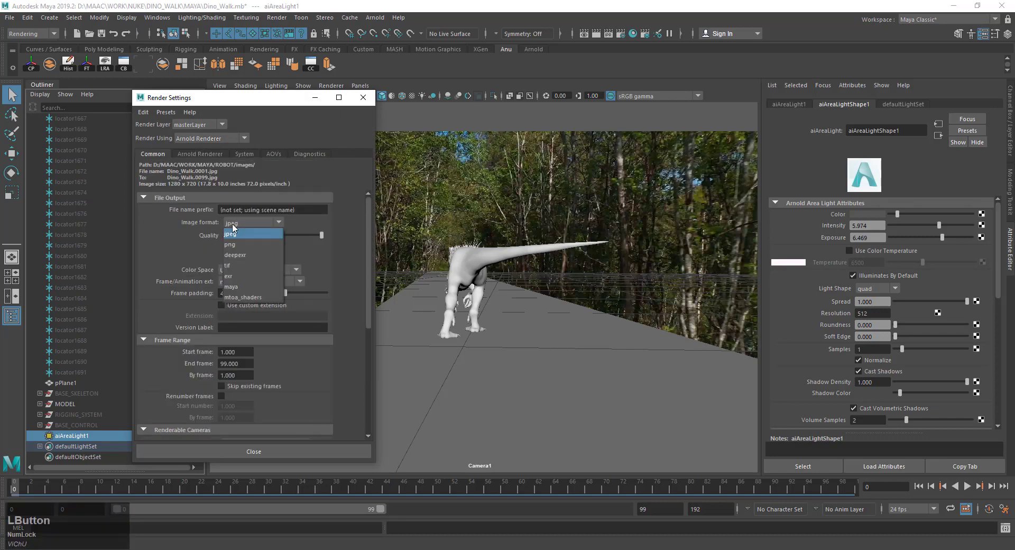
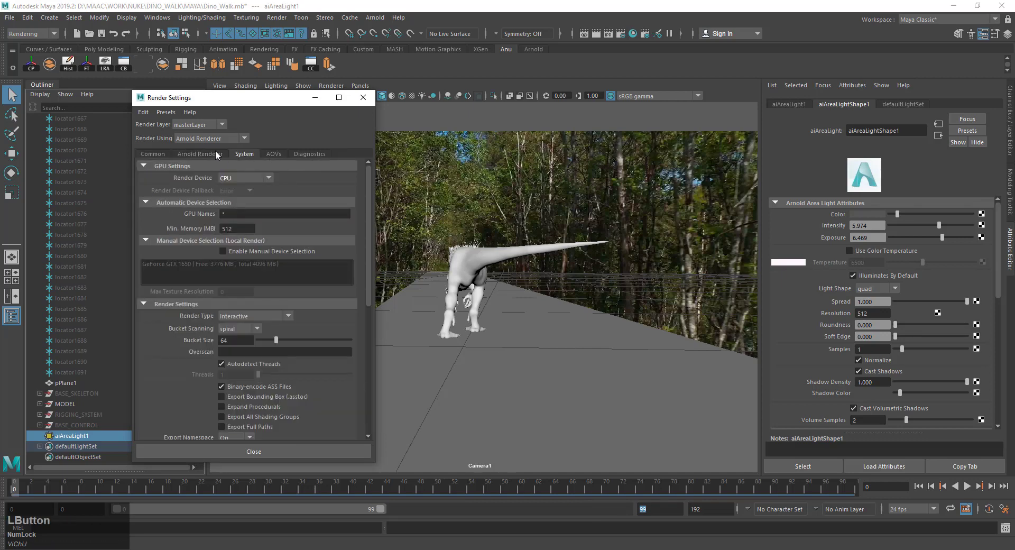
left_click(363, 101)
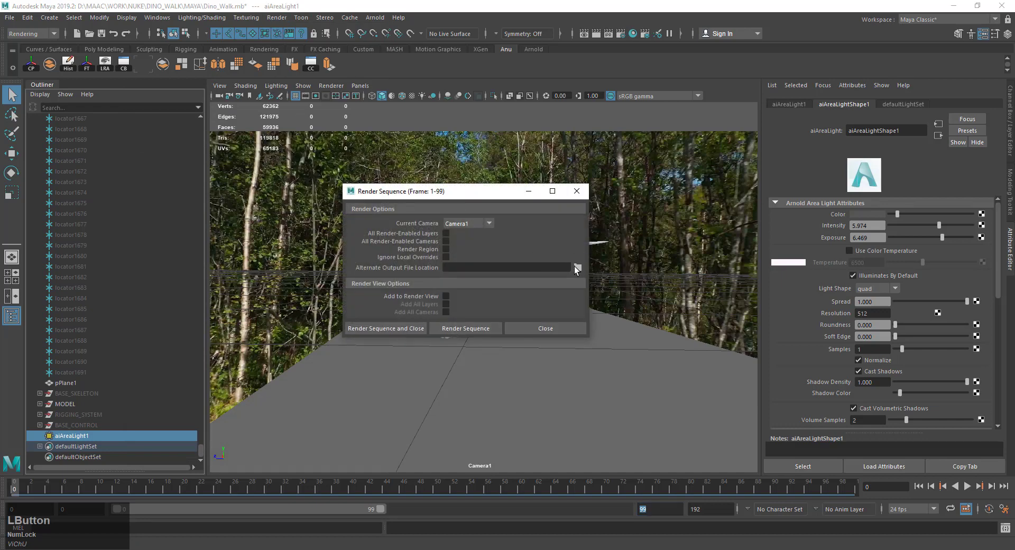
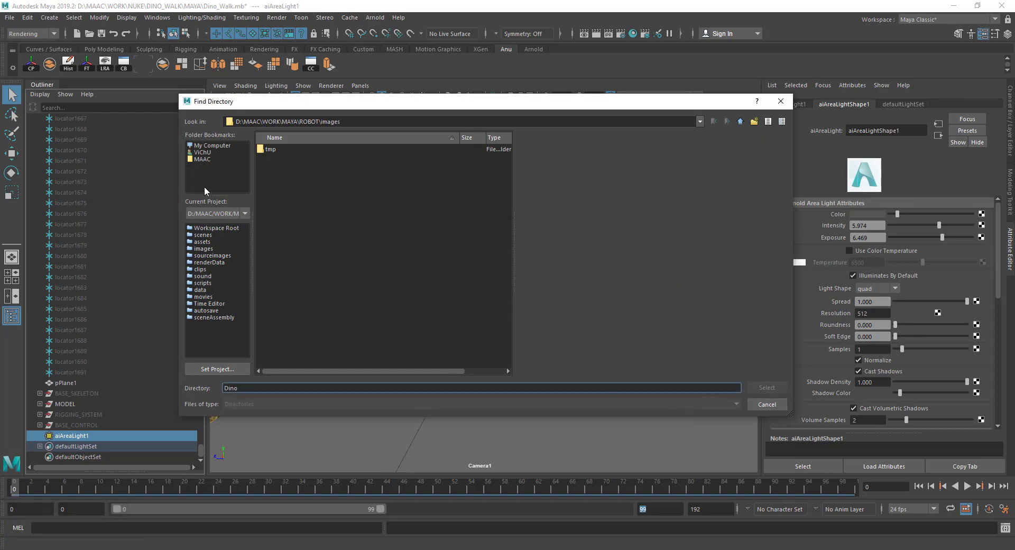
Render the sequence through Camera1 to the output folder, then abort it after frame 1 with Esc
left_click(203, 163)
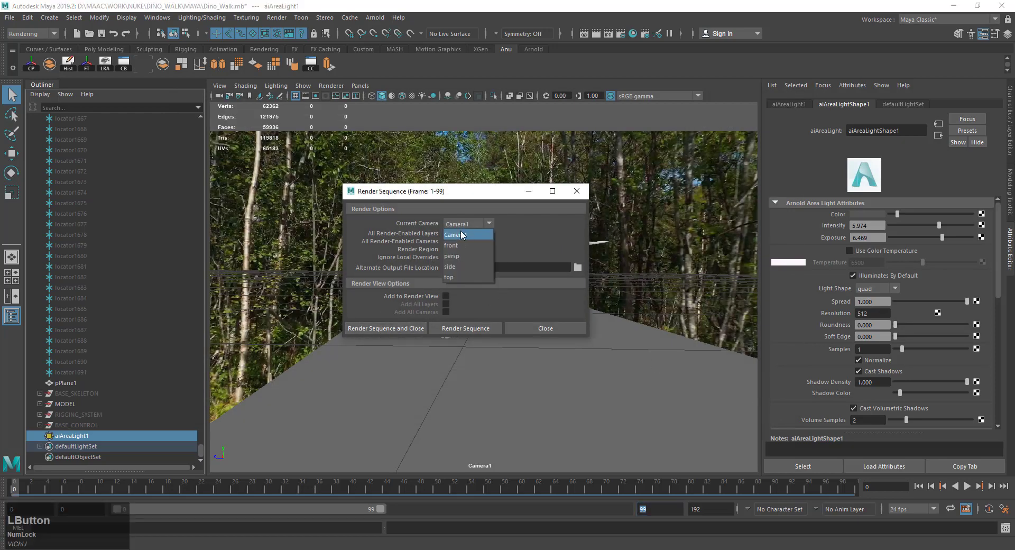
left_click(391, 330)
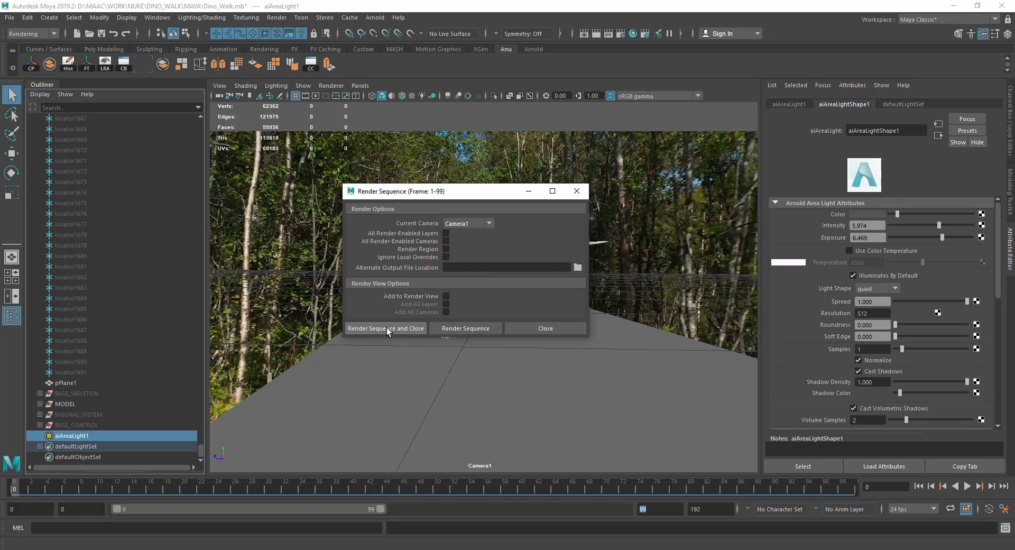
left_click(391, 331)
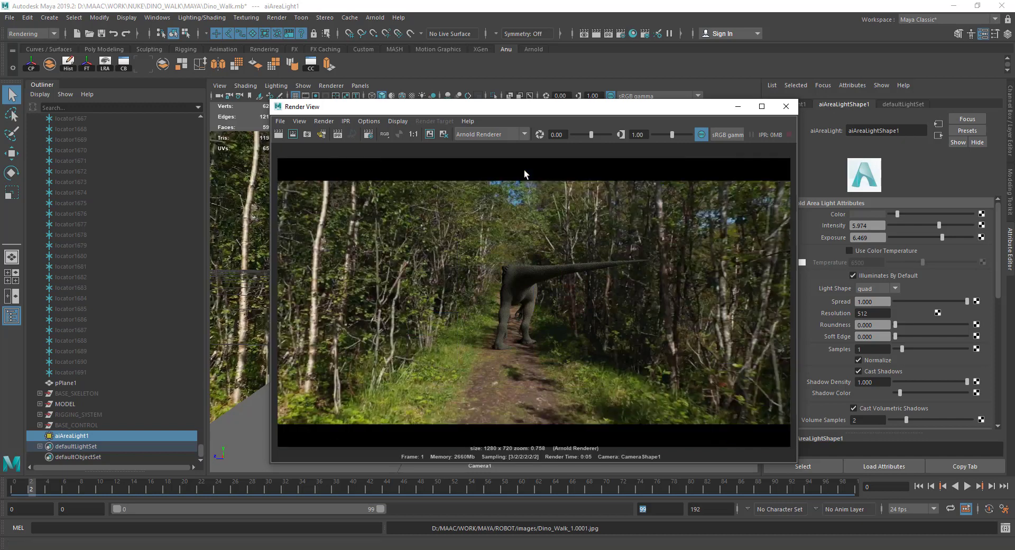
left_click(528, 173)
key("Escape")
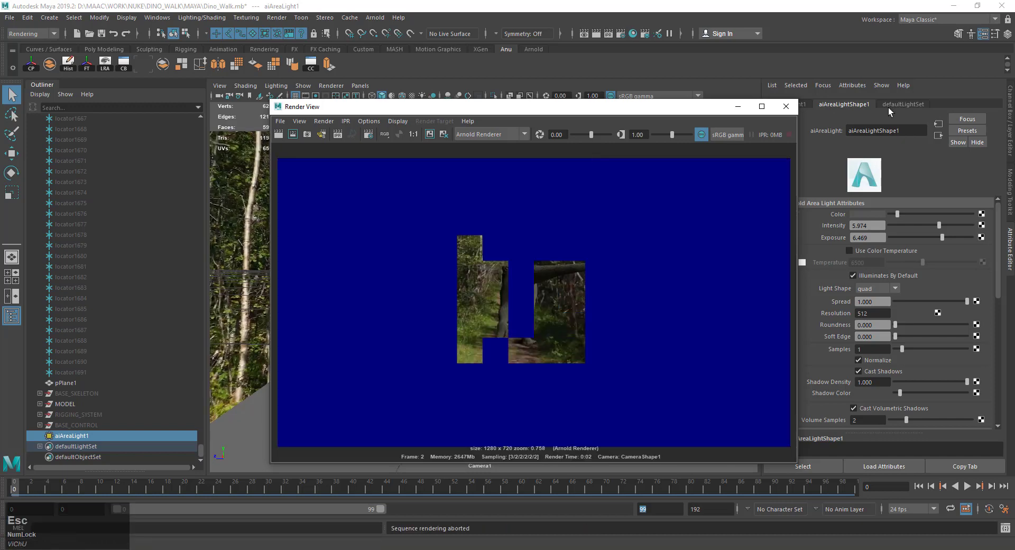
Maximise the Render_Maya folder of 99 frames and preview Dino_Walk_1.0006.jpg in Photos
key("Escape")
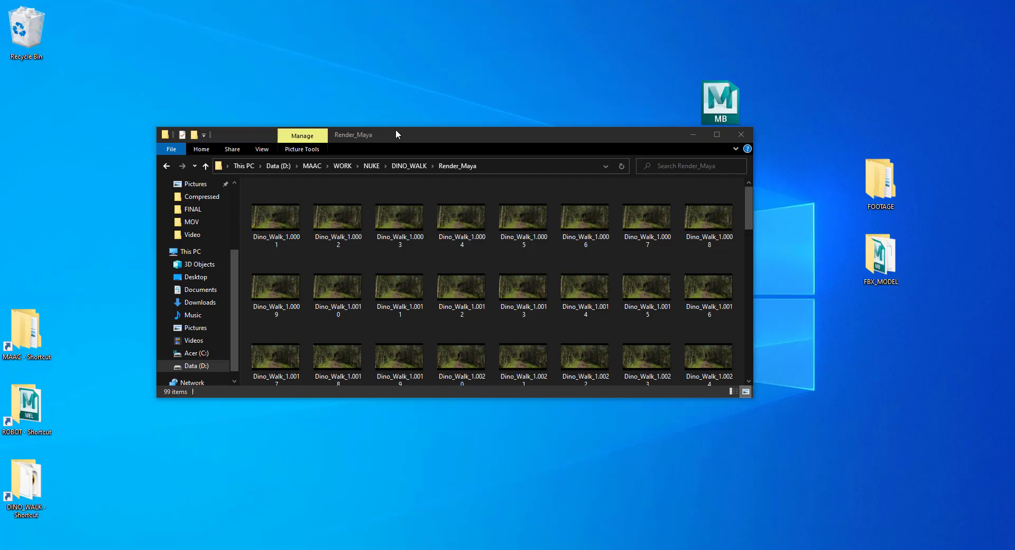
left_click(717, 137)
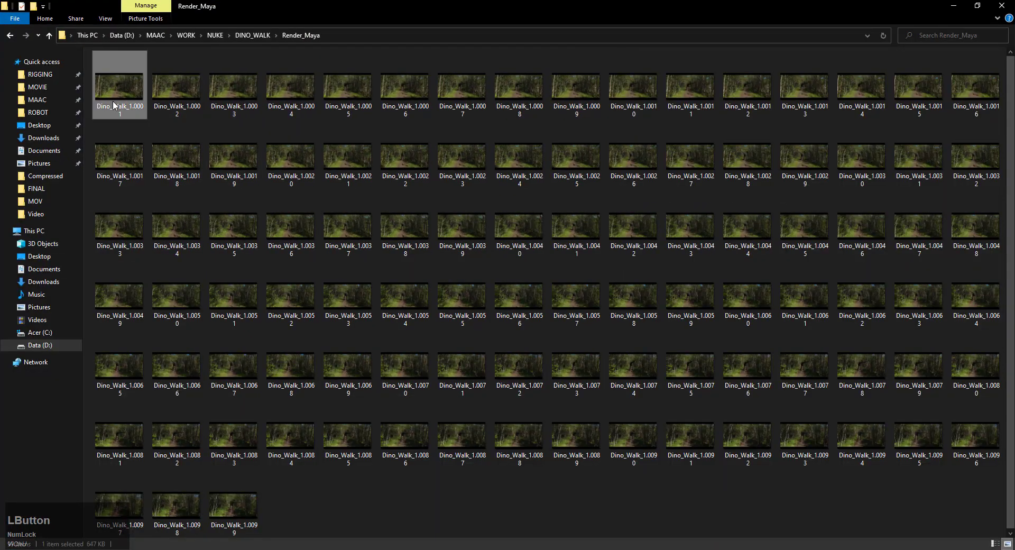
key("Right")
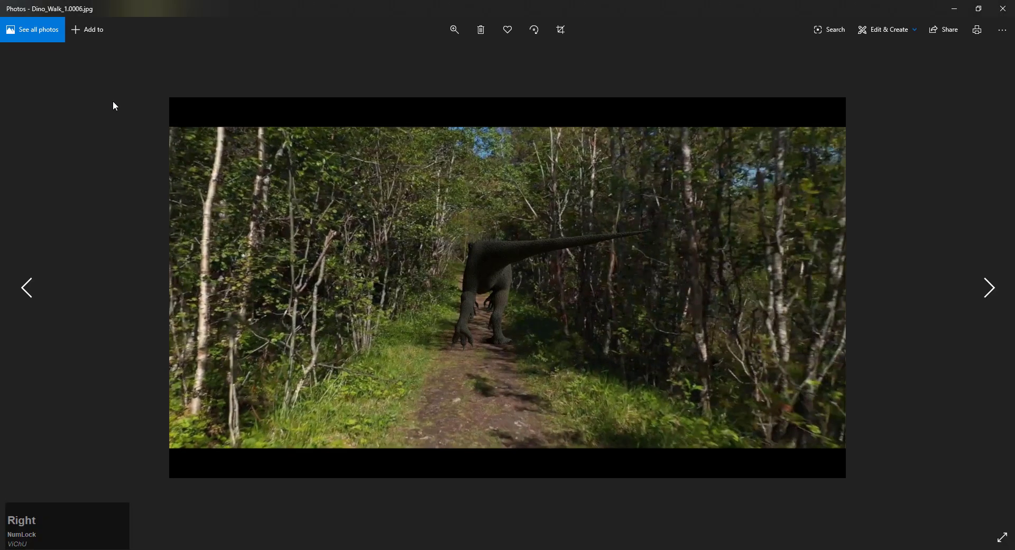
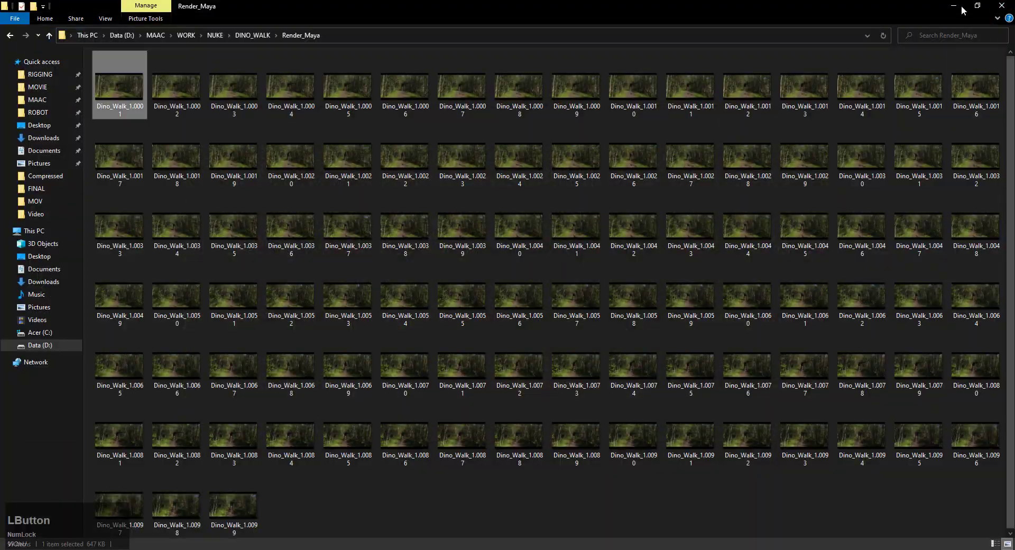
Start a new empty NukeX script and select the Render_Maya folder path in Explorer to copy
left_click(212, 530)
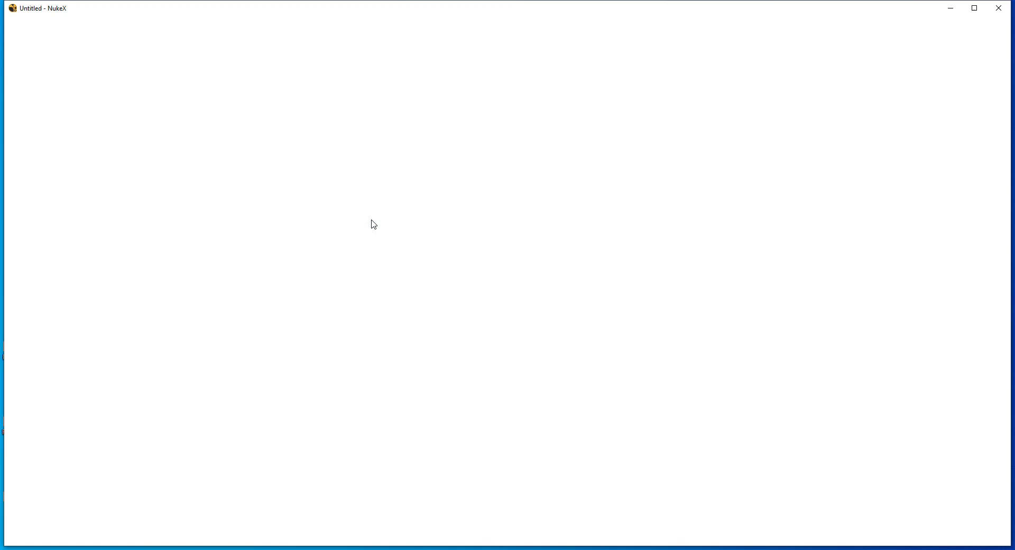
left_click(415, 417)
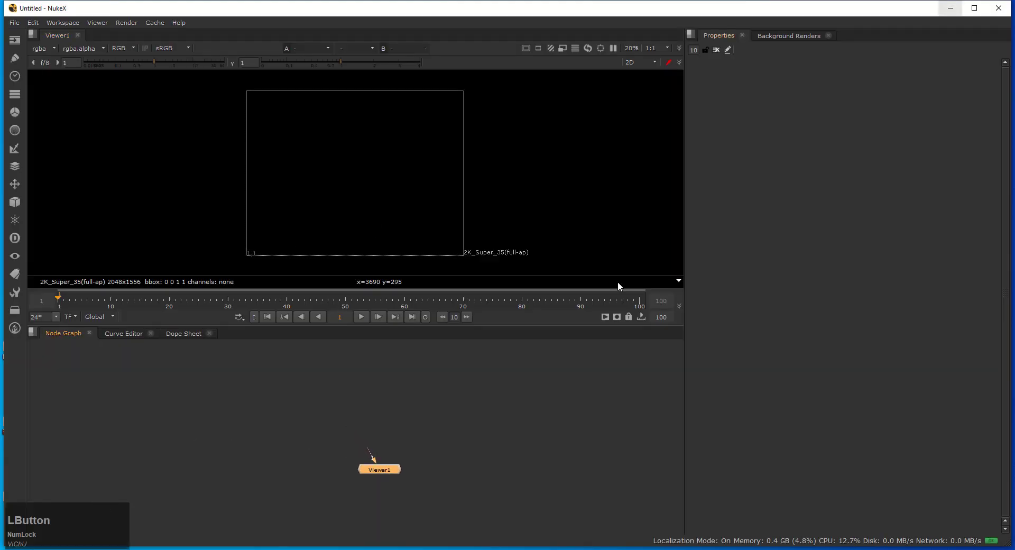
left_click(448, 383)
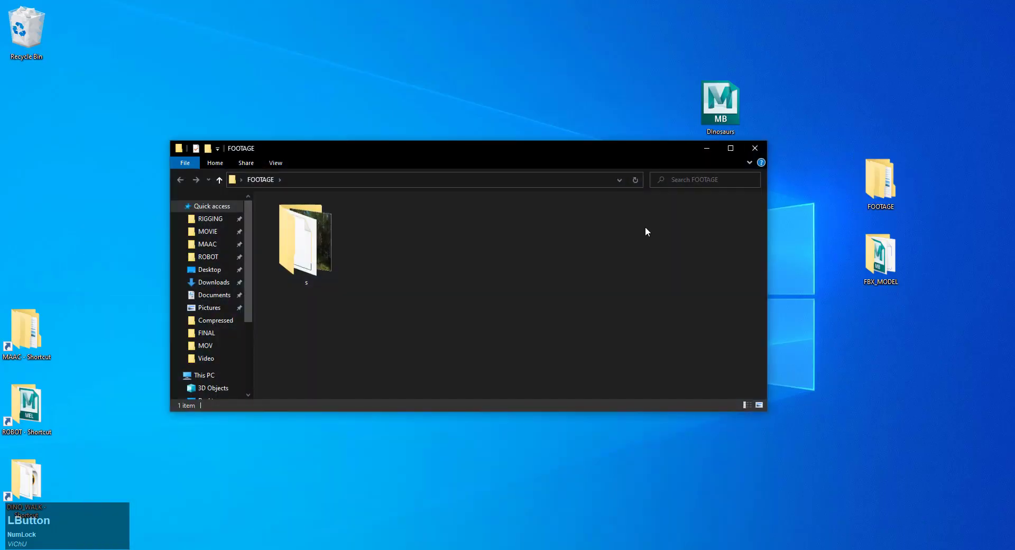
left_click(751, 156)
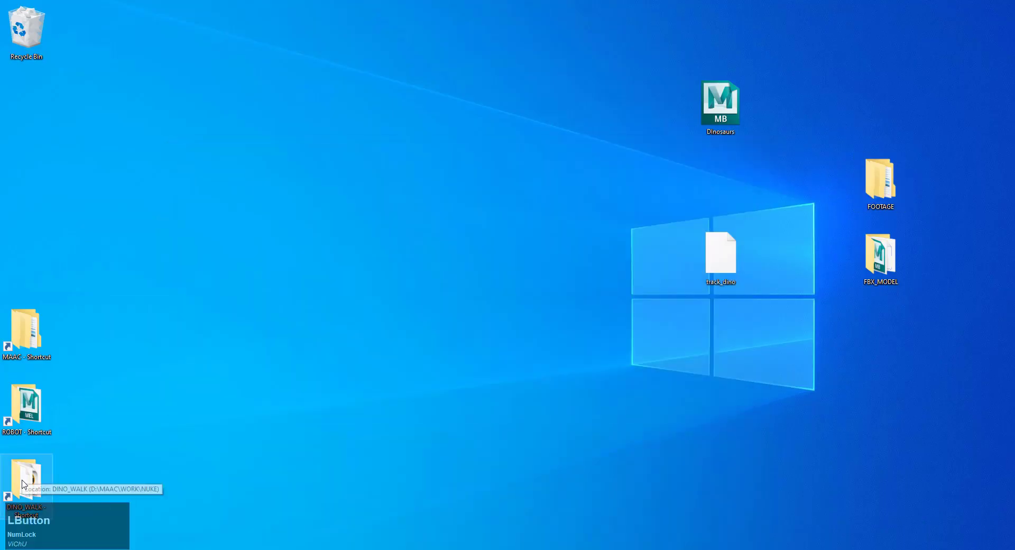
left_click(733, 263)
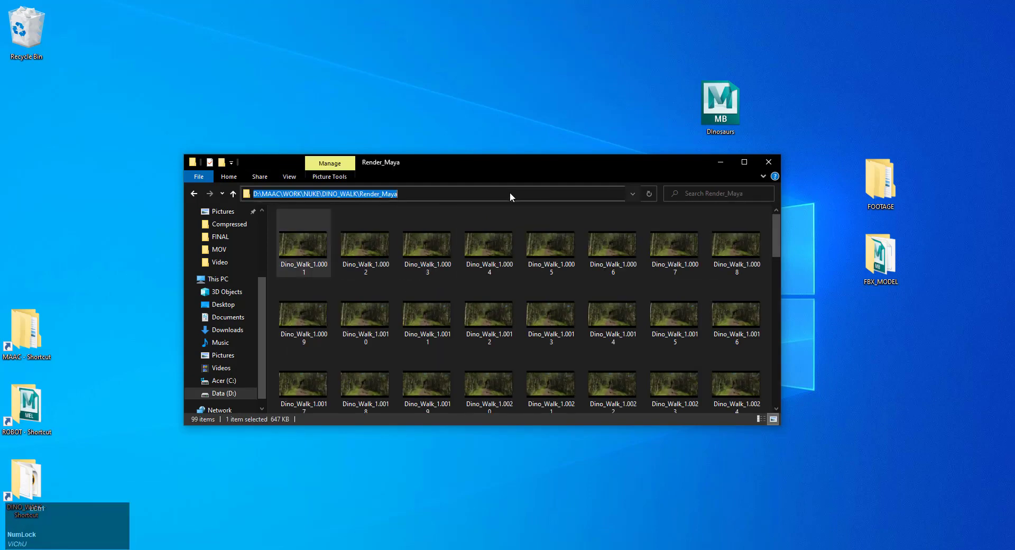
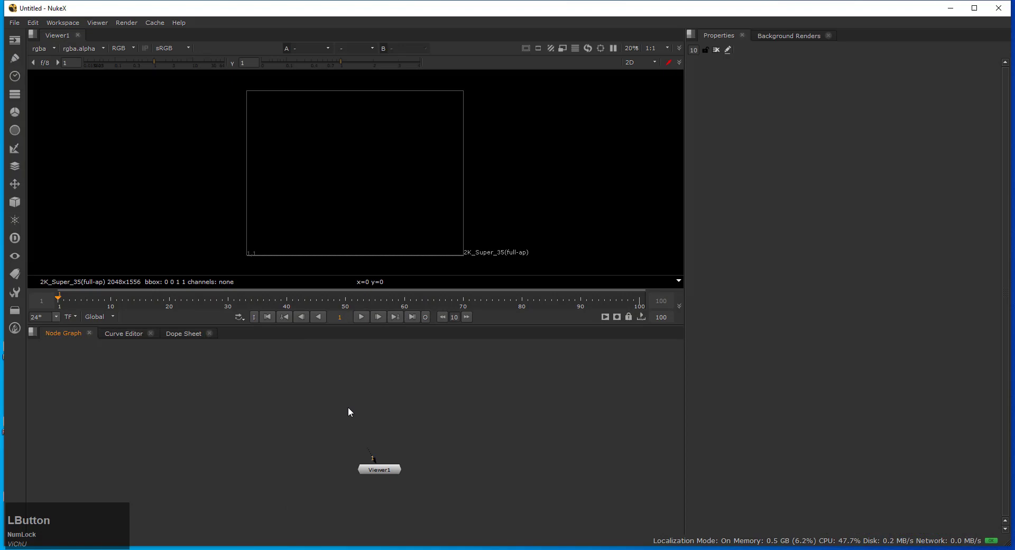
Read in Dino_Walk_1.####.jpg from the pasted Render_Maya path and connect Read1 to the viewer
key("r")
key("ctrl+v")
left_click(436, 229)
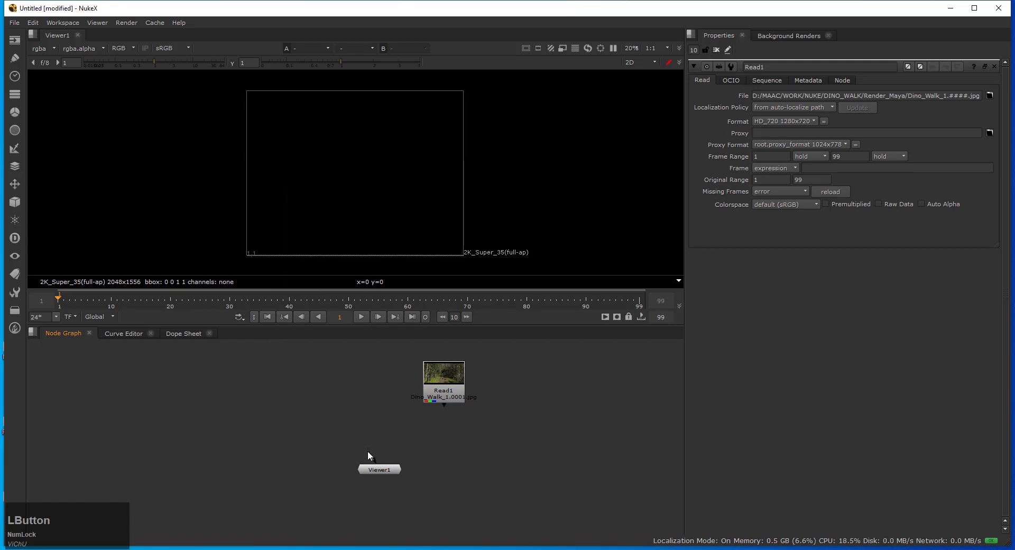
key("1")
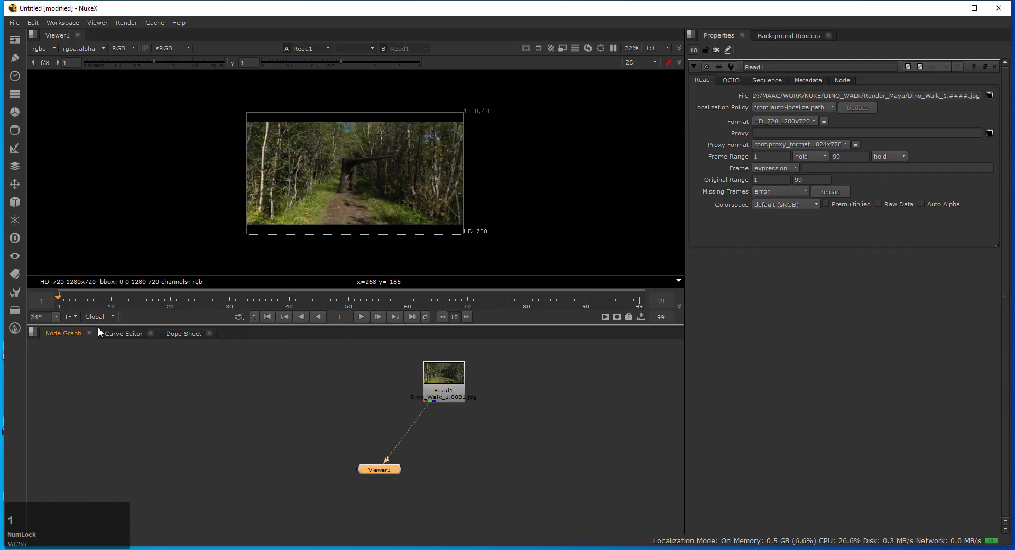
Play back the 99-frame sequence in the viewer, stop it and frame the node graph
left_click(149, 347)
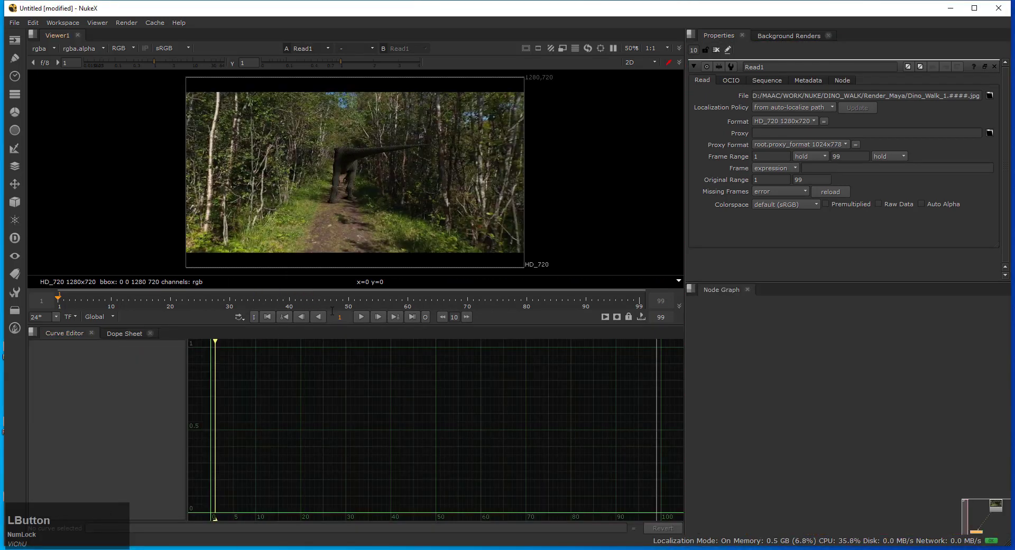
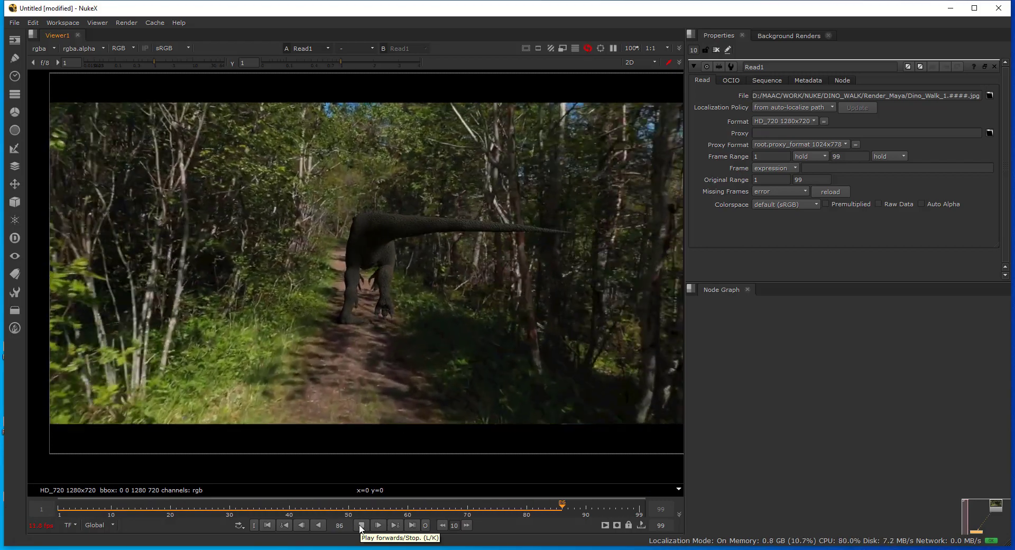
left_click(362, 527)
key("f")
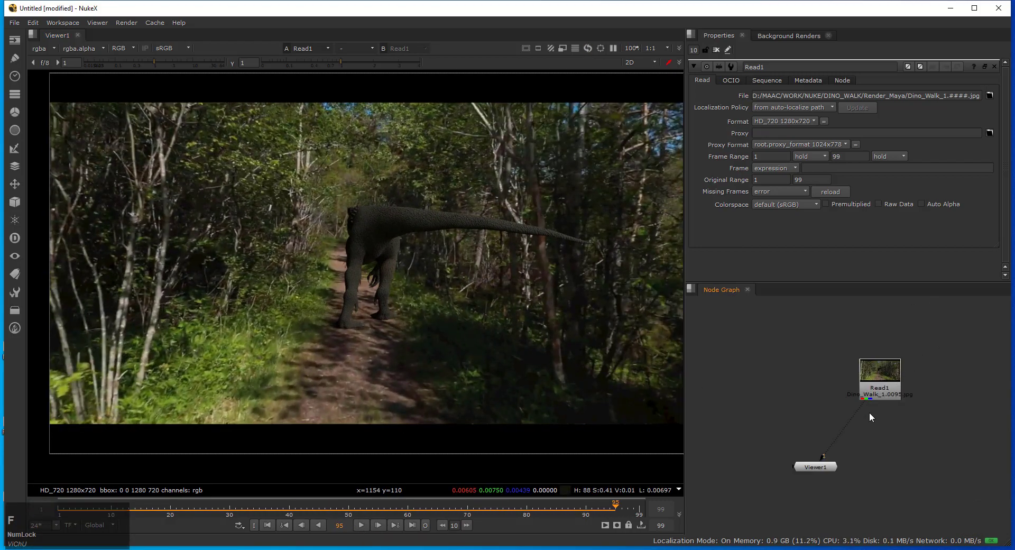
Add Write1 after Read1 writing Desktop/Dino.mov as Apple ProRes 4444 and render it
key("Tab")
type("writ")
left_click(819, 434)
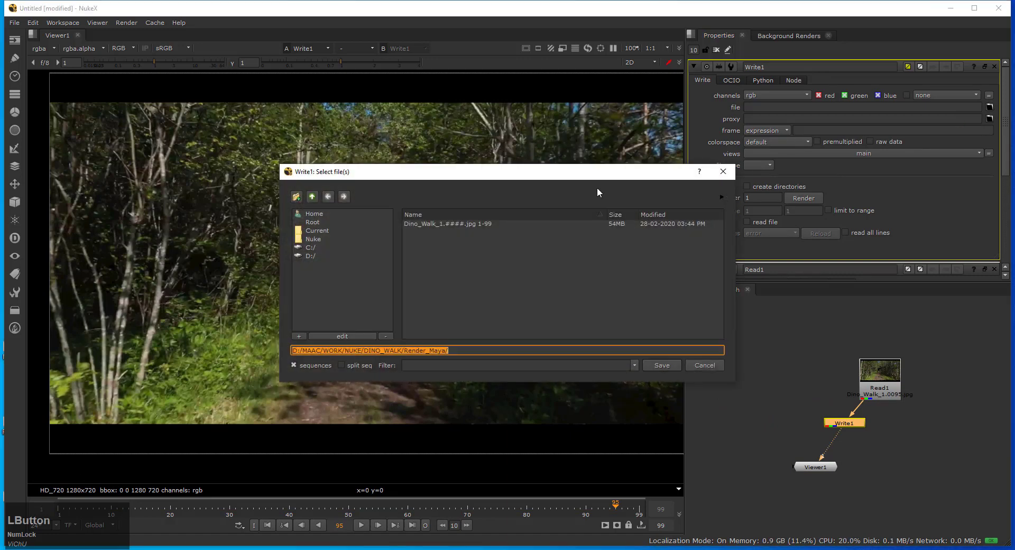
left_click(321, 216)
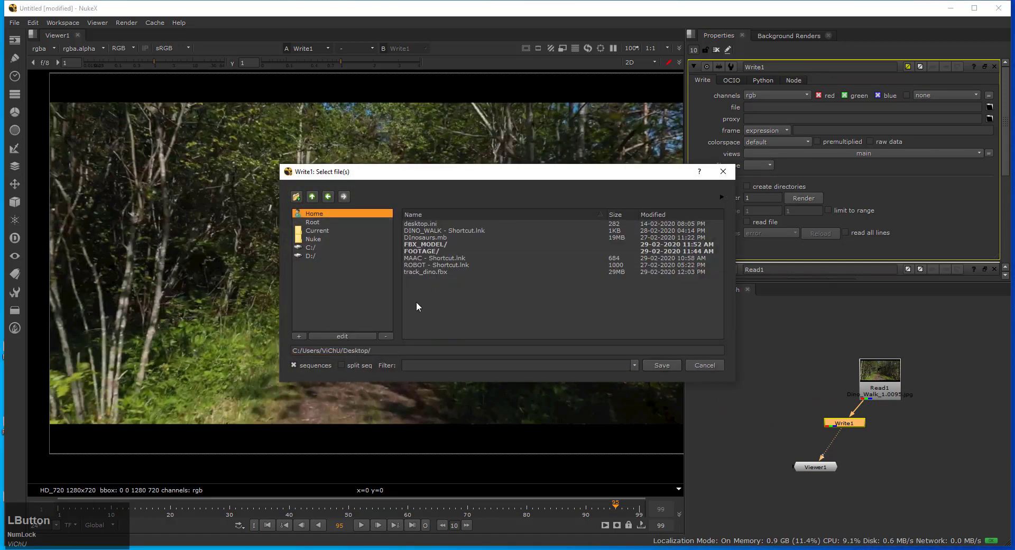
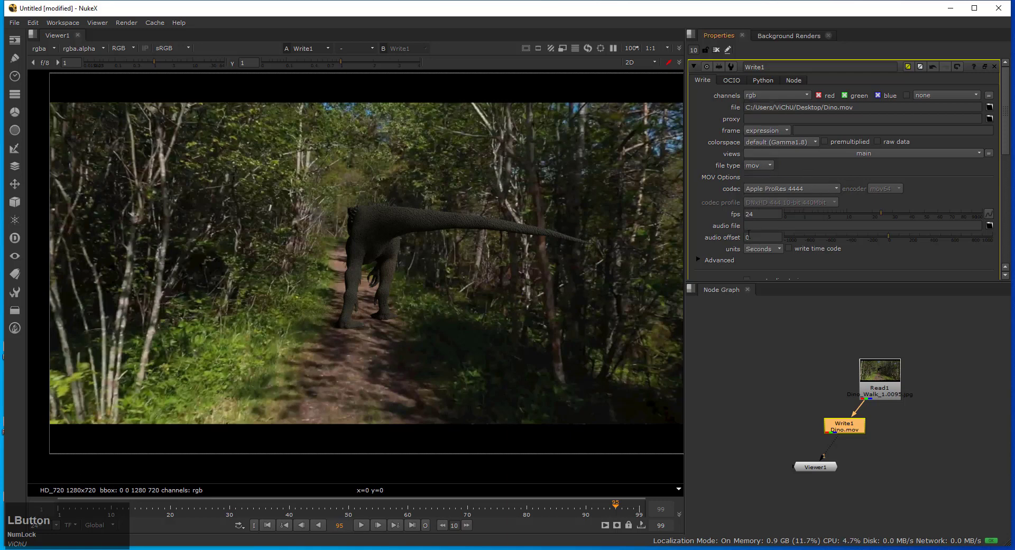
scroll("down", 3)
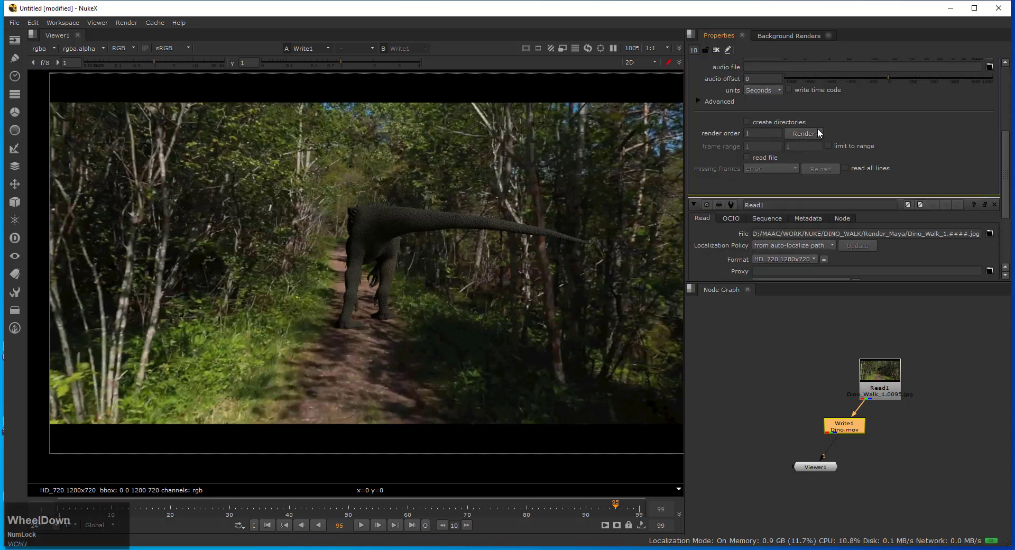
left_click(811, 137)
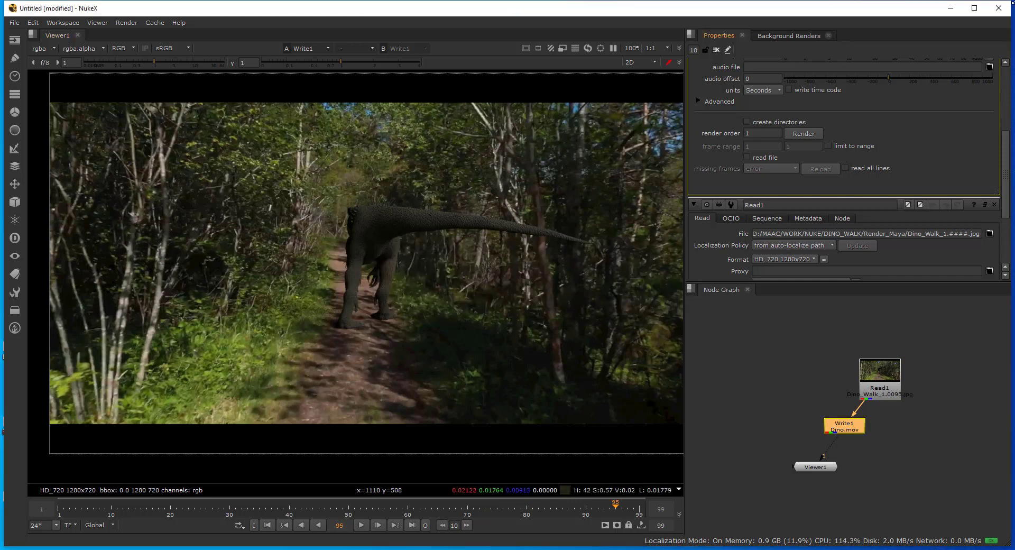
left_click(958, 4)
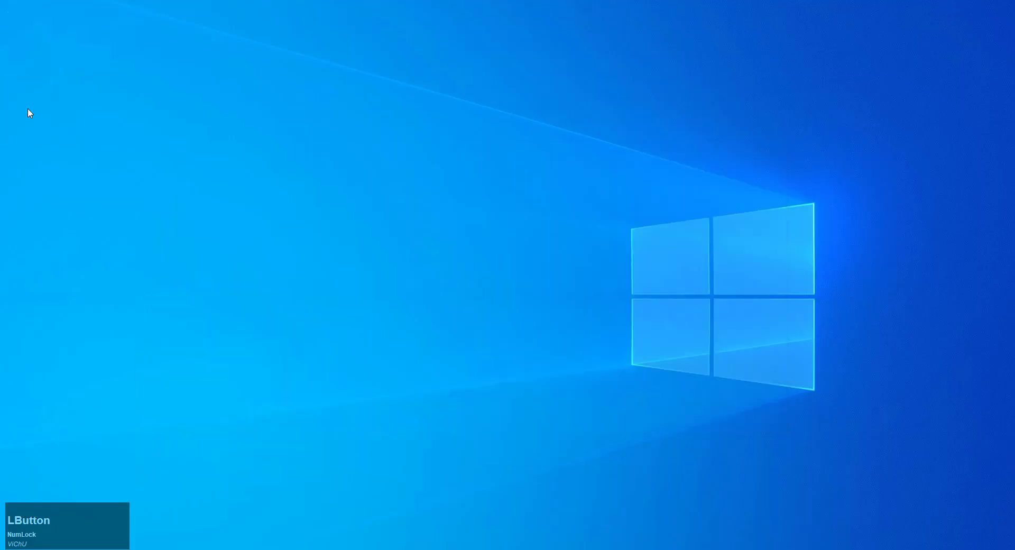
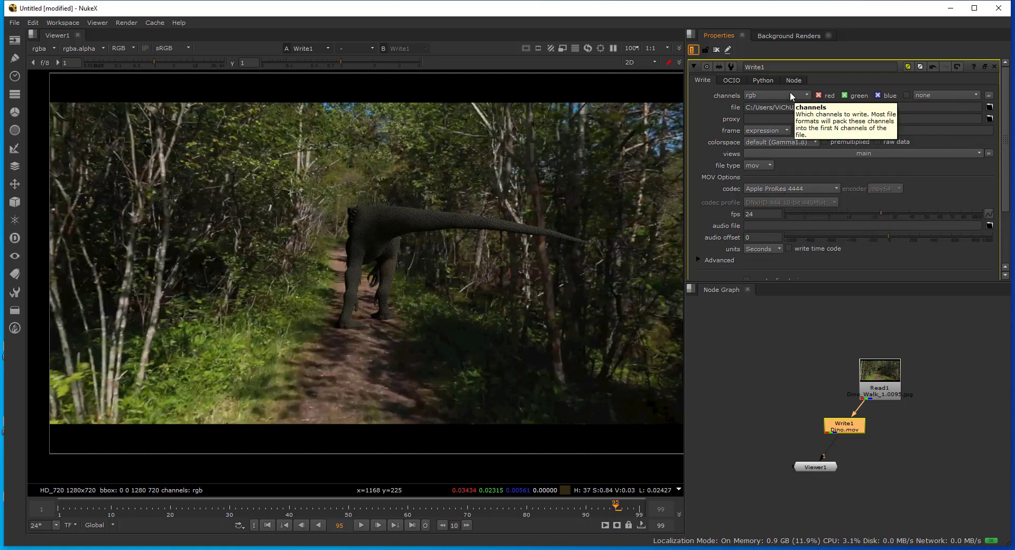
Set Write1 colourspace to sRGB and re-render frames 1–99 into Dino.mov
left_click(792, 94)
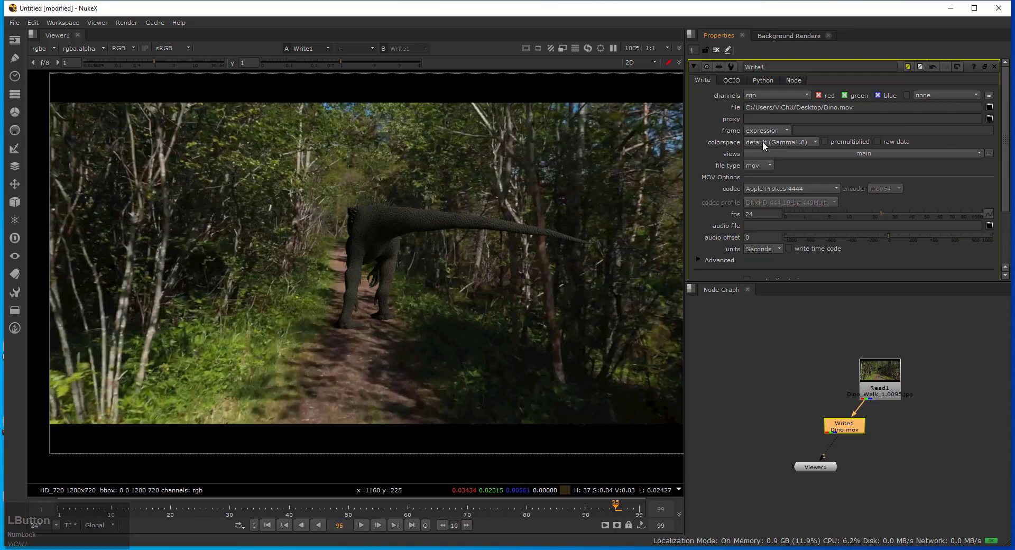
left_click(763, 144)
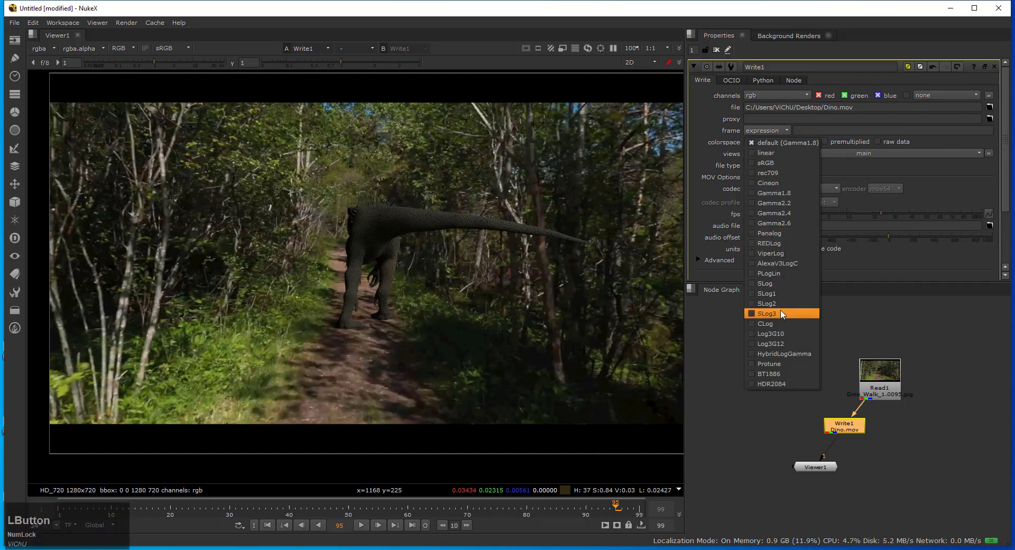
left_click(765, 166)
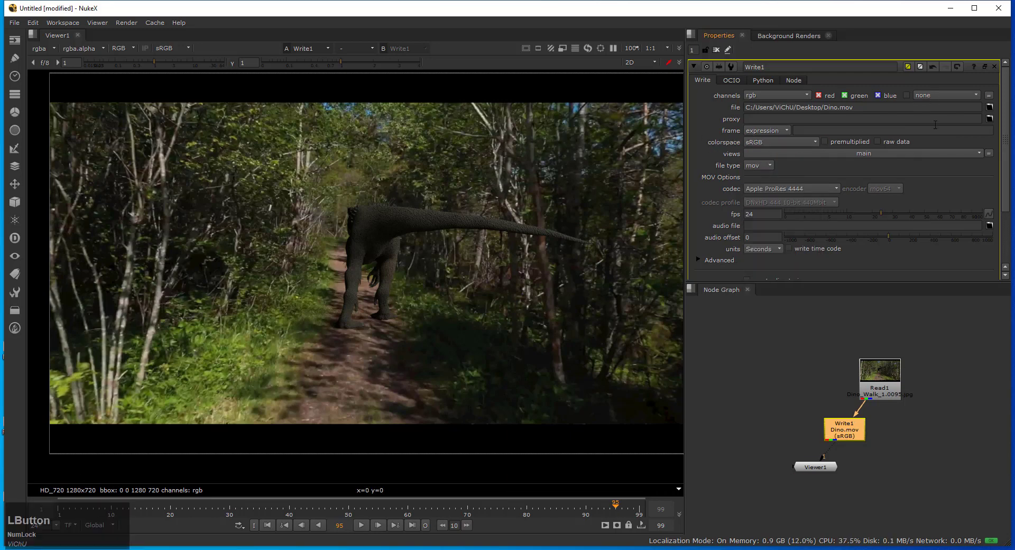
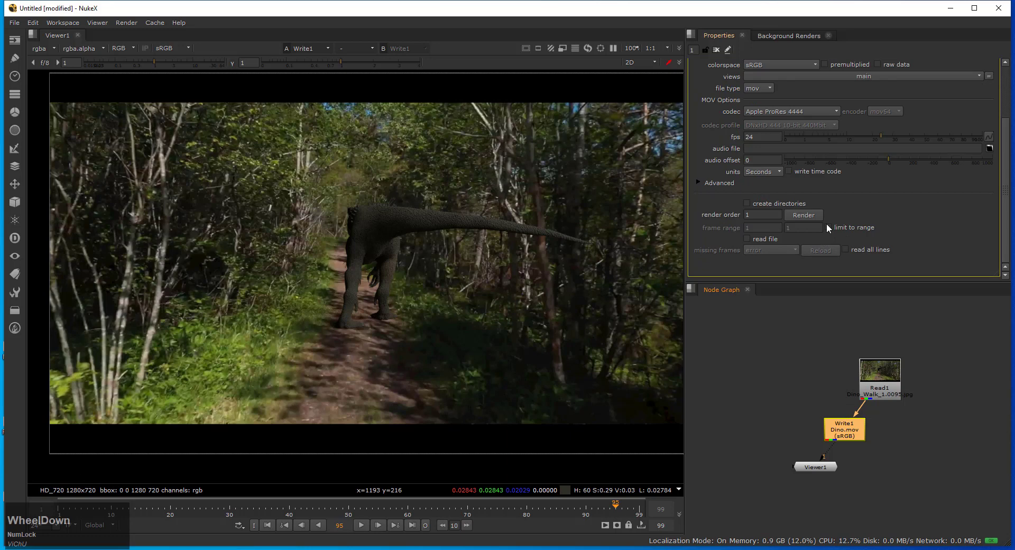
left_click(816, 220)
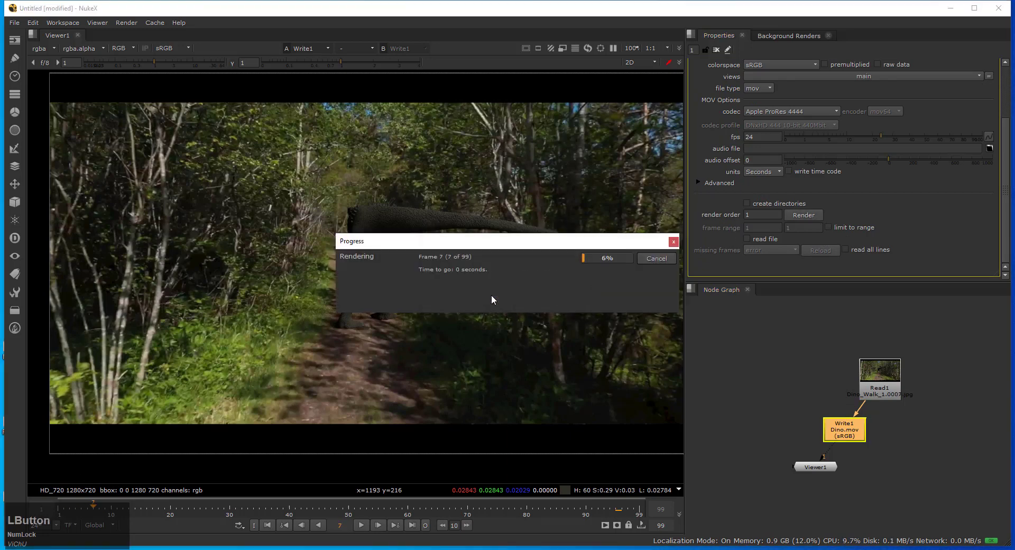